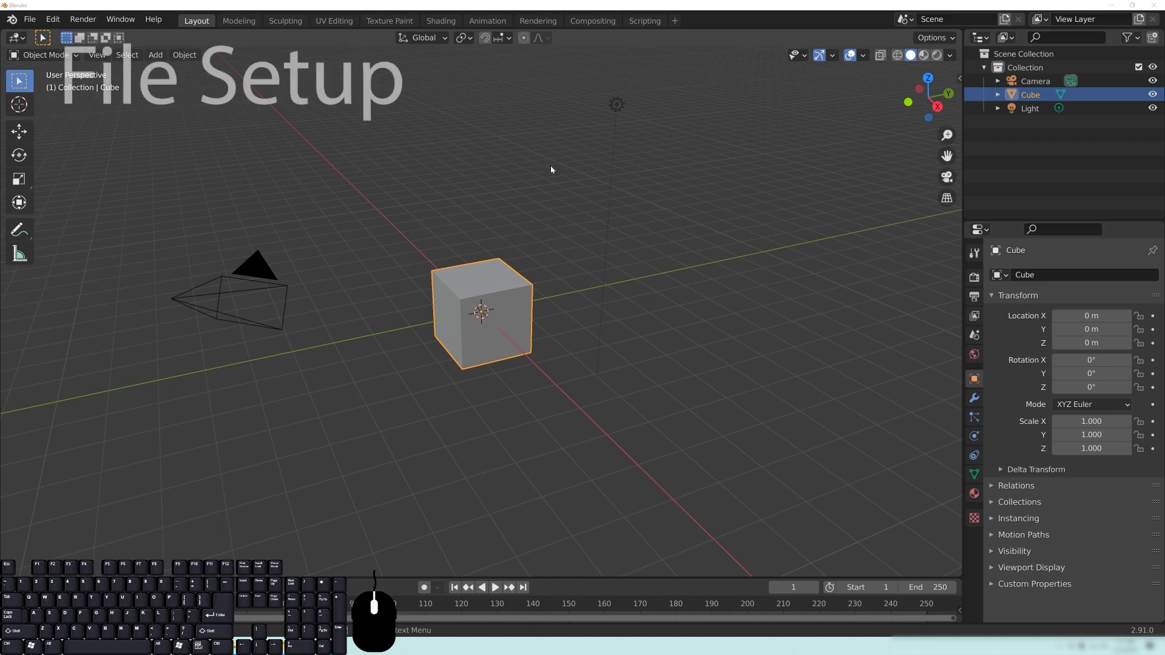
Show Render Properties with LuxCore (CPU, Path) and review the Light Paths max bounce settings
click(977, 280)
click(1090, 282)
click(1080, 357)
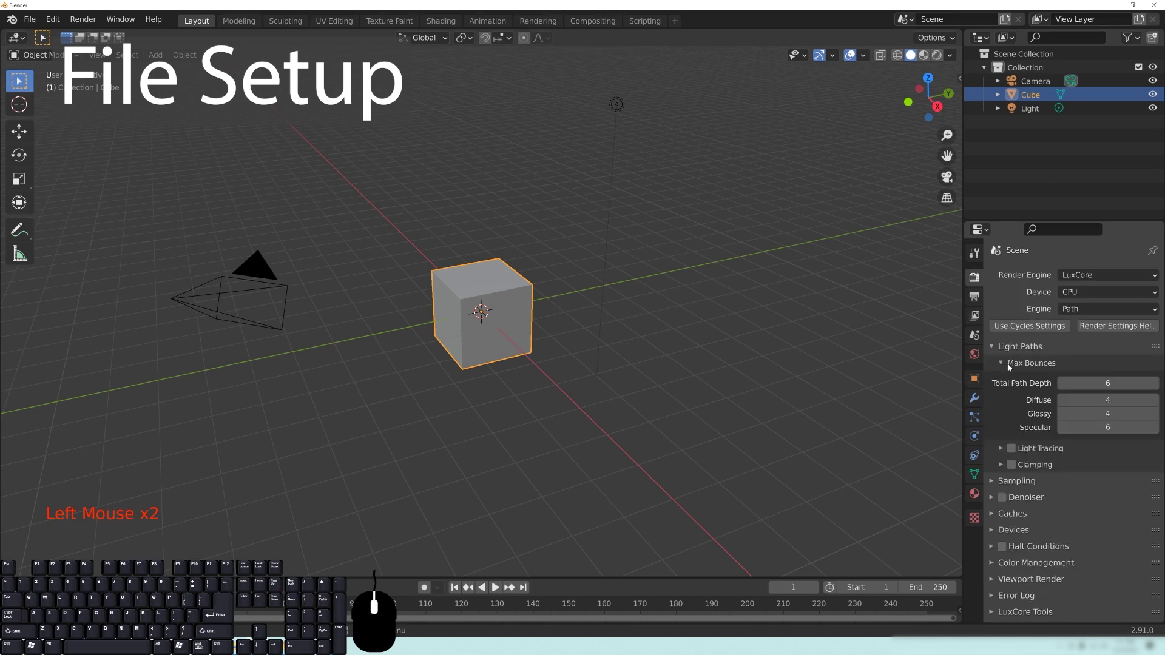
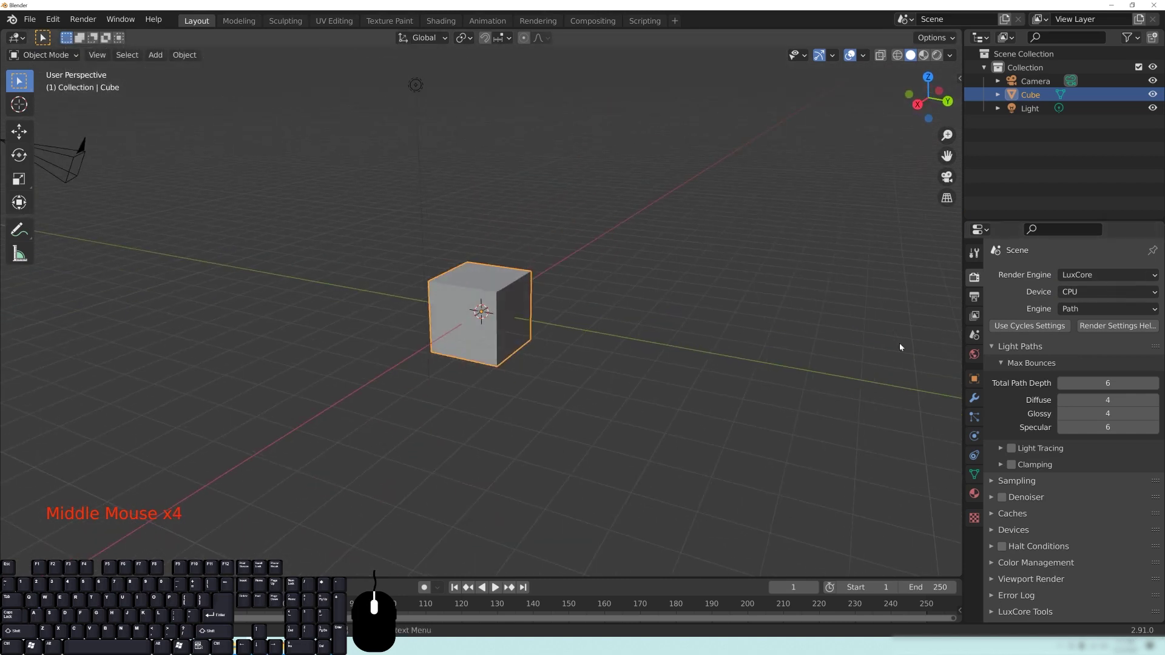
click(1018, 347)
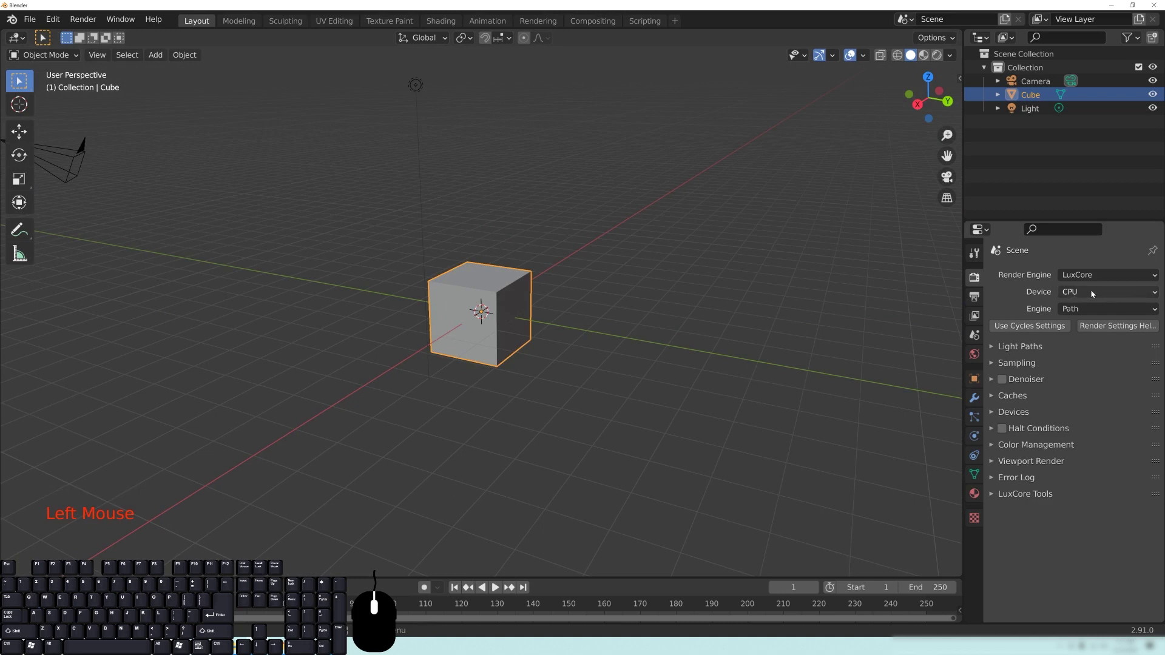
Orbit and zoom the viewport around the default cube
drag(584, 291, 469, 323)
drag(589, 339, 494, 316)
scroll(up, 3)
drag(630, 301, 623, 301)
drag(478, 306, 503, 278)
drag(580, 282, 638, 277)
scroll(down, 3)
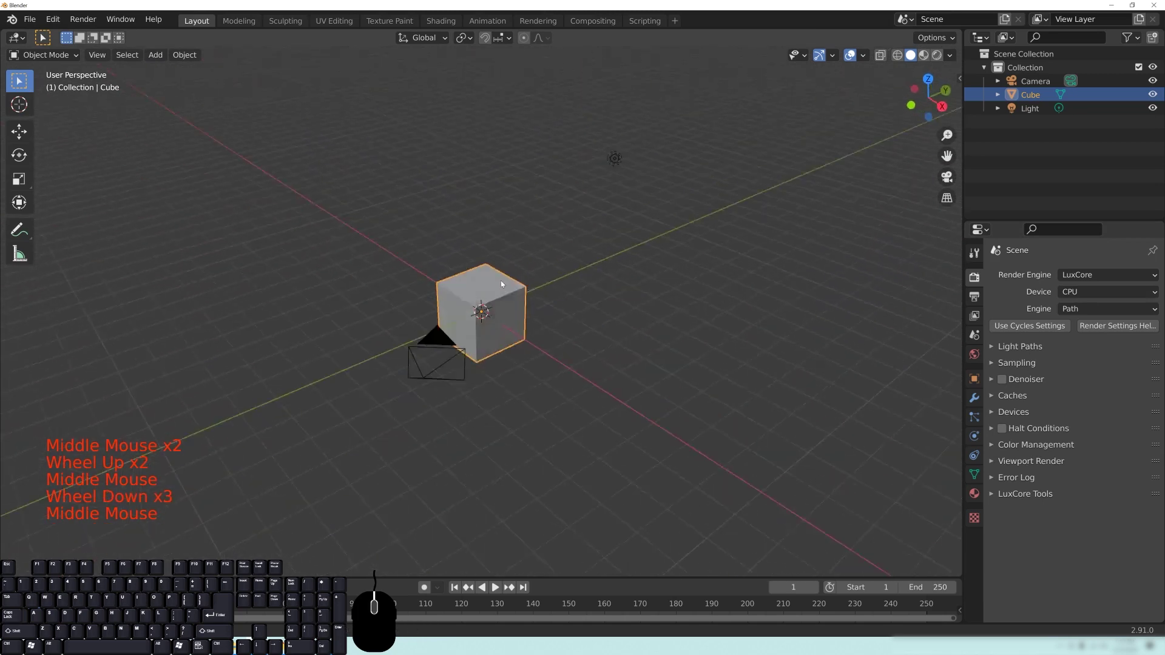
drag(624, 272, 623, 292)
drag(624, 292, 676, 286)
scroll(up, 3)
drag(493, 287, 458, 272)
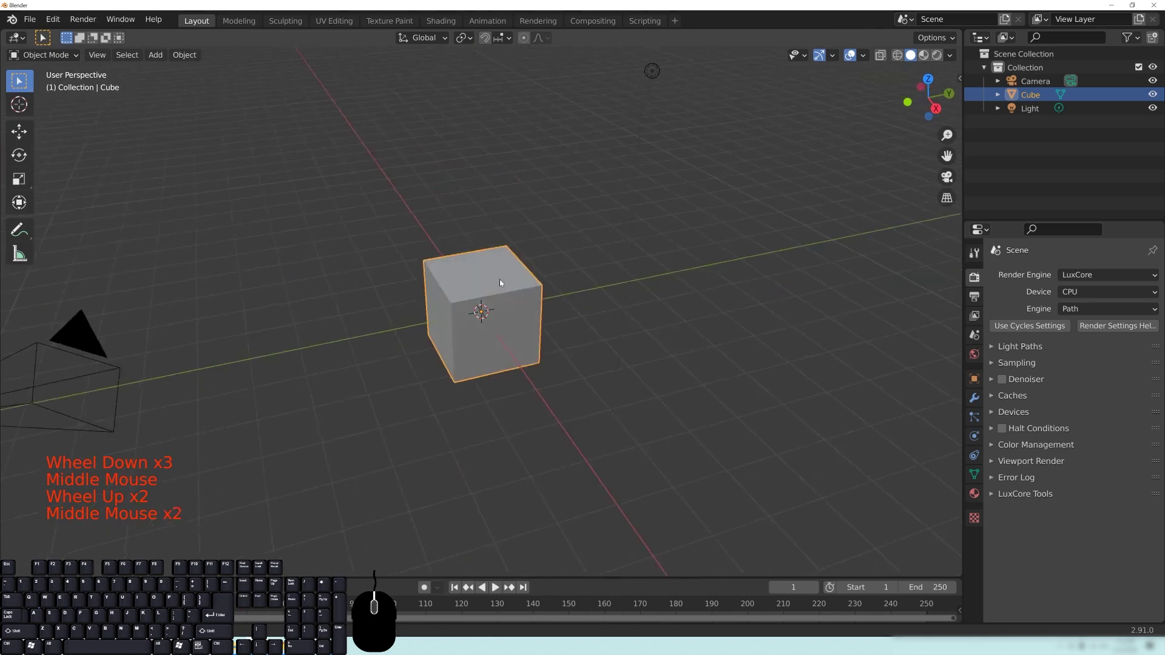
middle_click(493, 238)
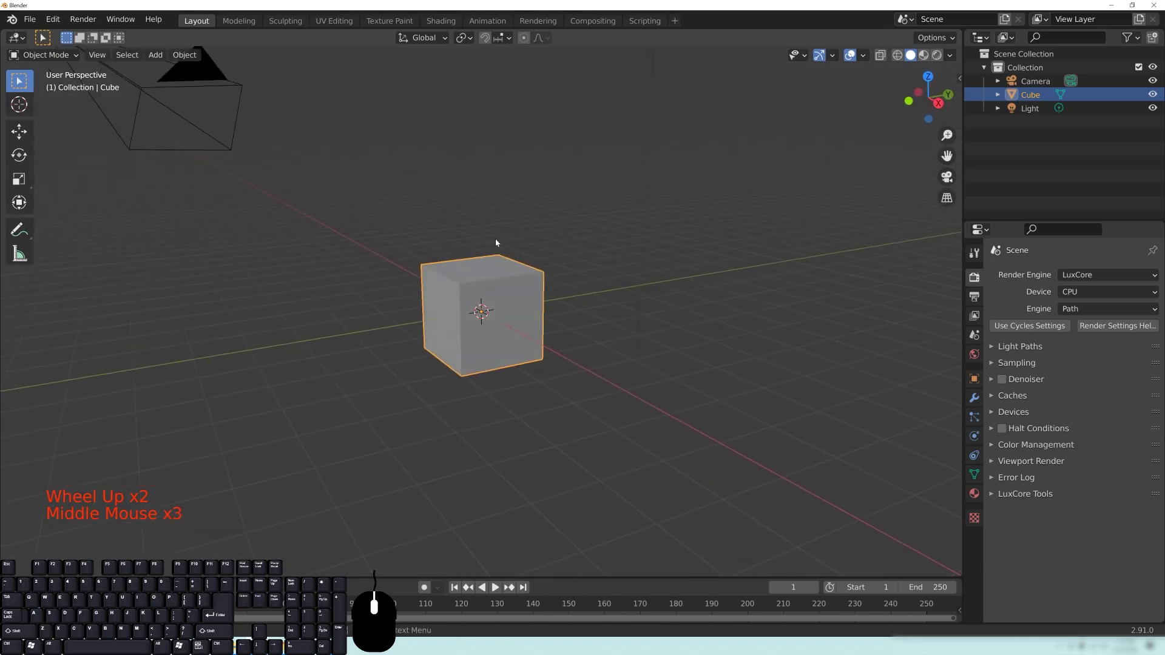
drag(476, 254, 582, 271)
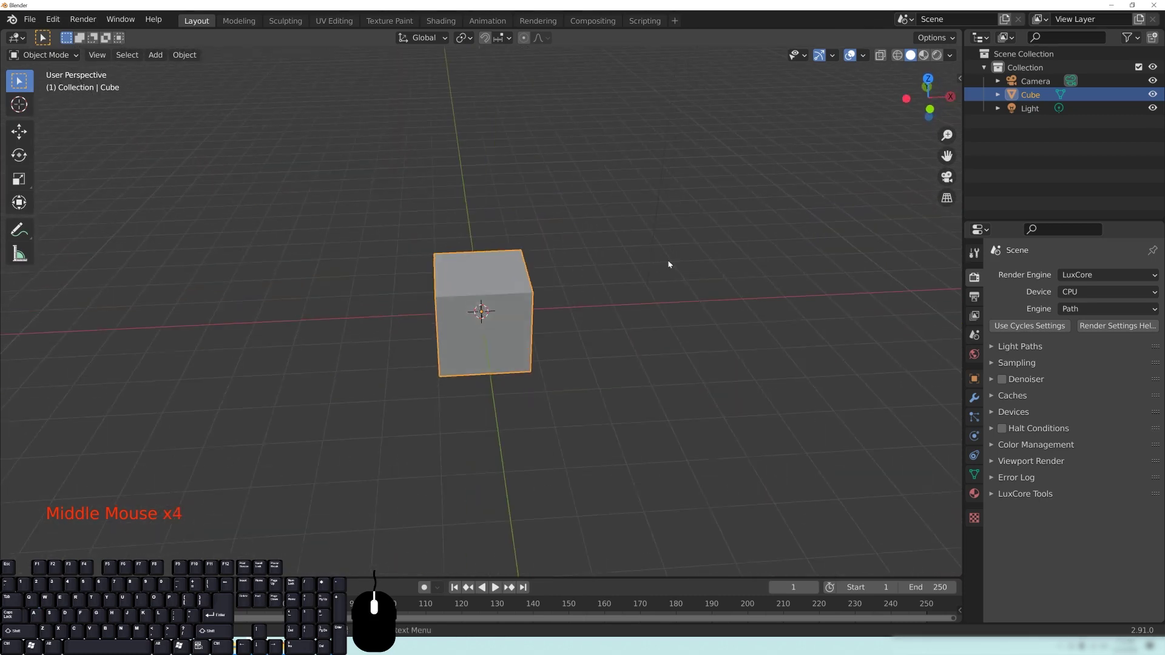
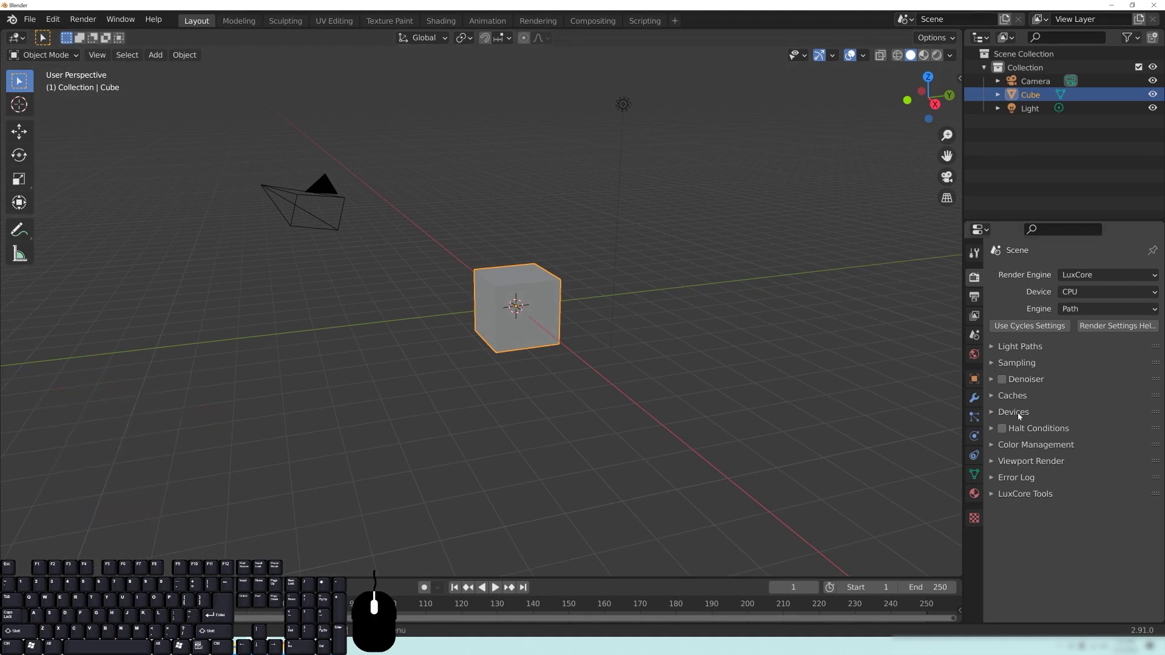
Review the Viewport Render panel options and collapse it again
click(1023, 466)
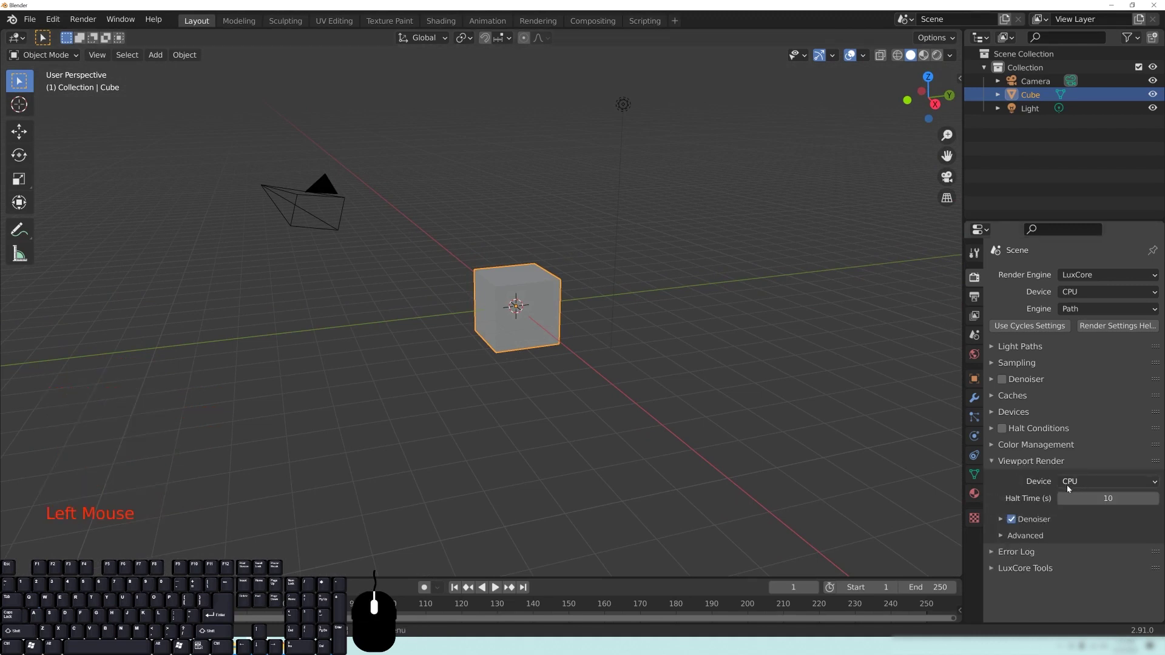
click(1086, 486)
click(1023, 467)
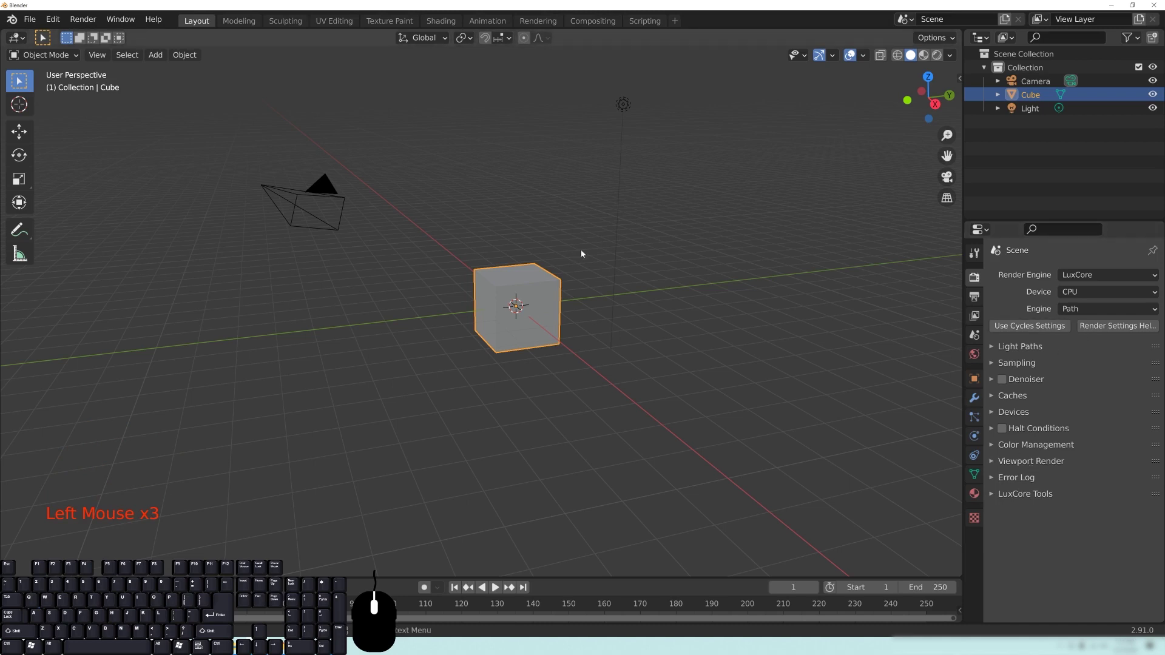
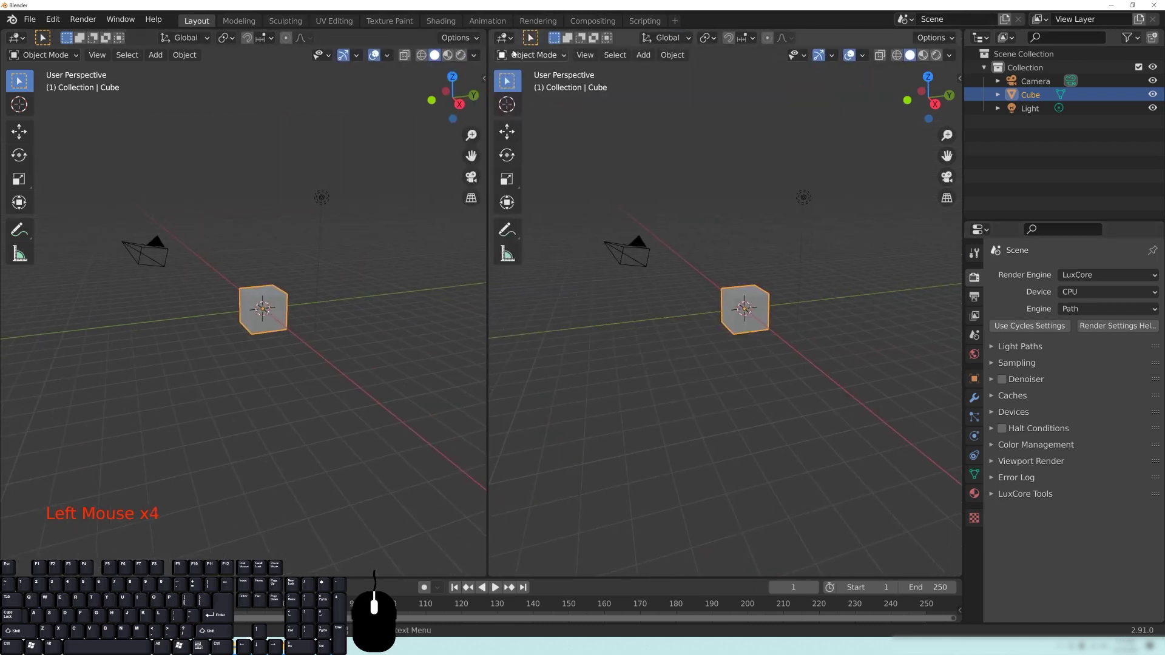
Split the 3D Viewport into two areas and show the cube's Material Properties with LuxCore node tree presets
click(523, 58)
click(523, 58)
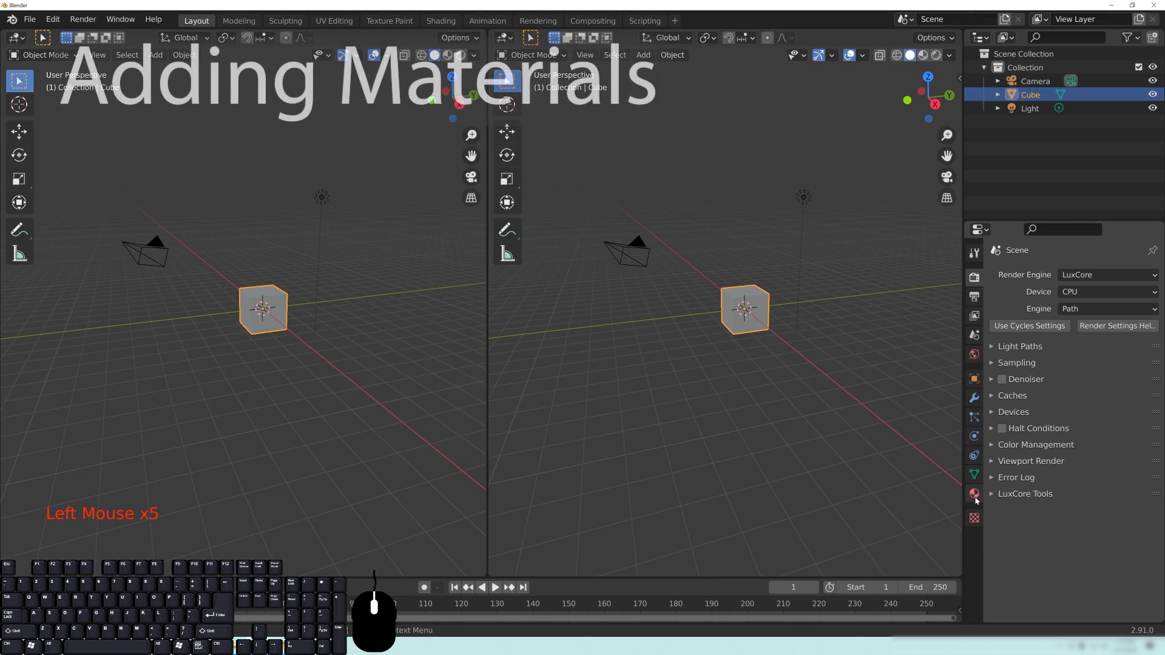
click(978, 500)
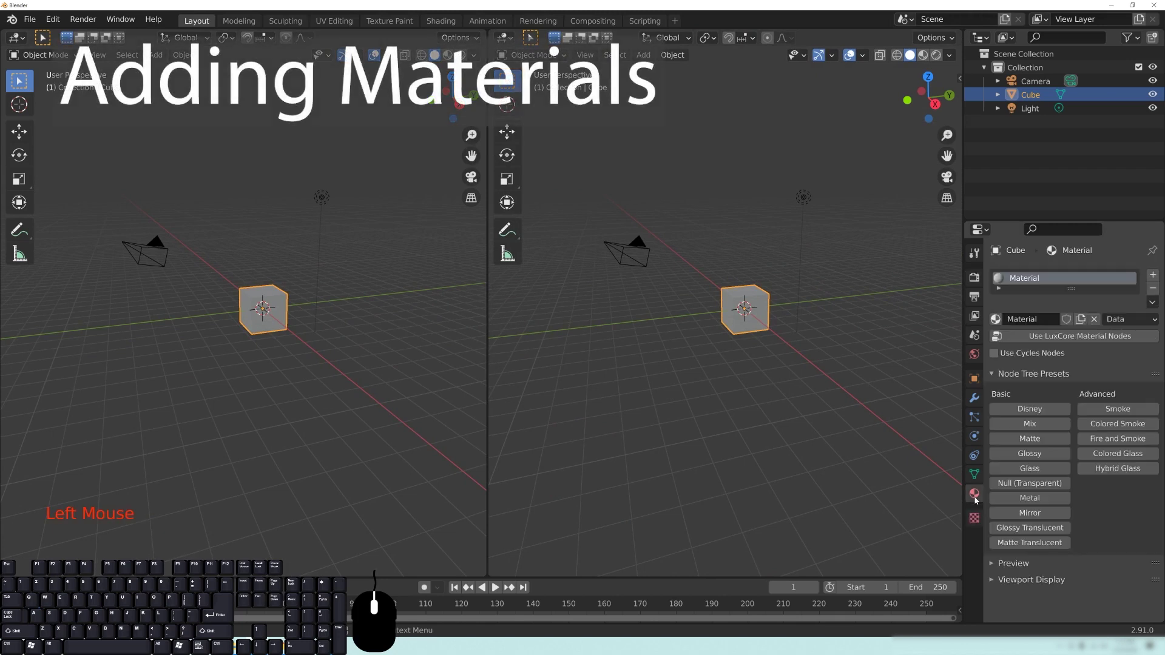
scroll(up, 3)
drag(840, 284, 785, 327)
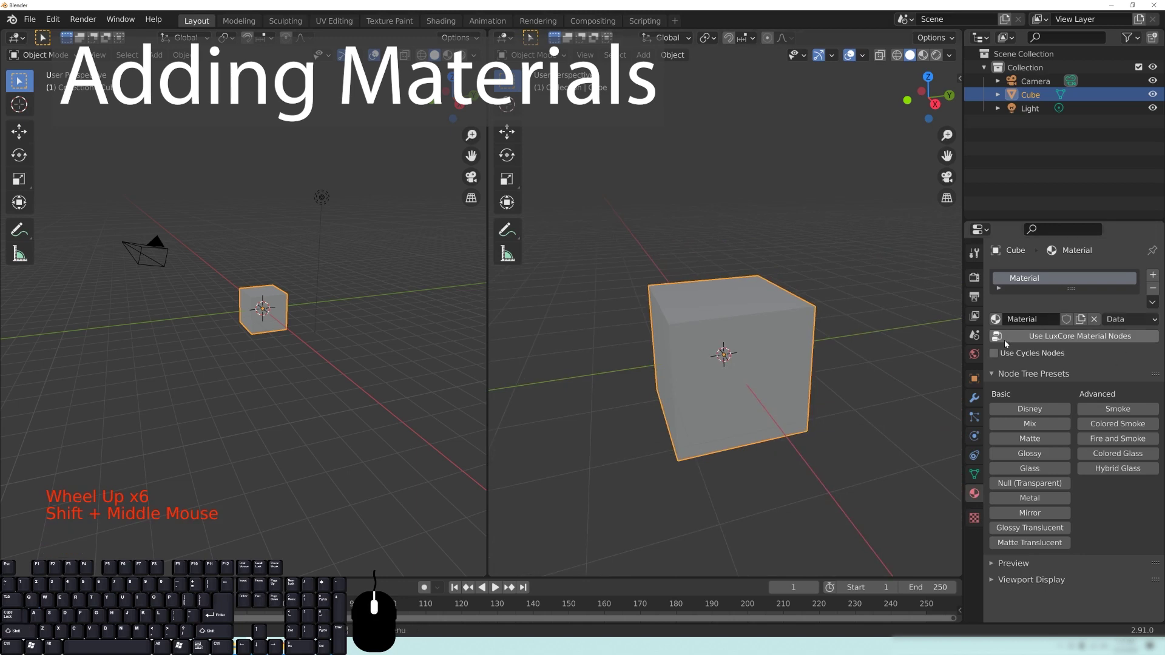
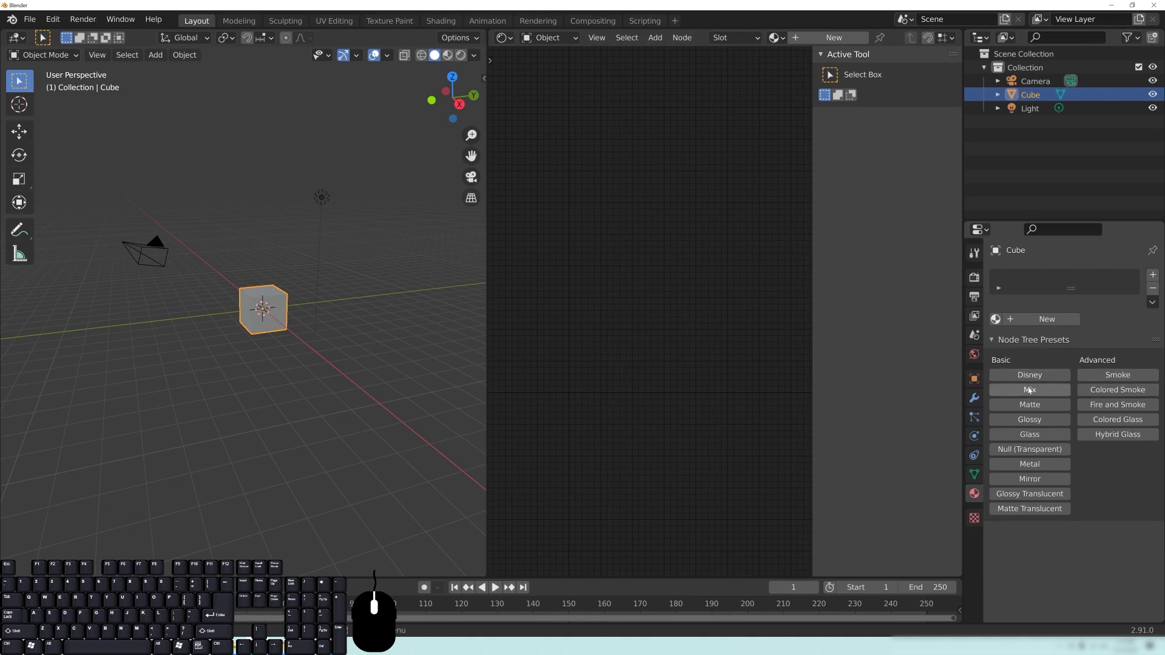
Create a Disney node tree preset material on the cube and name it 'metal'
click(1029, 380)
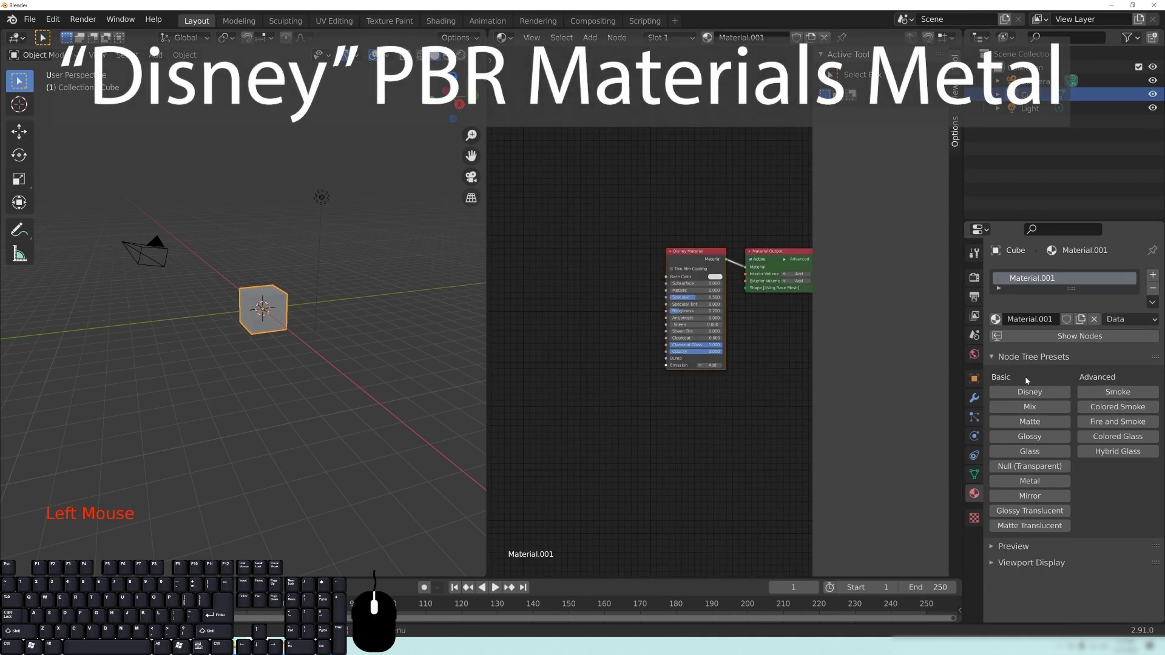
click(1041, 324)
key(m)
key(a)
key(Return)
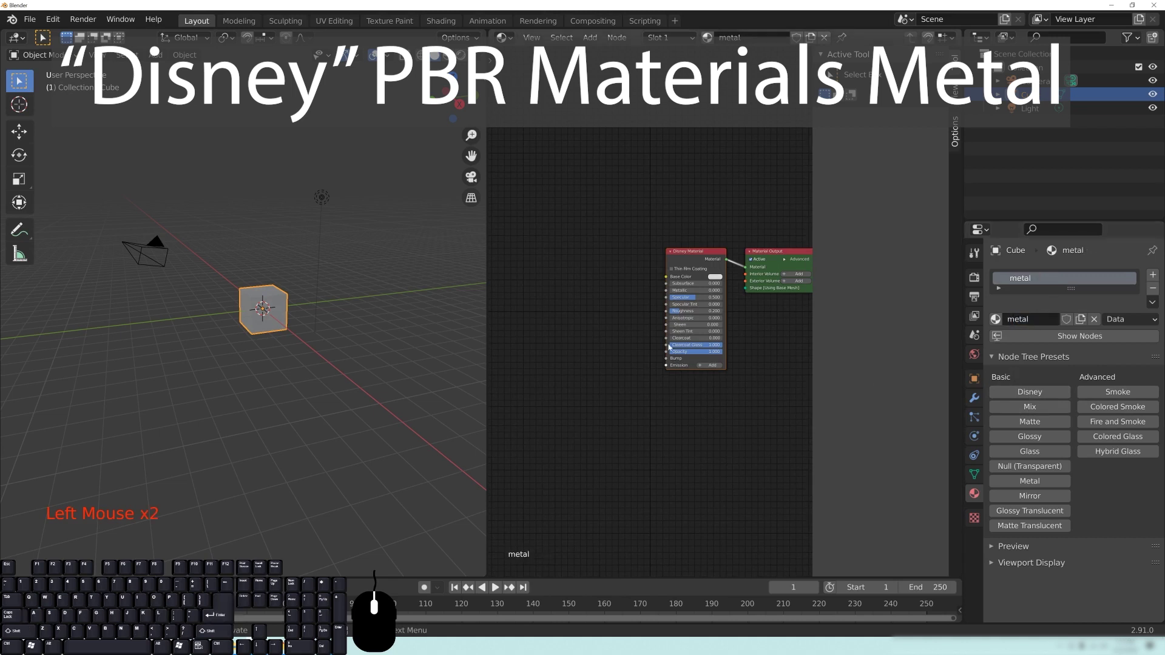
Zoom onto the material nodes and bring up the editor type list for the right area
middle_click(772, 381)
scroll(up, 3)
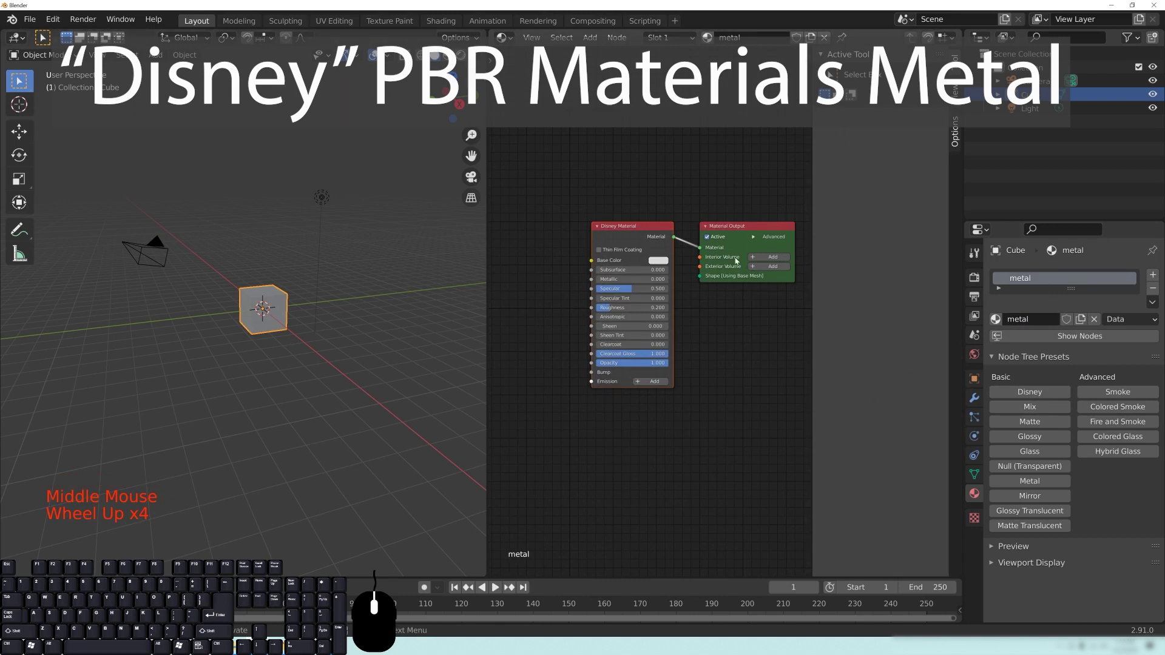
click(501, 38)
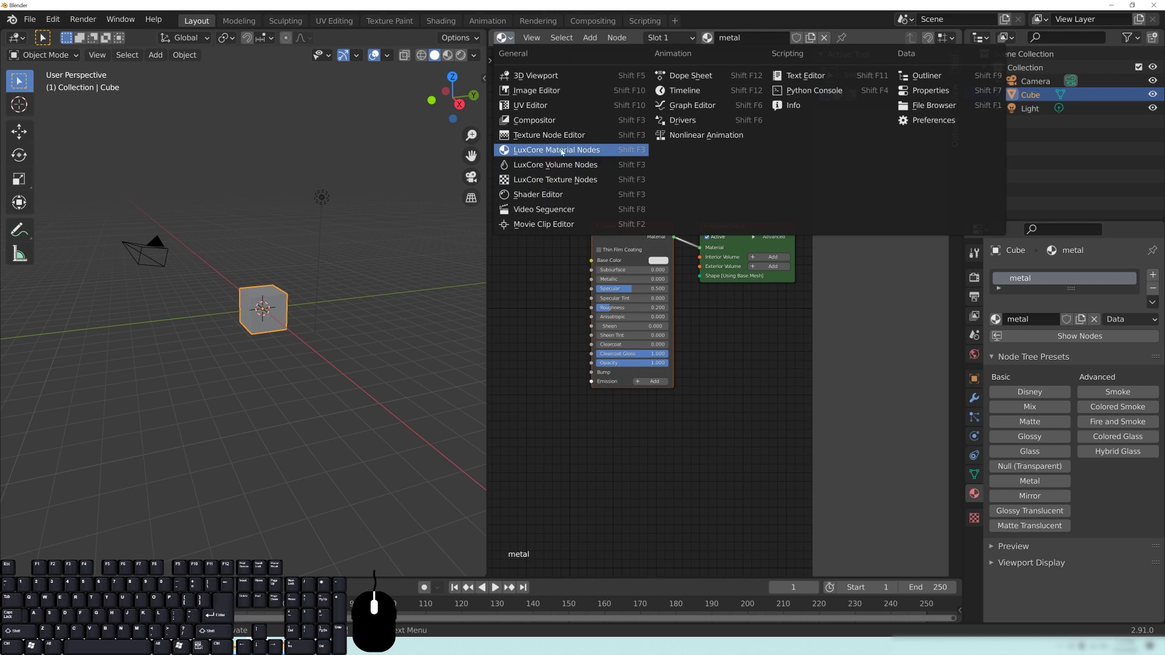
Switch the right area to LuxCore material nodes, add a UV Sphere and move it up above the cube
click(573, 152)
scroll(up, 3)
drag(307, 273, 265, 324)
middle_click(217, 344)
key(shift+a)
click(372, 97)
key(g)
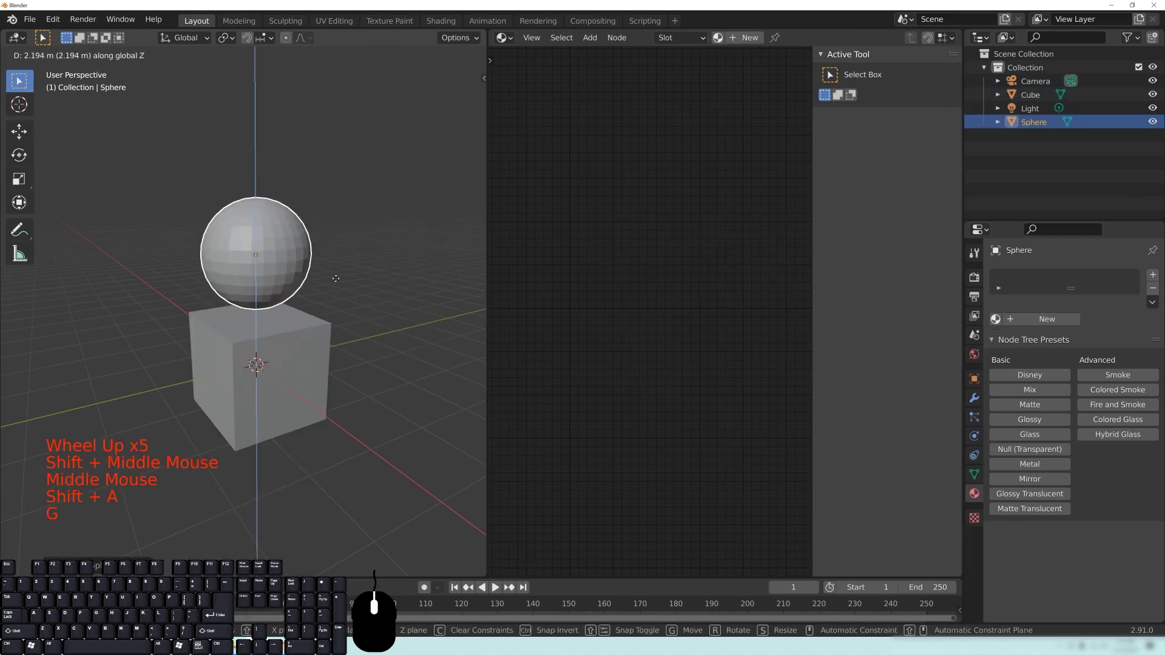
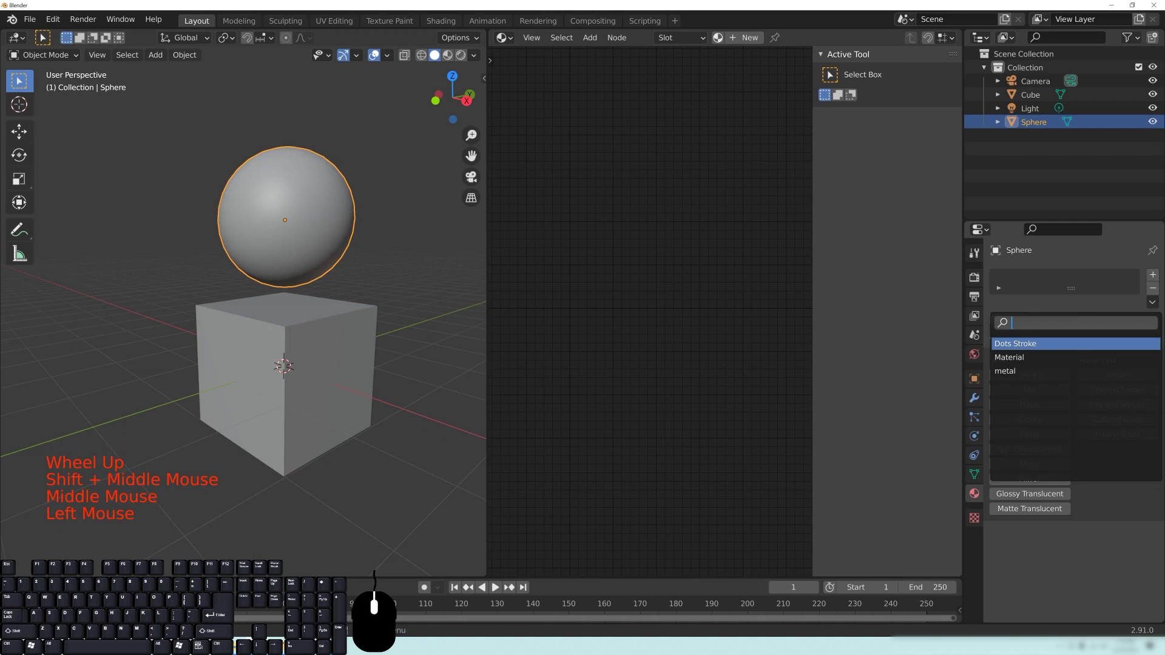
Assign the existing metal material to the sphere and set viewport shading to Rendered
click(1019, 375)
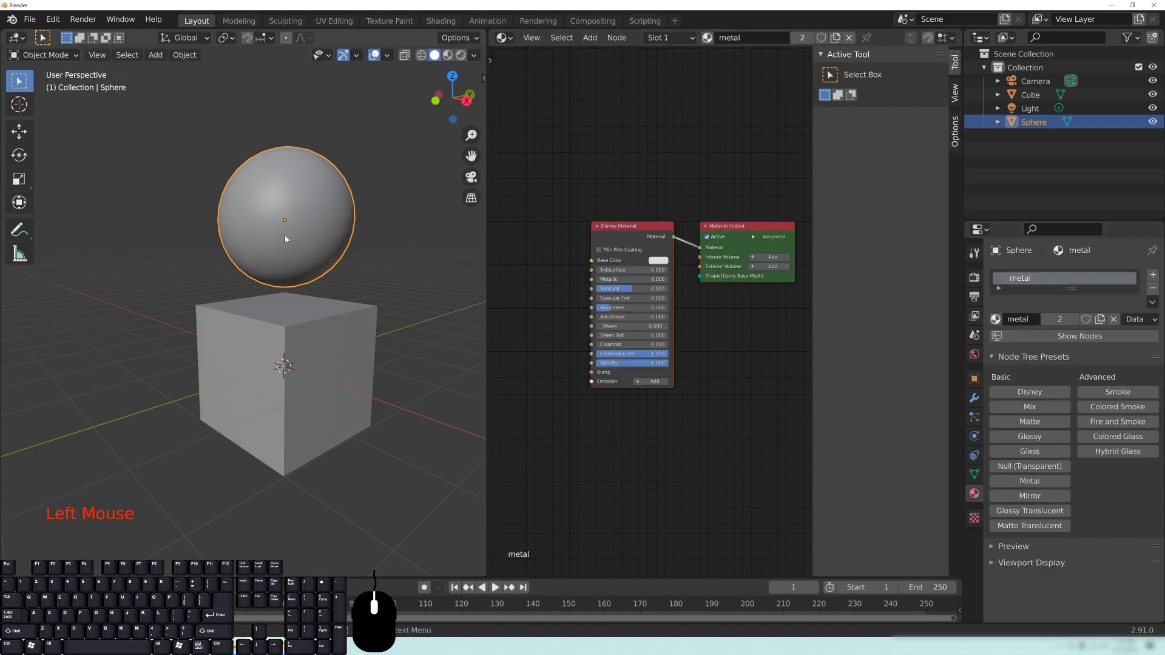
middle_click(302, 323)
key(z)
click(255, 244)
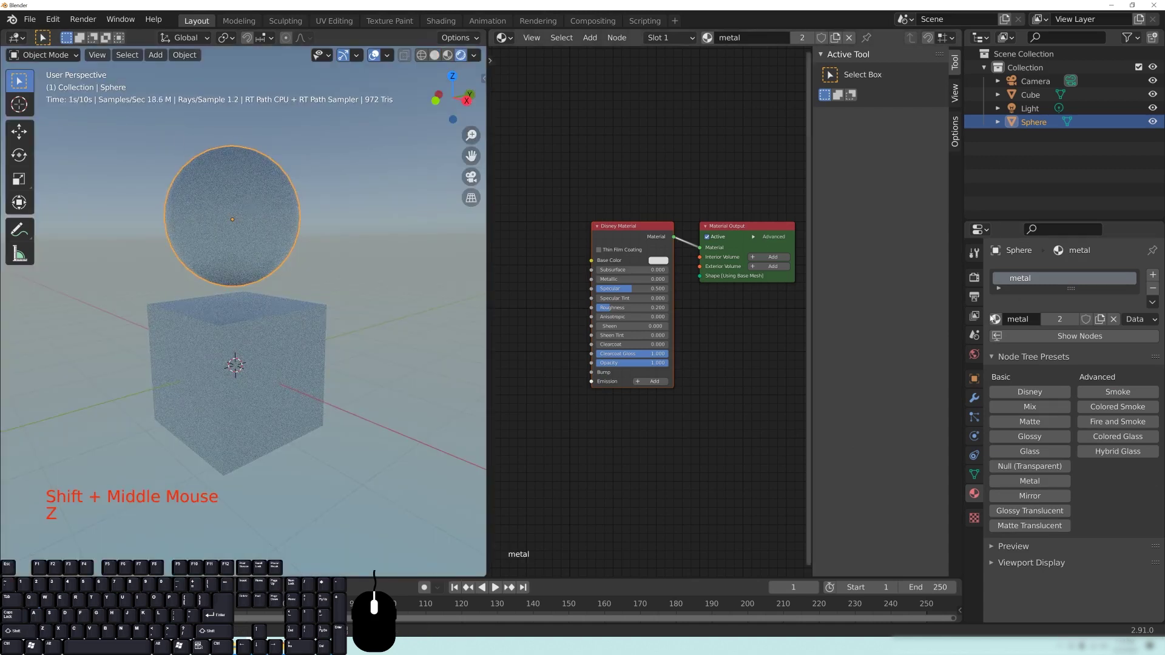
middle_click(651, 425)
scroll(up, 3)
middle_click(704, 142)
drag(731, 402, 750, 385)
scroll(down, 3)
middle_click(777, 374)
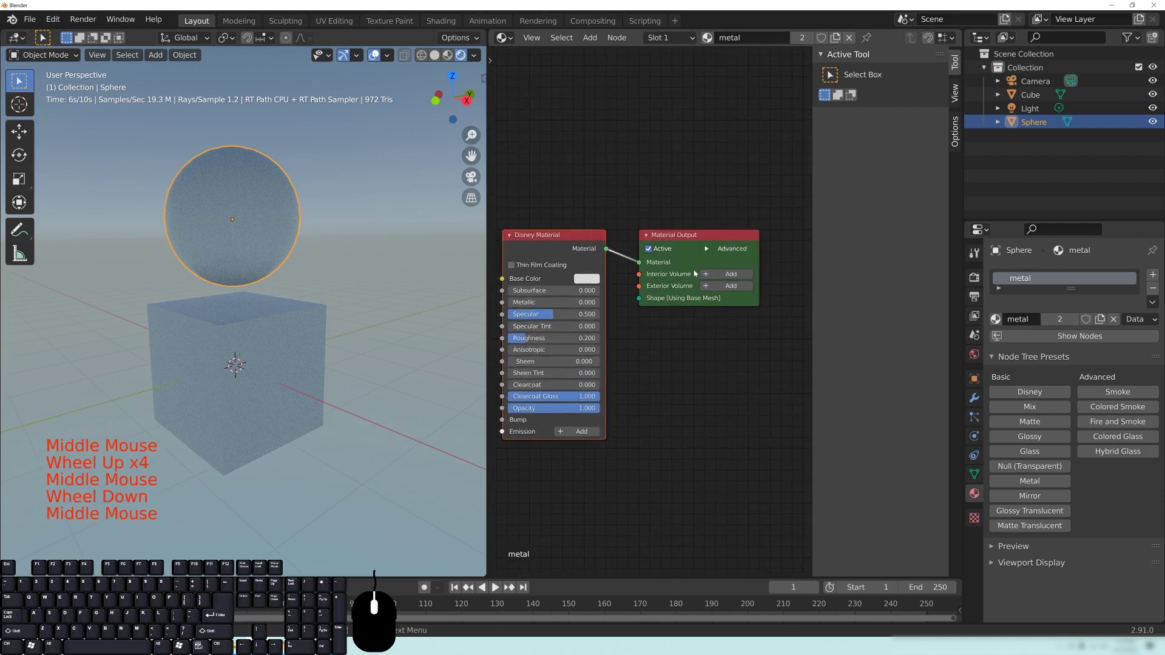
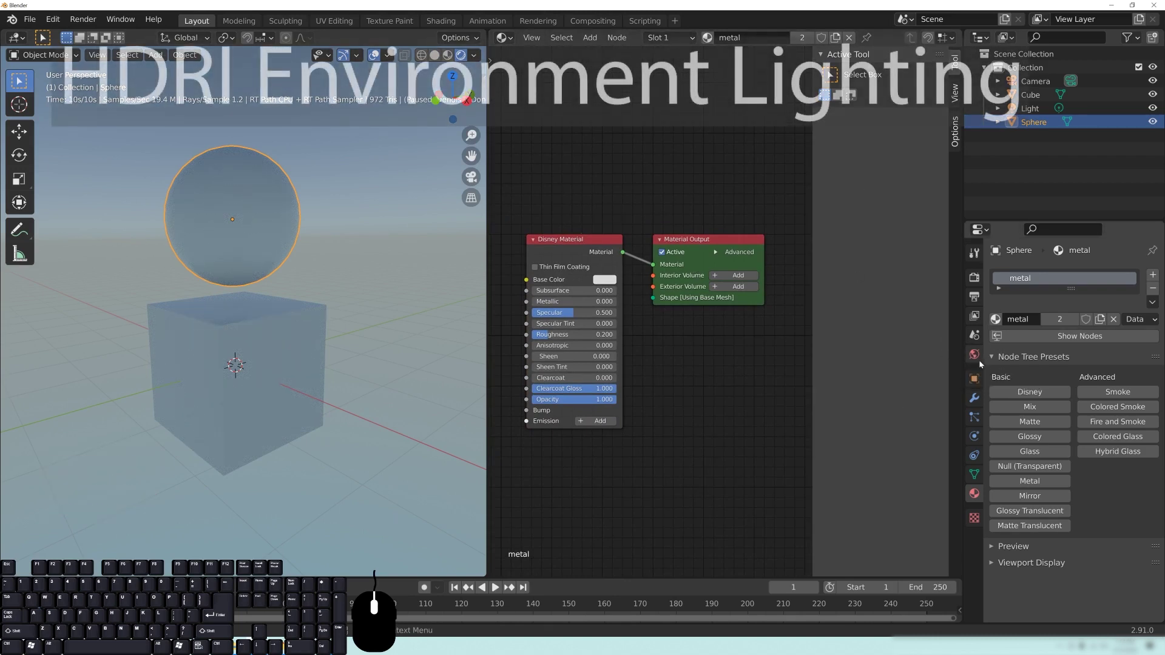
Set the World light to HDRI and load royal_esplanade_8k from the HDRI folder
click(979, 360)
click(979, 360)
click(1020, 301)
click(1020, 300)
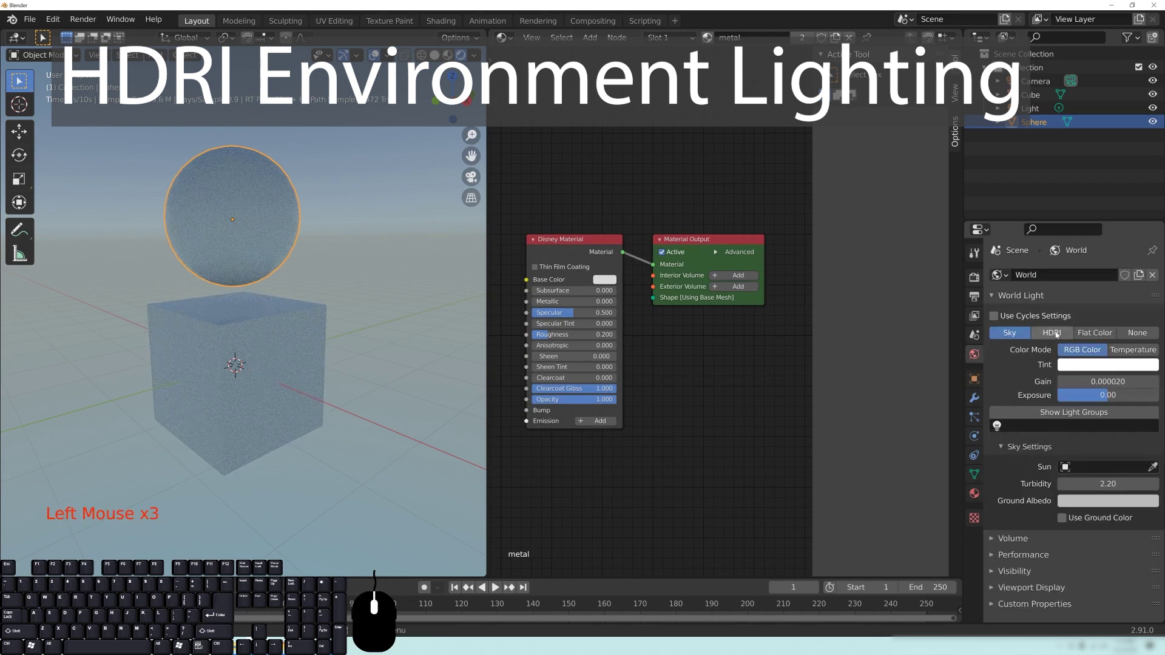
click(1055, 339)
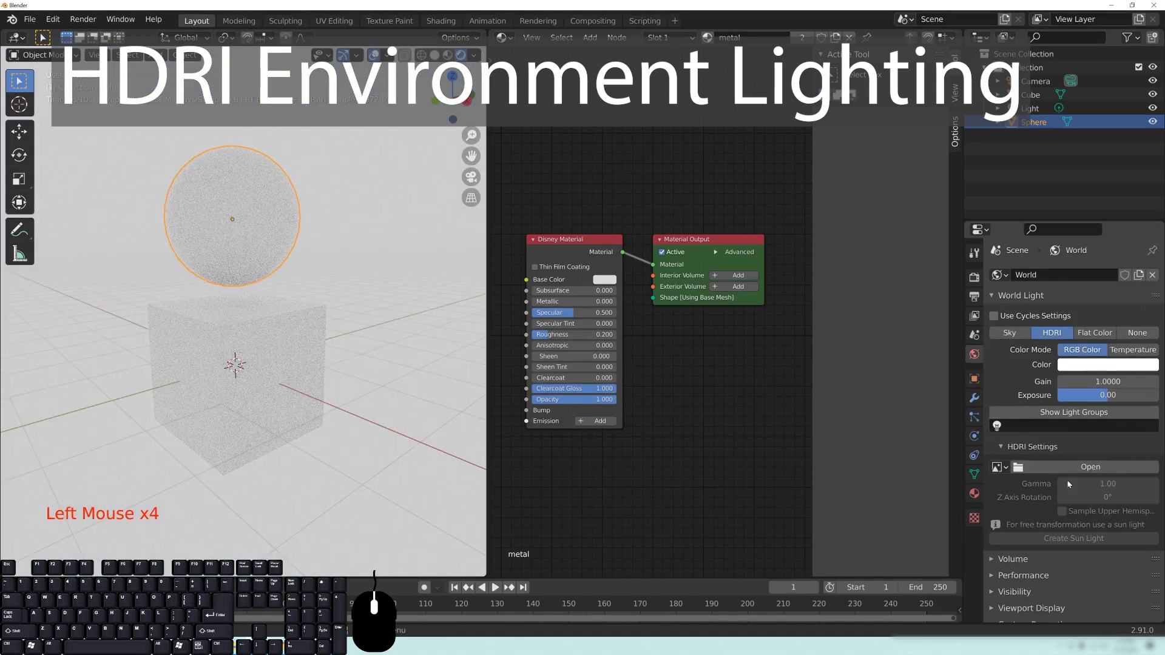
click(1065, 472)
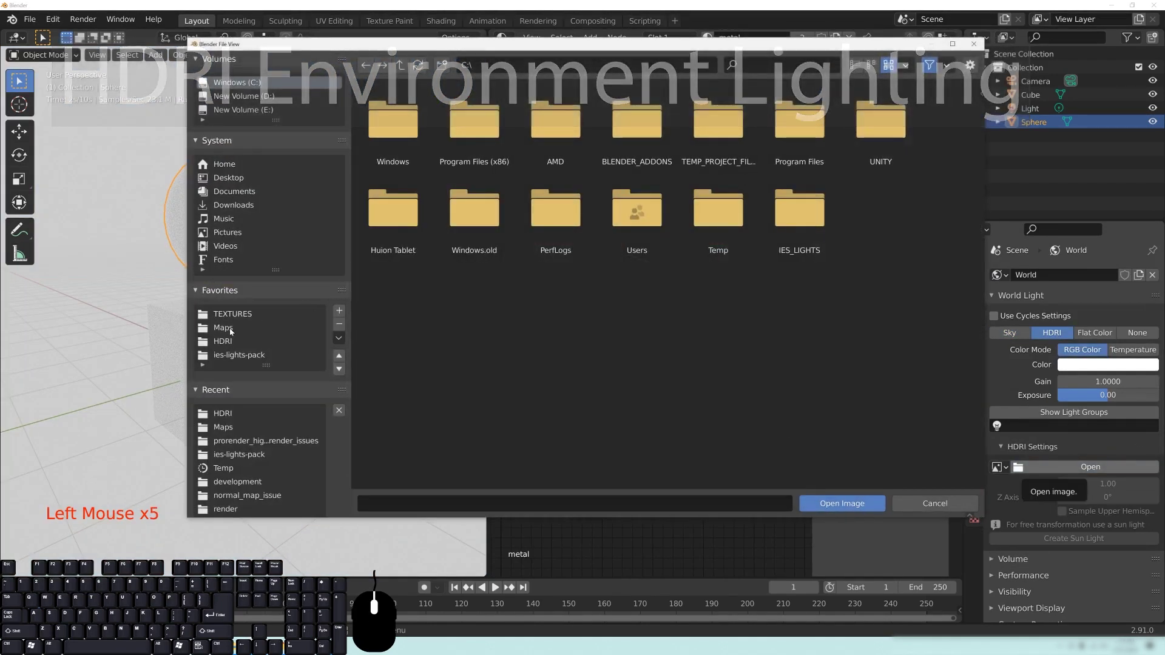
click(225, 343)
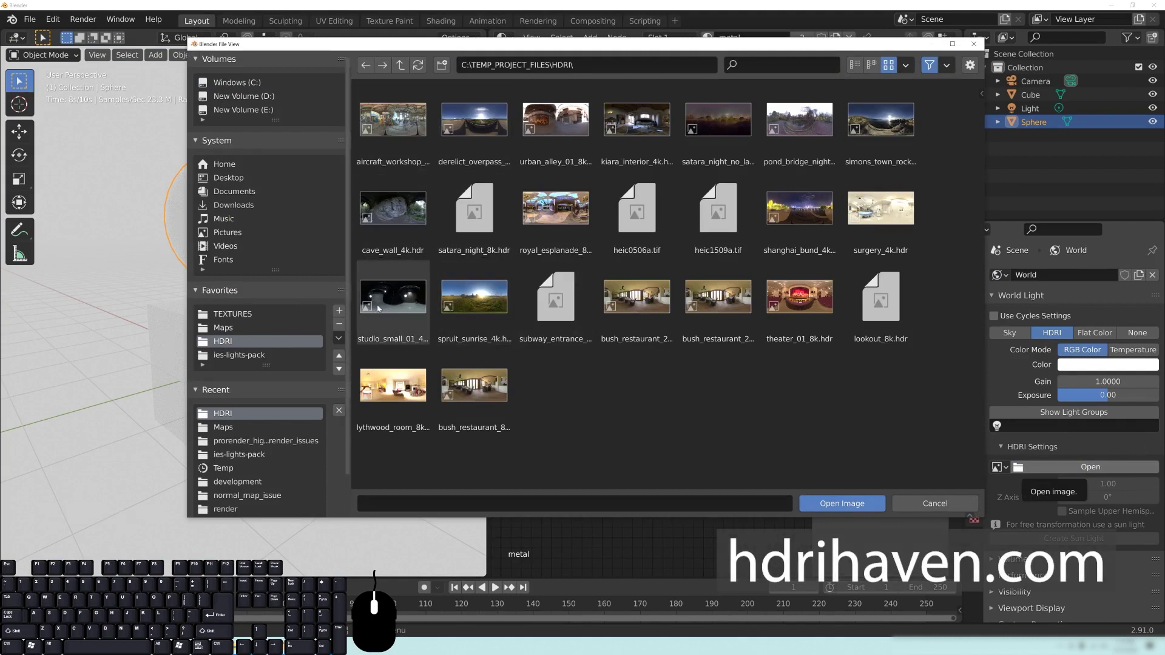
double_click(563, 212)
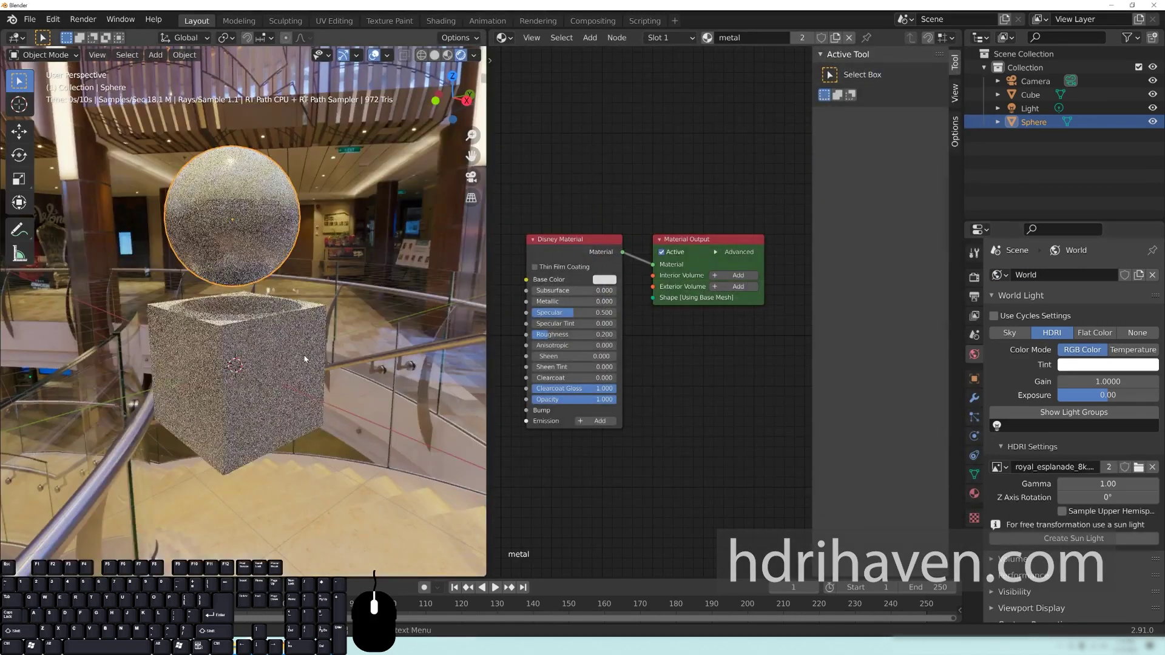
Orbit around the sphere to see the HDRI environment reflected on it
drag(311, 302, 339, 311)
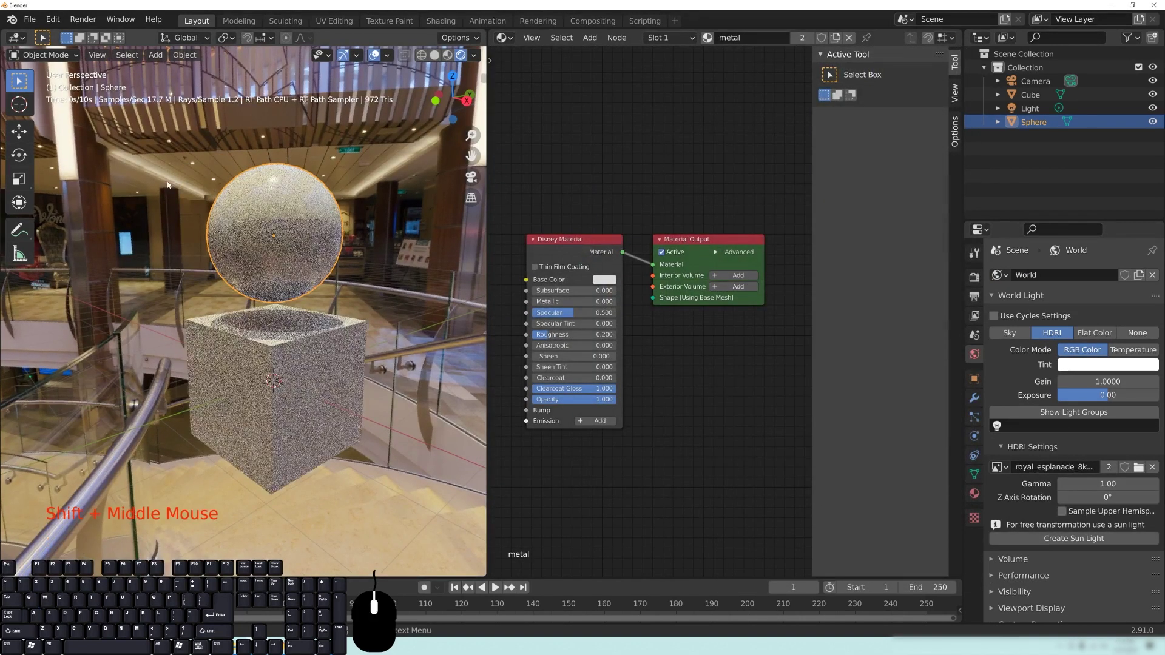
middle_click(348, 368)
drag(303, 340, 223, 335)
drag(259, 312, 337, 322)
drag(332, 325, 298, 322)
scroll(up, 3)
middle_click(304, 341)
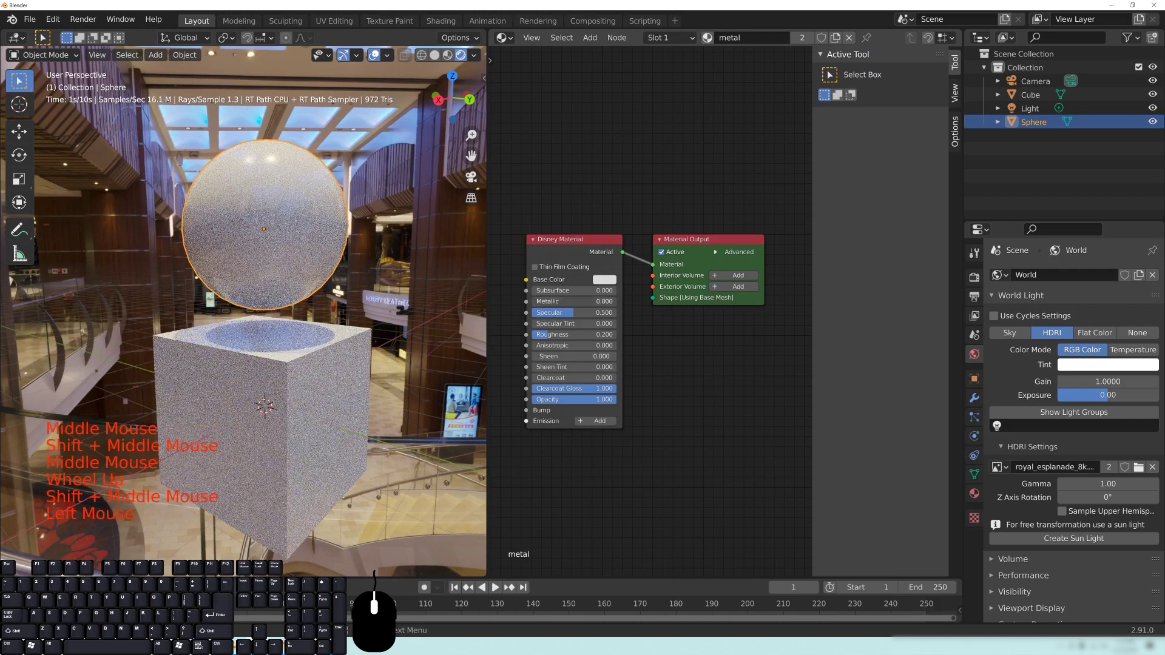
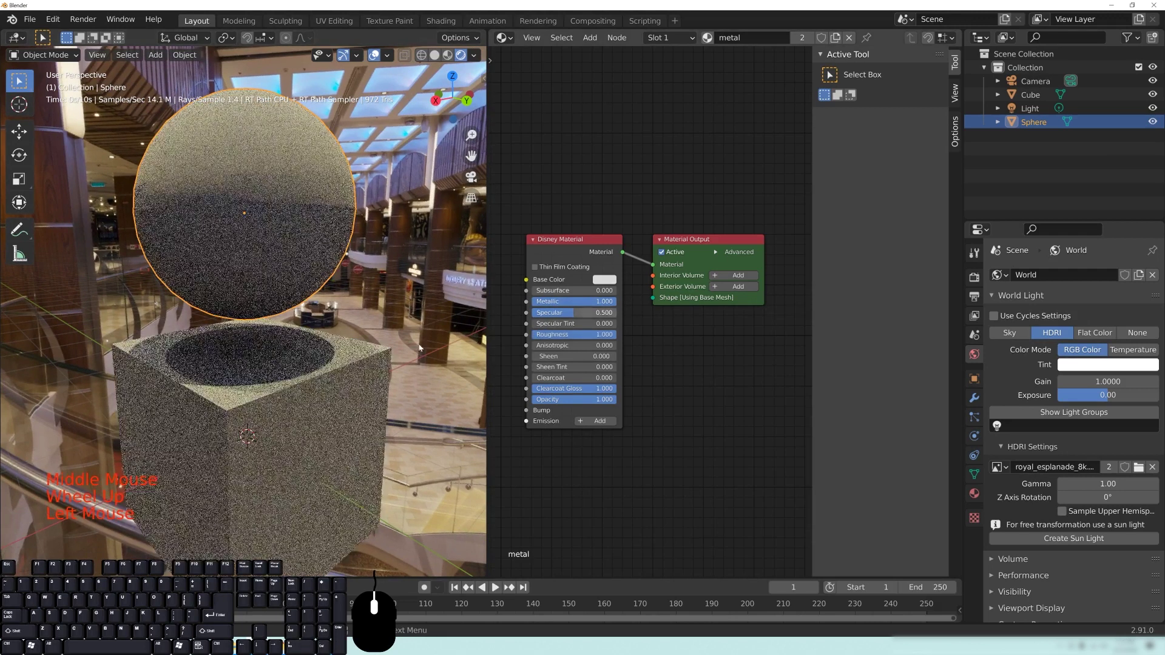
Set the Disney material to Metallic 1.0 and Roughness 0.0, making the sphere a smooth mirror metal
click(588, 341)
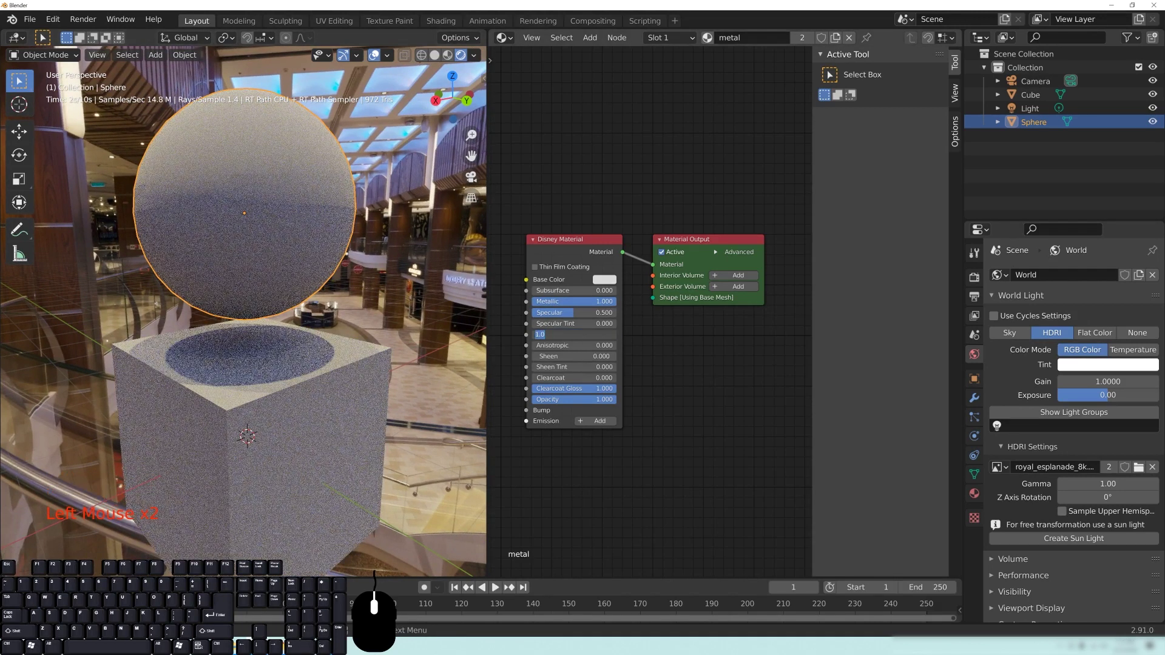
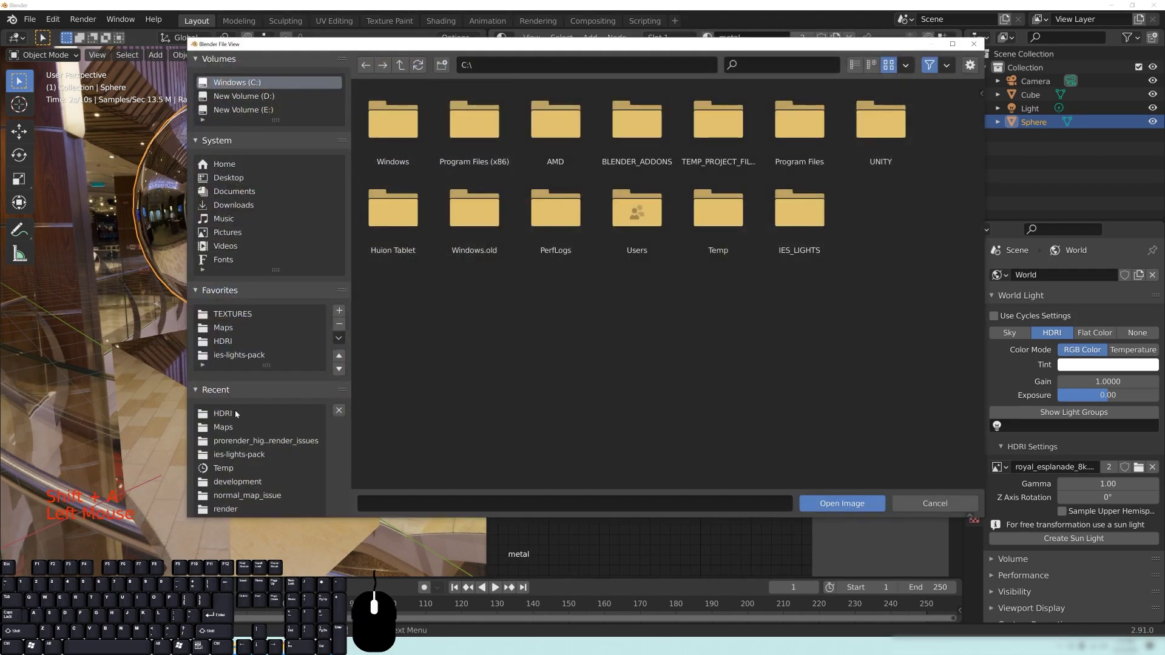
Load steel oxidized_rough.png from the RadeonProRender Maps folder into the Imagemap node feeding Metallic
click(231, 430)
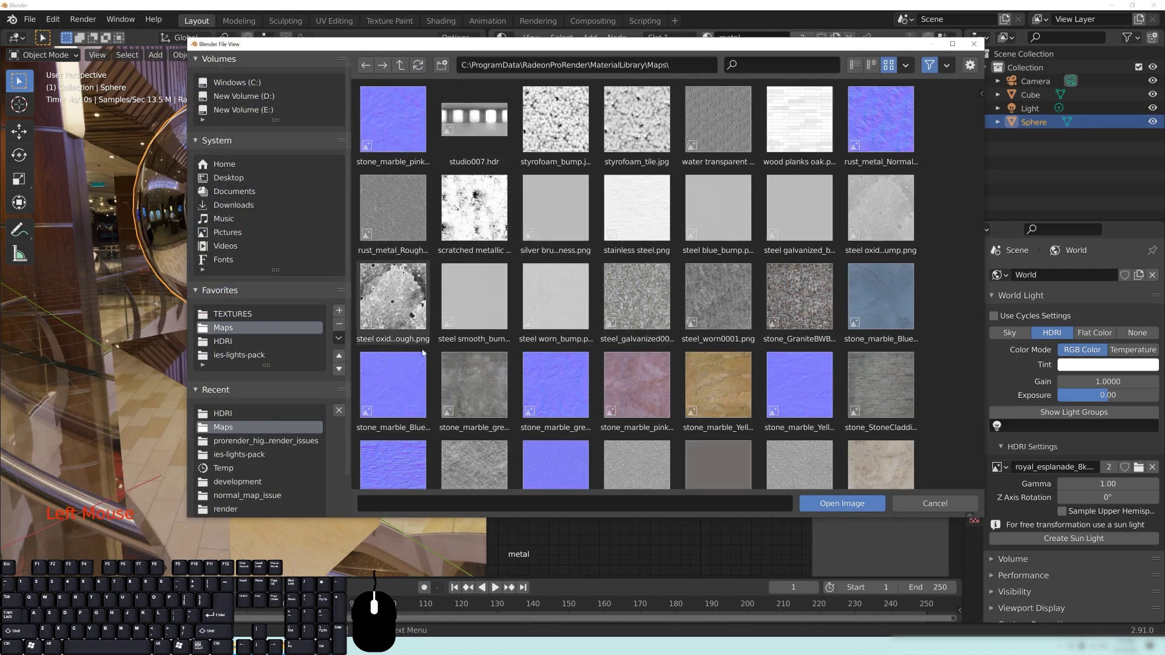
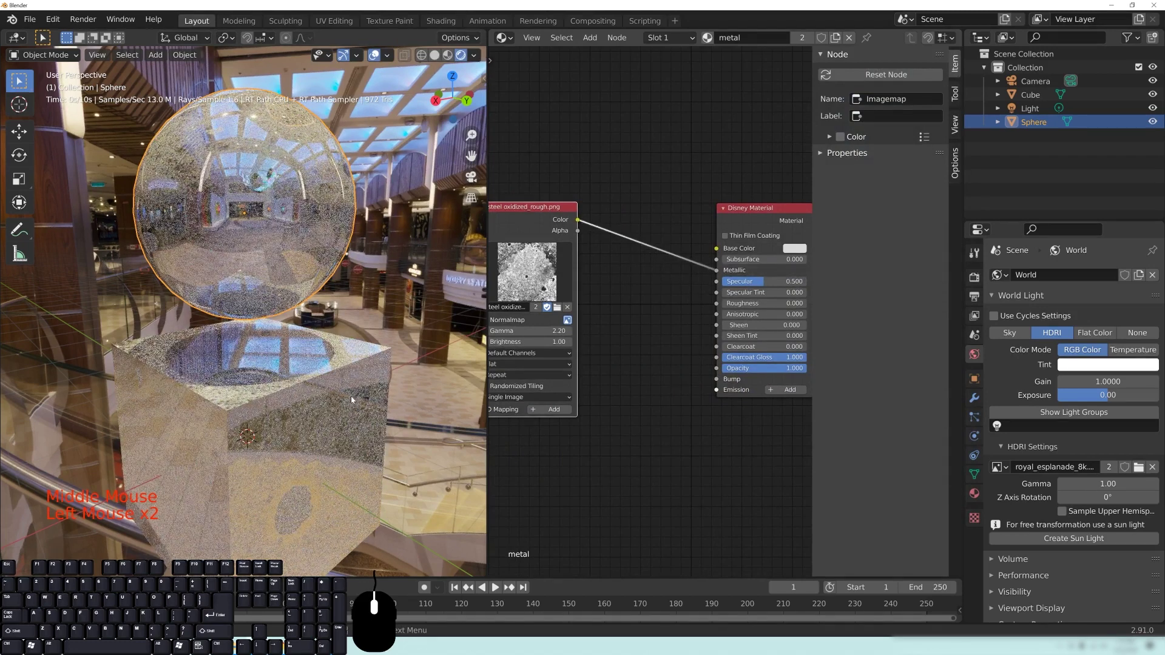
Orbit and zoom around the sphere to inspect the speckled metallic reflections from the image map
drag(372, 403, 399, 389)
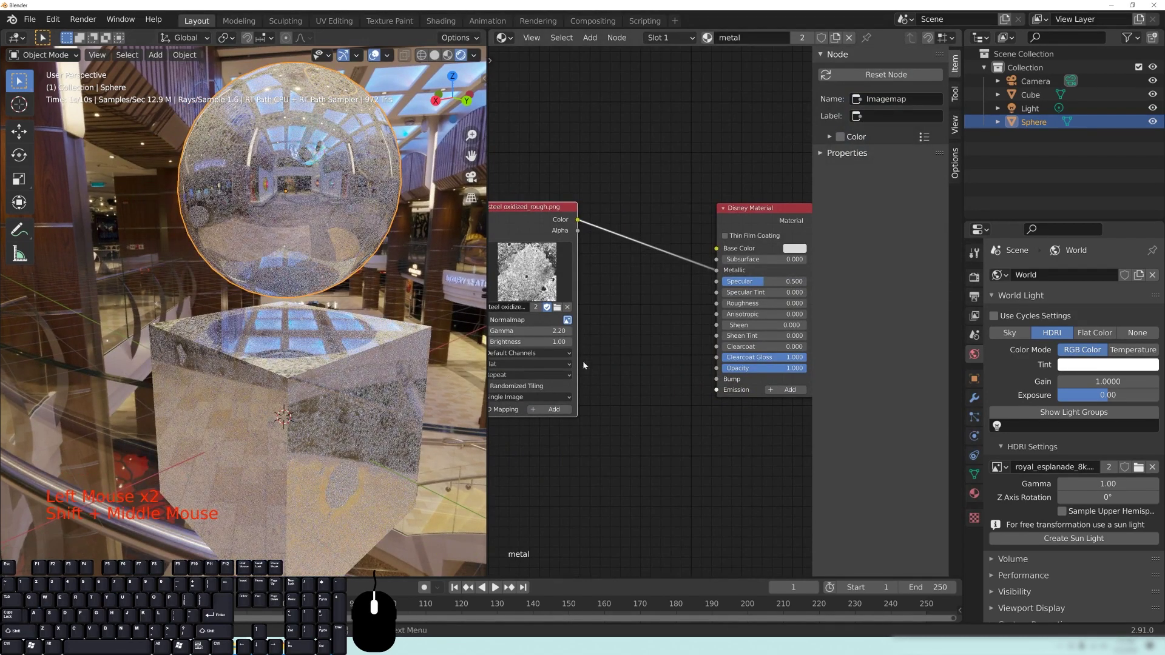
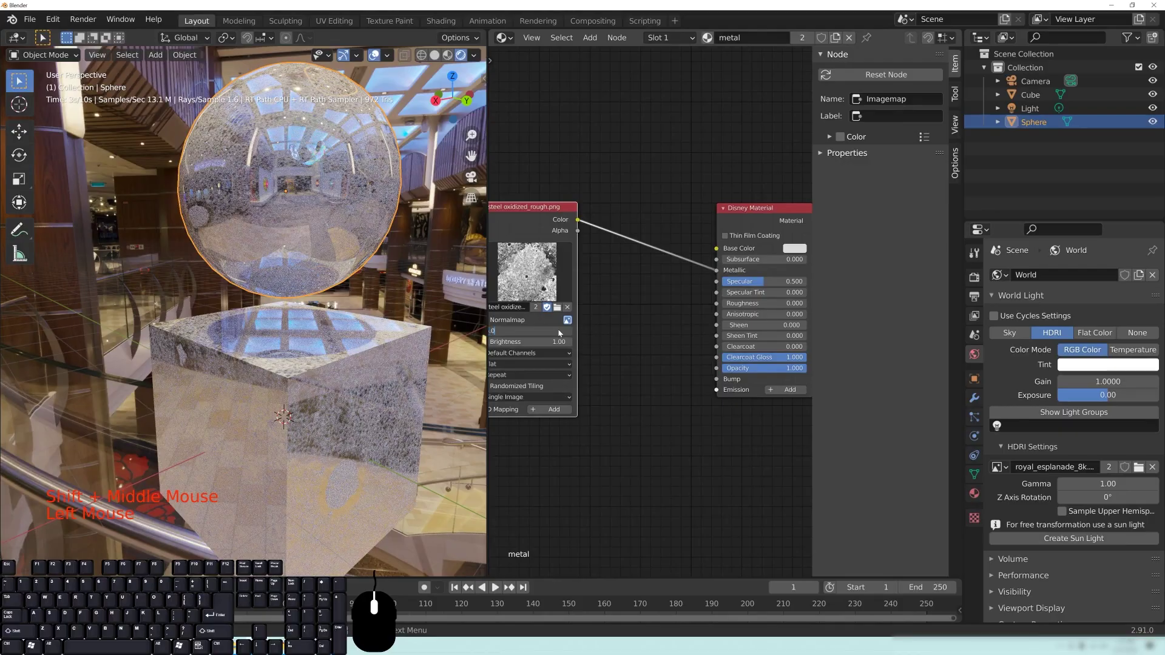
middle_click(336, 277)
middle_click(345, 271)
scroll(up, 3)
drag(359, 227, 332, 296)
scroll(up, 3)
drag(318, 324, 333, 302)
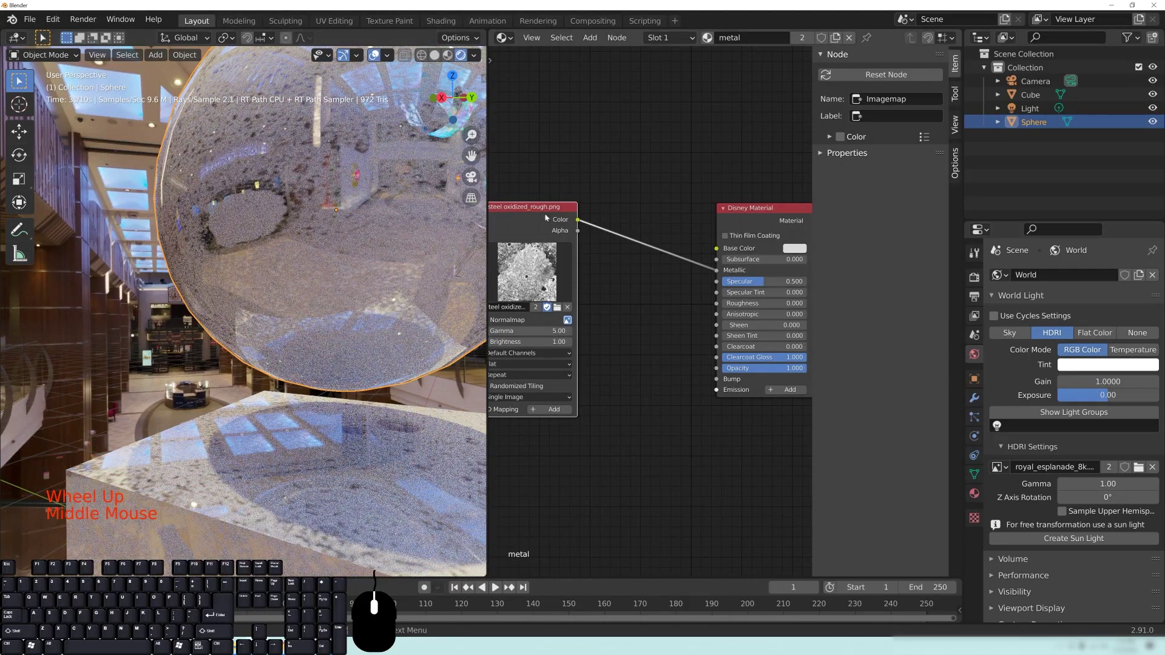
drag(340, 364, 352, 349)
scroll(down, 3)
middle_click(314, 353)
middle_click(320, 355)
scroll(down, 3)
middle_click(287, 380)
drag(296, 289, 259, 309)
drag(248, 369, 301, 304)
drag(297, 292, 217, 296)
drag(226, 291, 278, 301)
middle_click(236, 295)
scroll(up, 3)
middle_click(326, 295)
drag(275, 213, 301, 234)
scroll(down, 3)
middle_click(326, 278)
middle_click(322, 321)
scroll(up, 3)
middle_click(308, 314)
drag(264, 323, 331, 314)
middle_click(319, 298)
scroll(up, 3)
drag(342, 304, 311, 299)
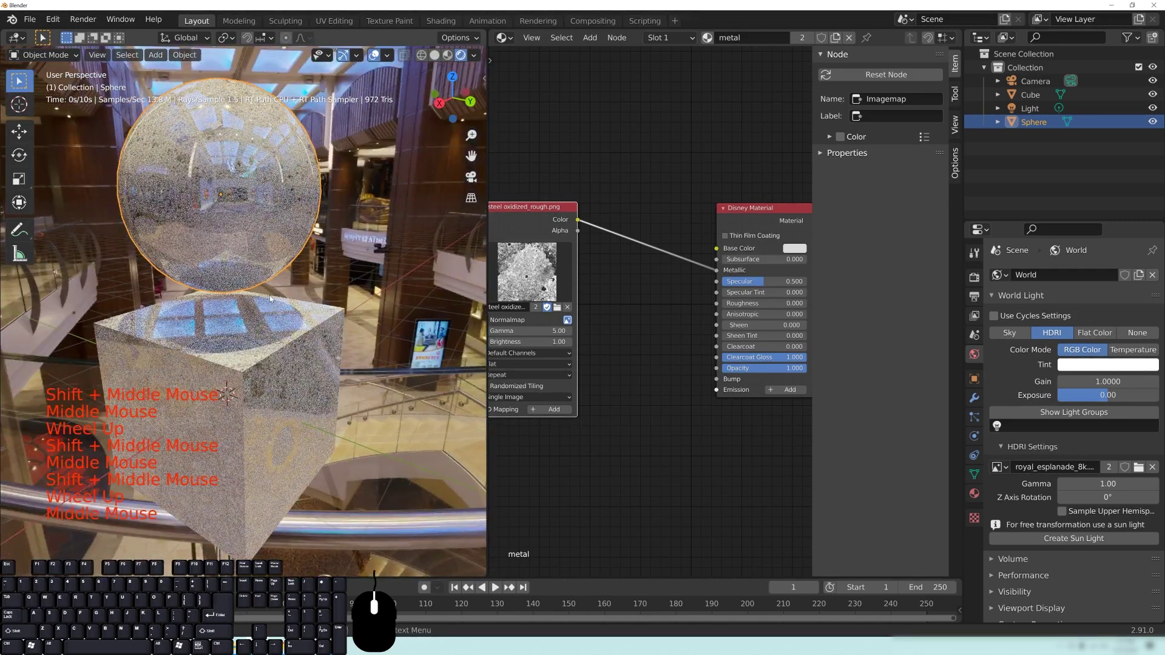
middle_click(604, 155)
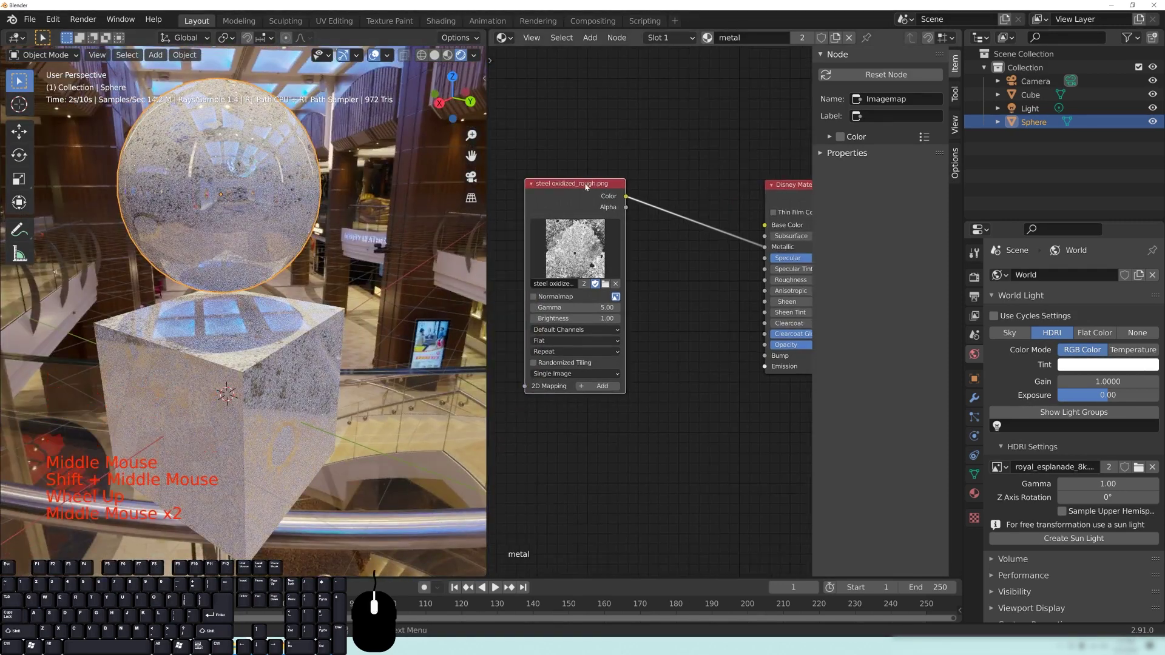
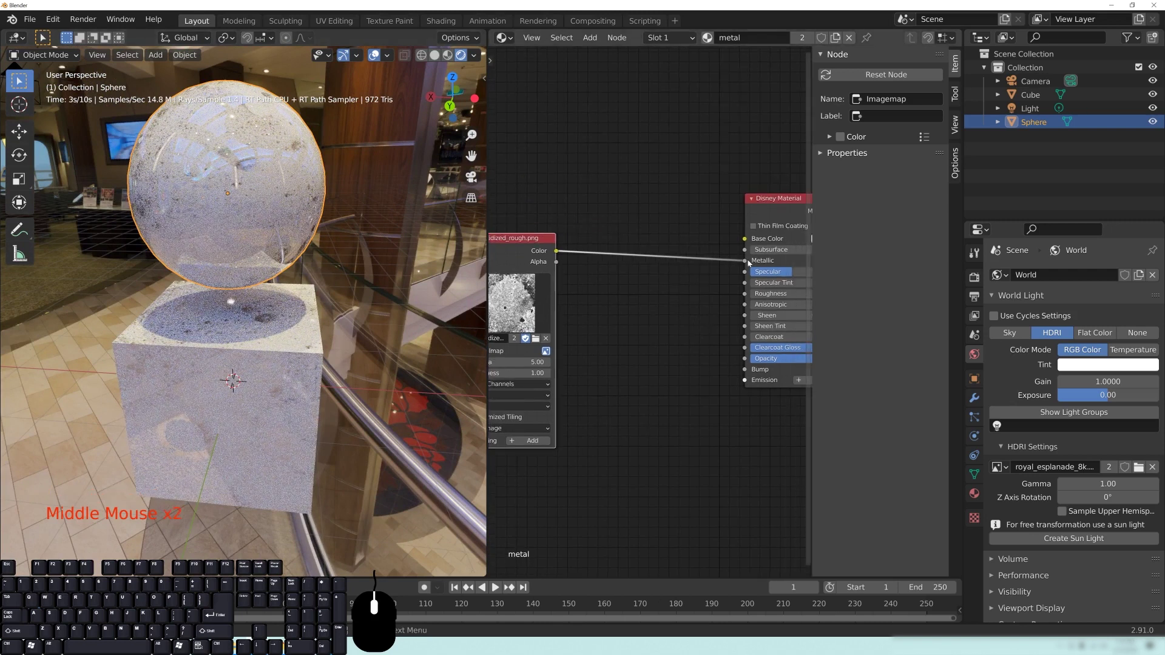
Disconnect the image link from the Metallic input, restoring the clean mirror metal
drag(747, 263, 659, 280)
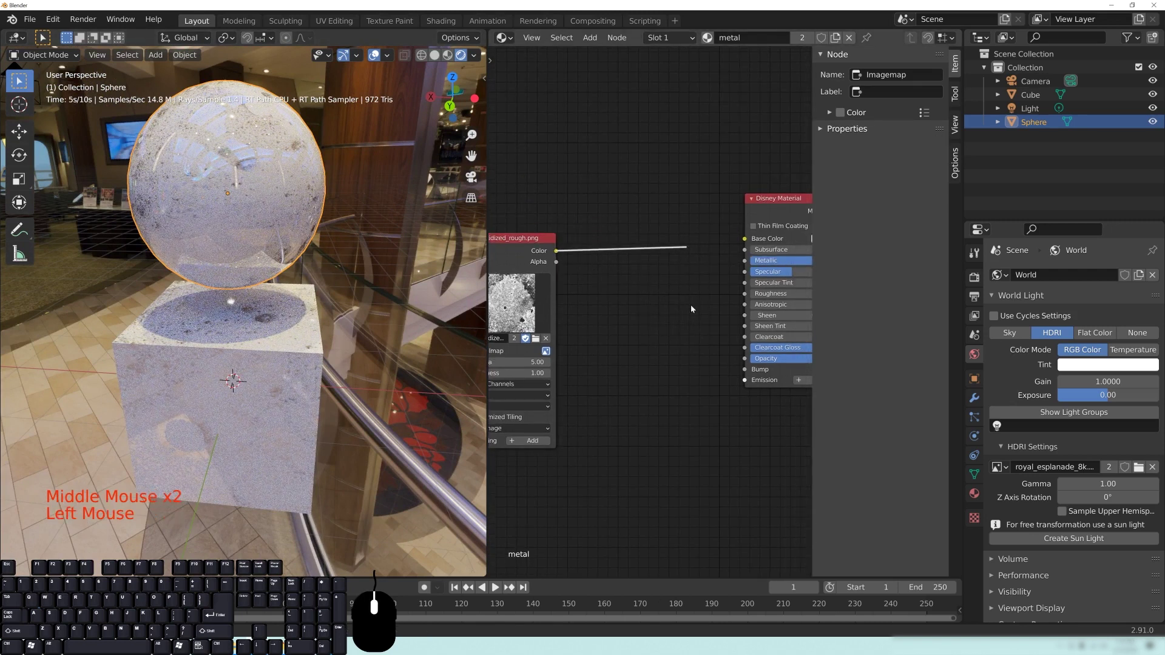
click(524, 249)
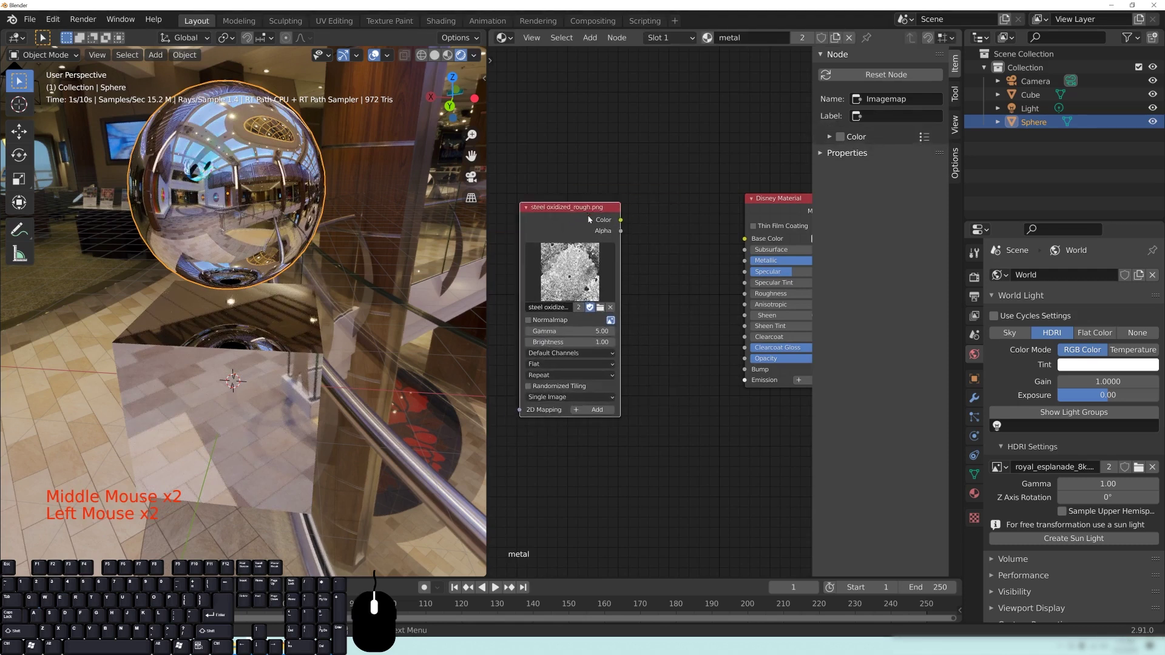
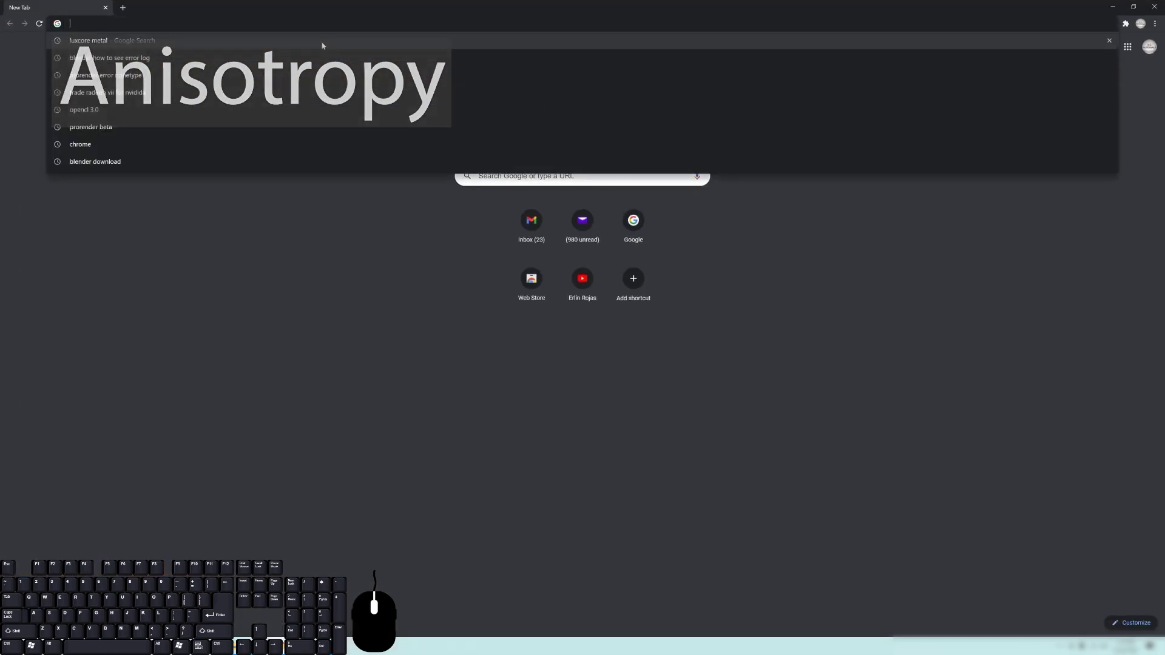
Search Google Images for 'brushed aluminum' references, then minimize Chrome to return to Blender
key(b)
key(u)
key(e)
key(d)
key(space)
key(a)
key(u)
key(i)
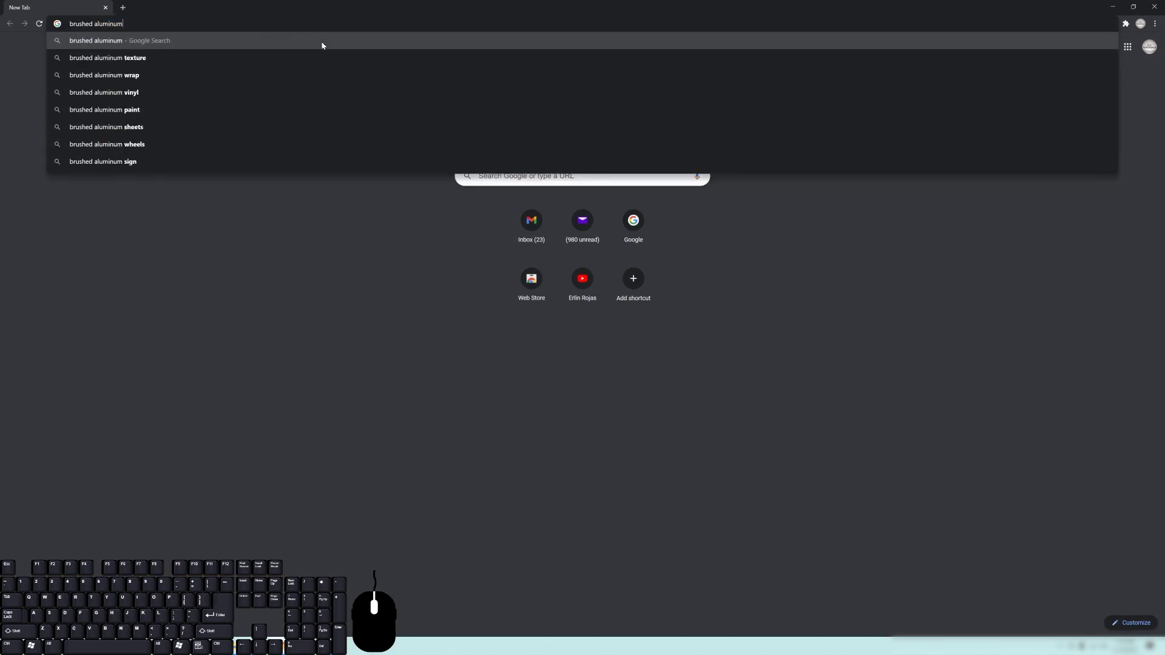
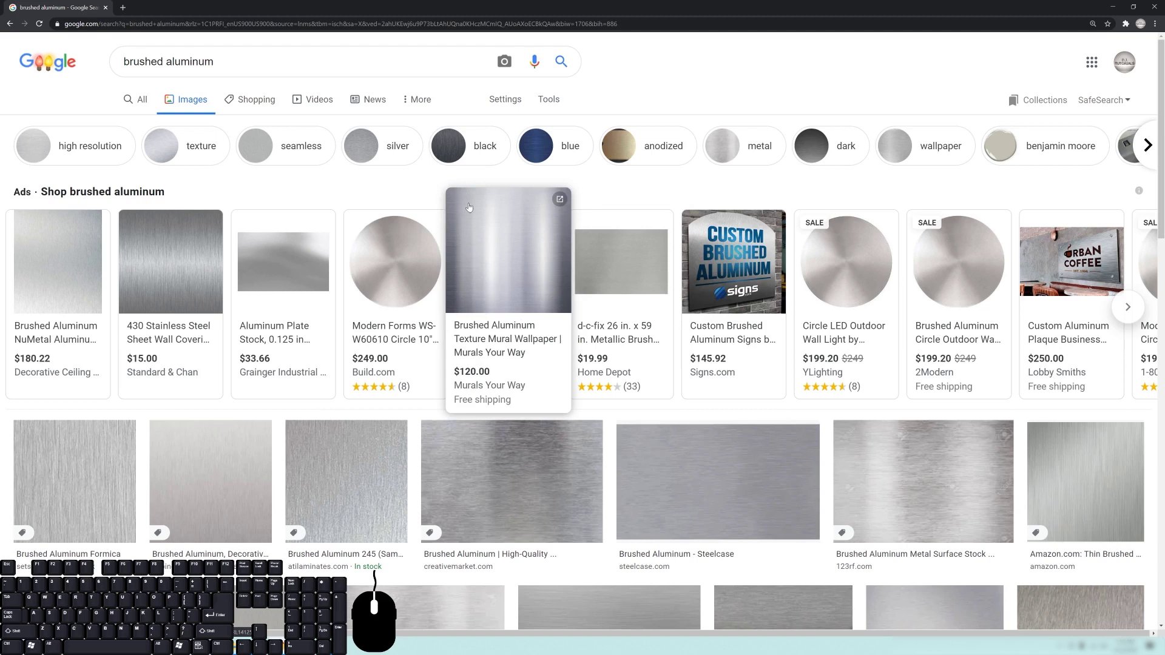
click(1128, 22)
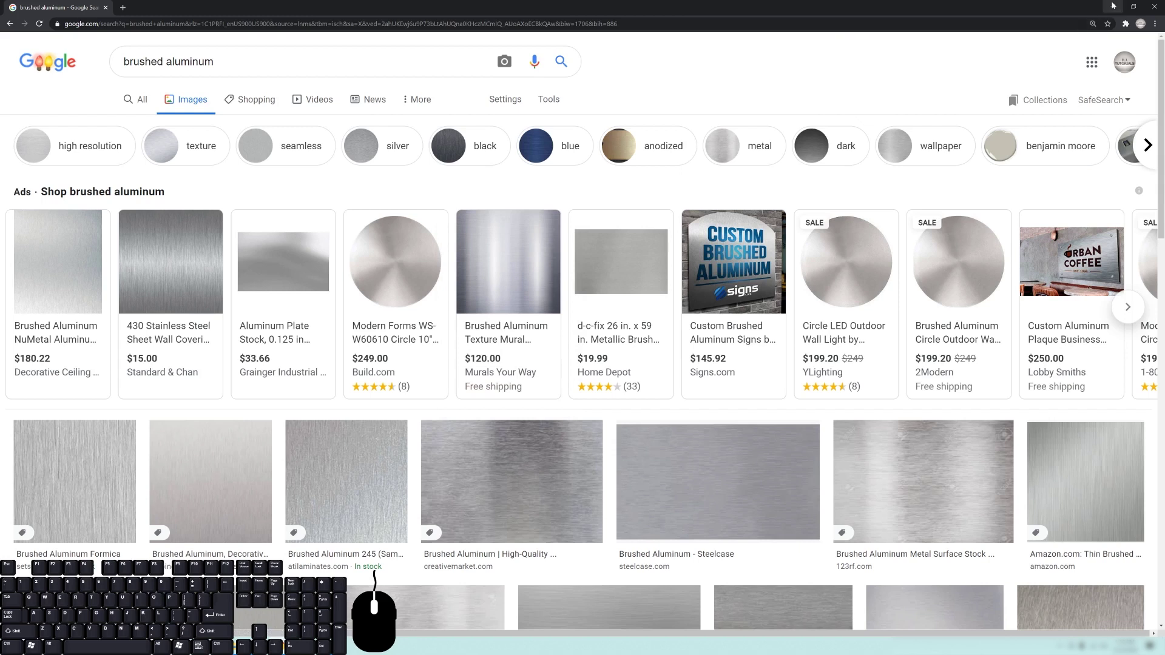
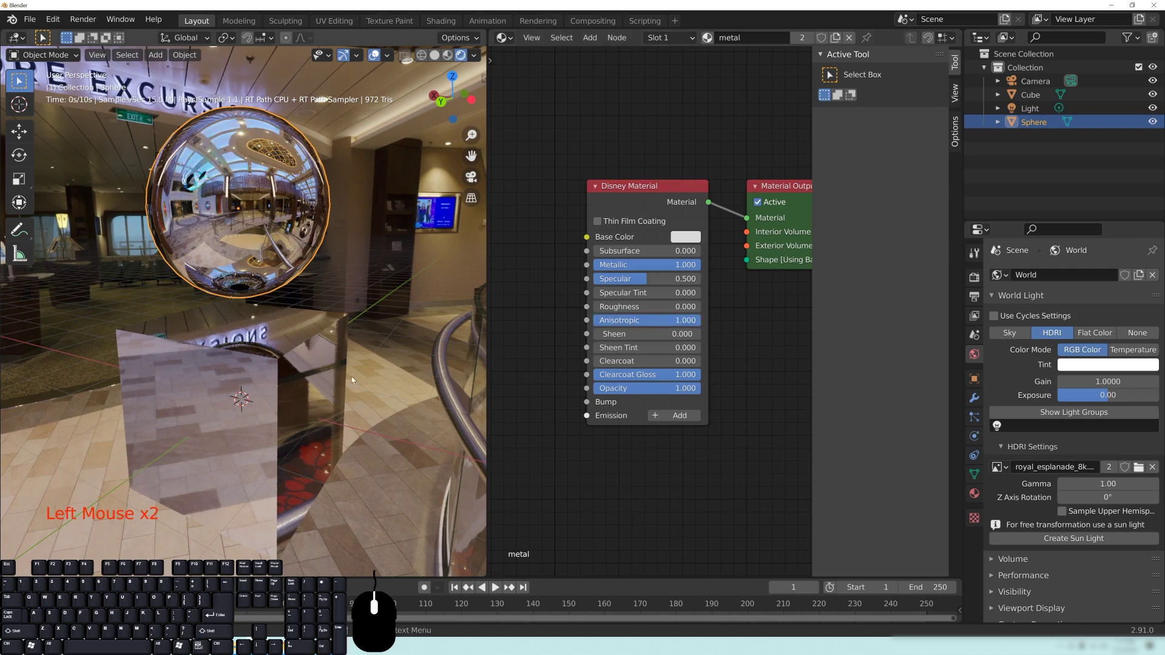
Re-enter Roughness 0.0 on the metal material and bring up the Shift+A add-node list at Material
drag(379, 364, 351, 364)
drag(397, 303, 374, 316)
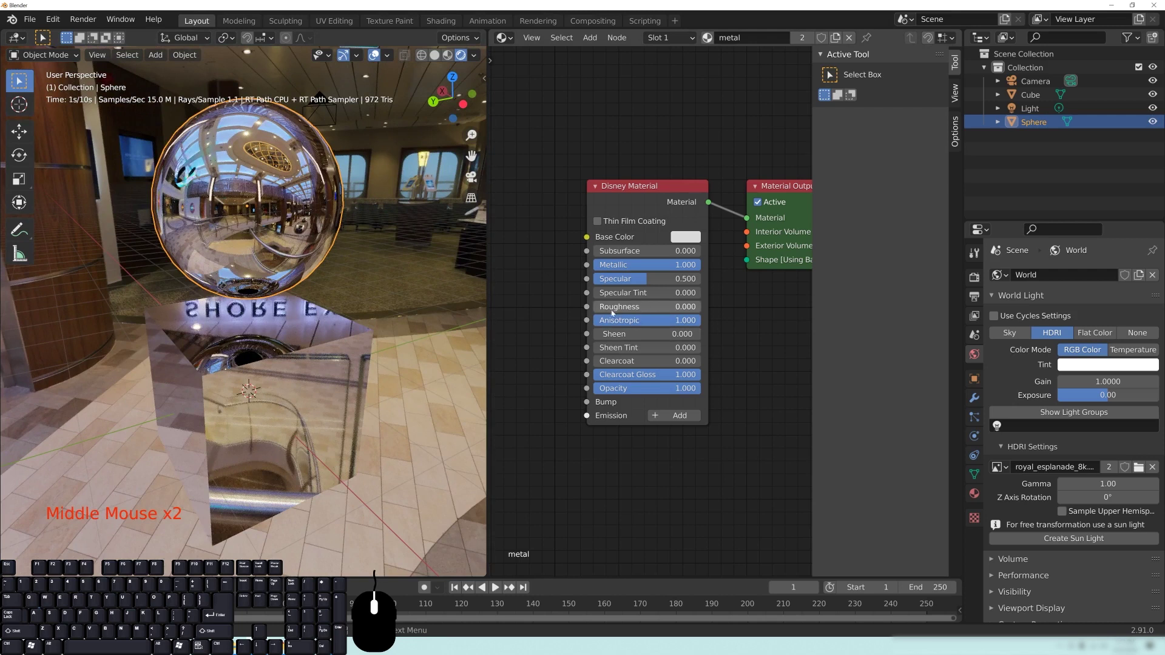
click(632, 313)
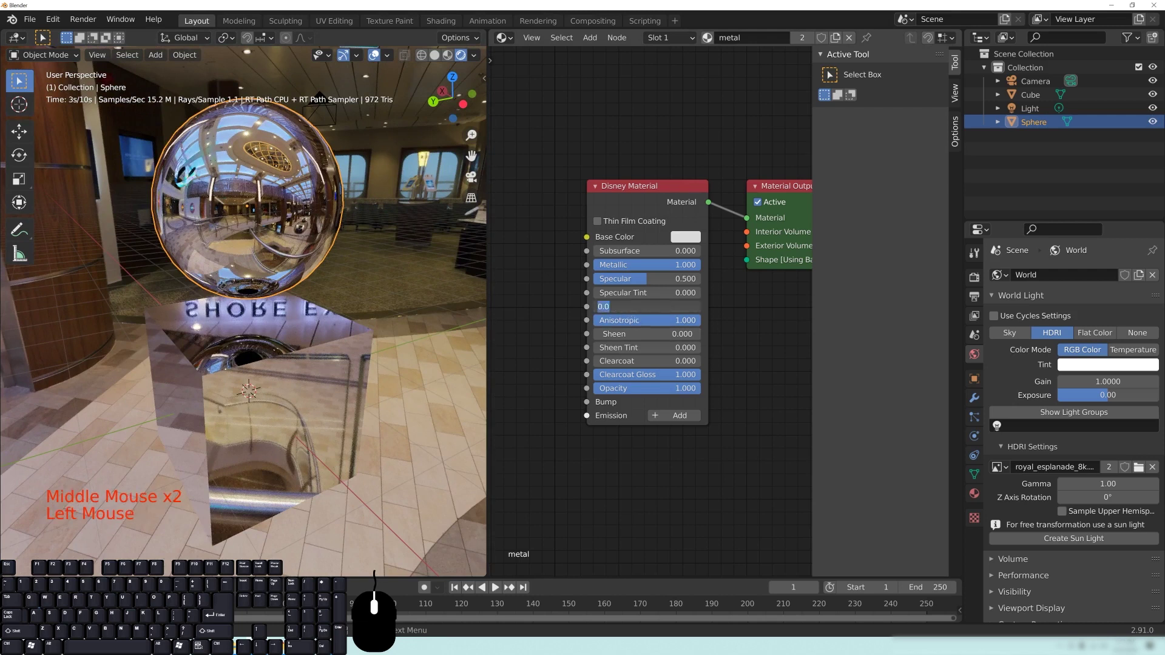
click(561, 269)
middle_click(558, 274)
click(597, 279)
key(shift+a)
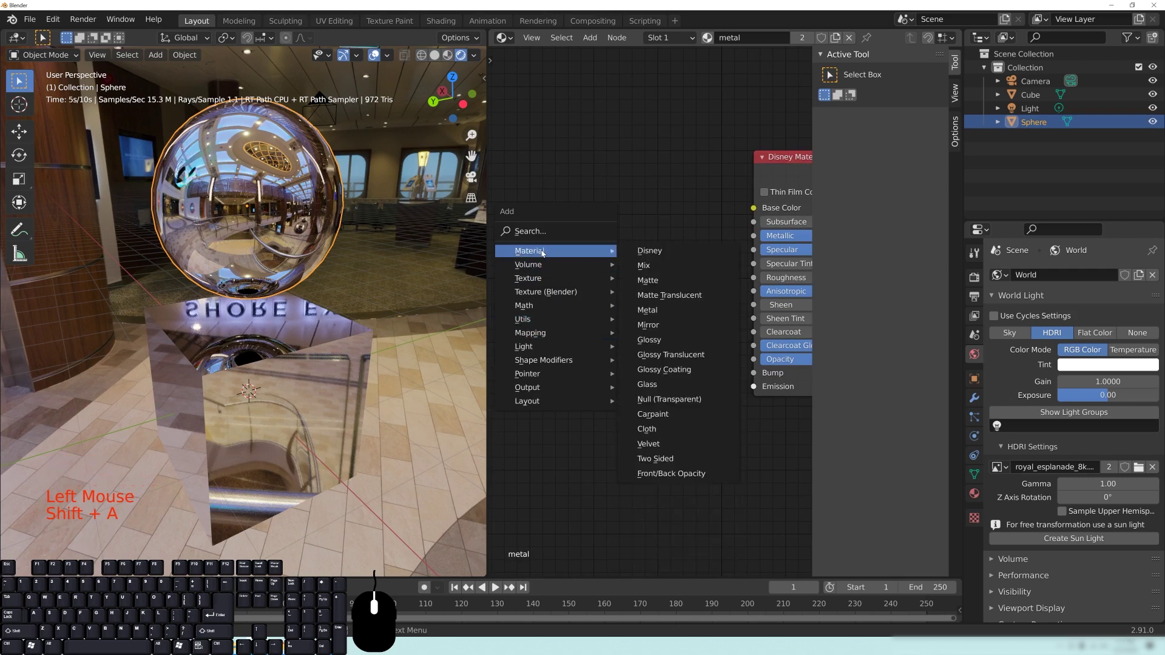
Add an image texture node to the metal material and browse the RadeonProRender maps folder for brass_matte0002.png
click(656, 297)
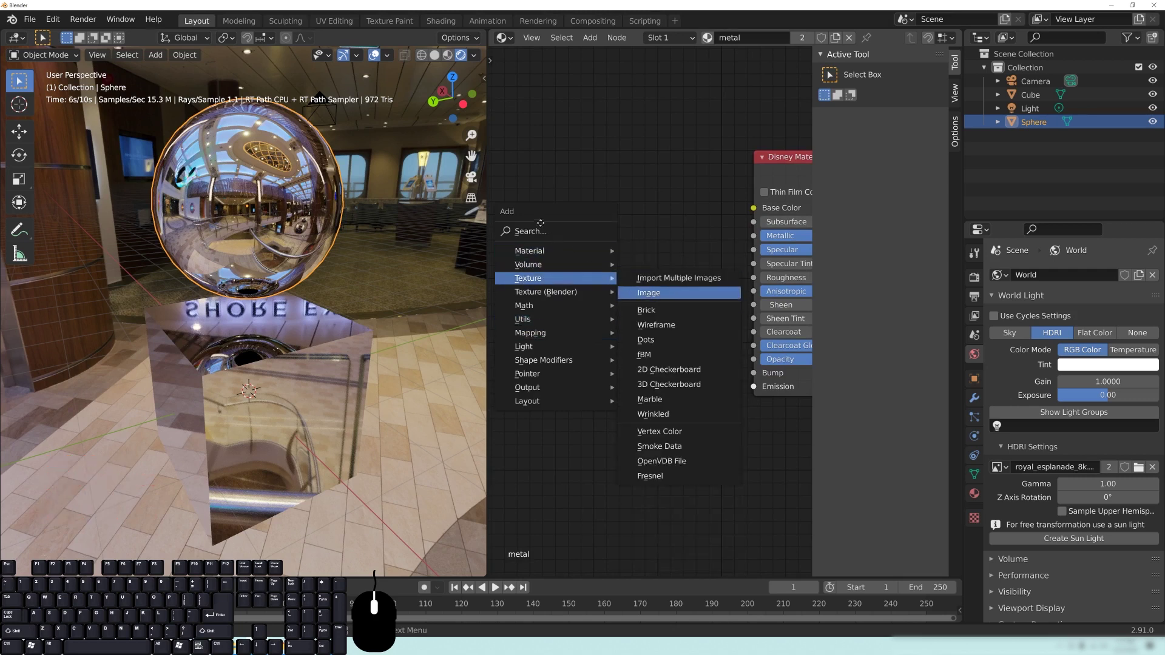
click(531, 194)
click(580, 323)
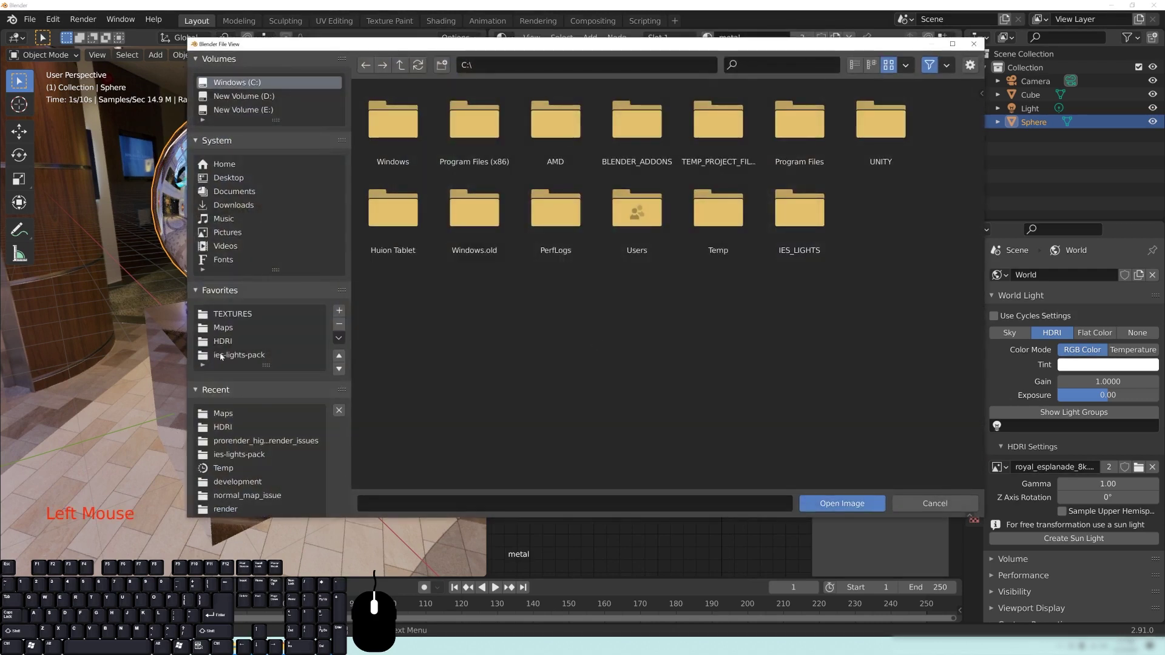
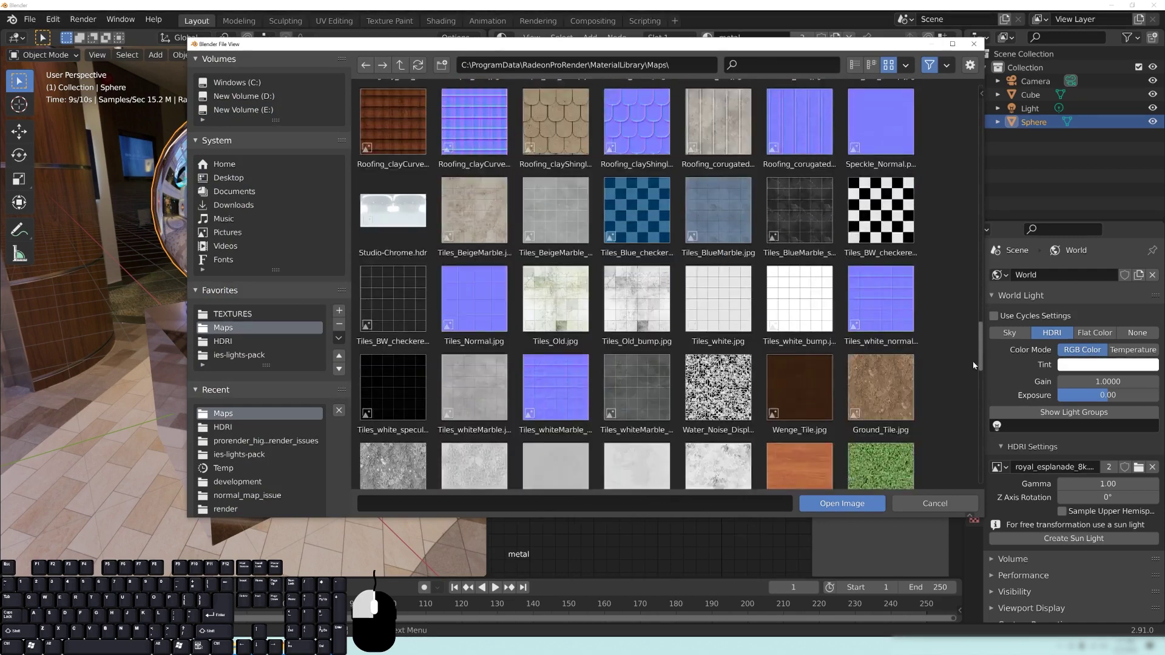
click(987, 187)
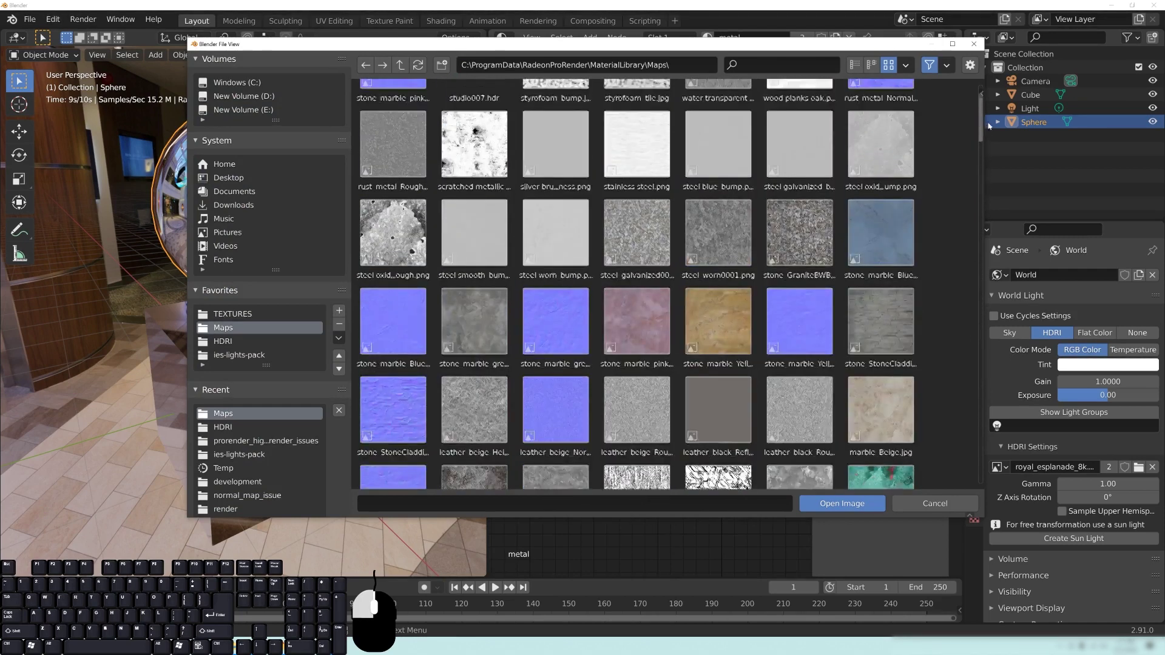
drag(847, 390, 575, 344)
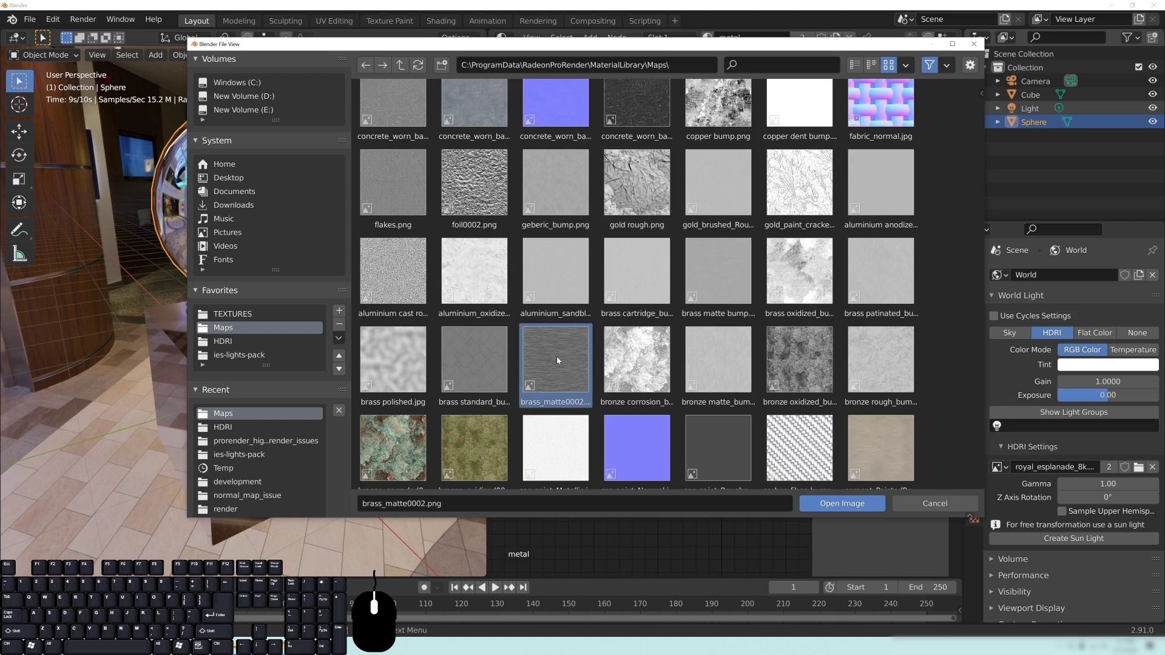
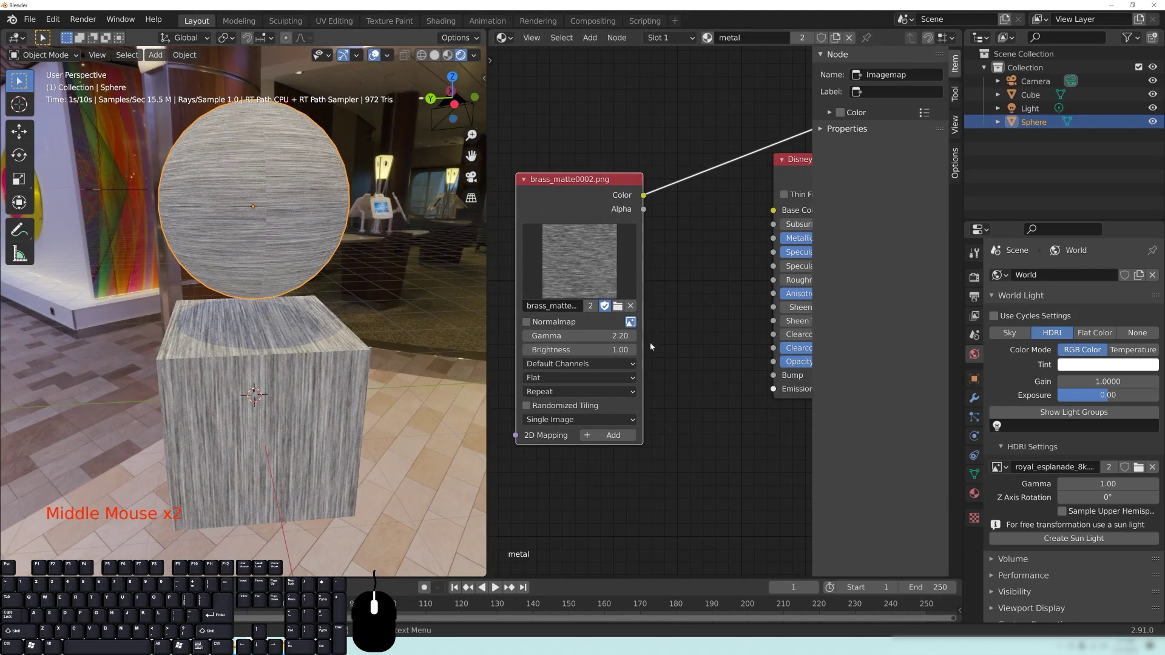
Link the Disney Material's output to the Material Output so the sphere renders with it
middle_click(387, 175)
click(387, 175)
click(387, 175)
middle_click(386, 175)
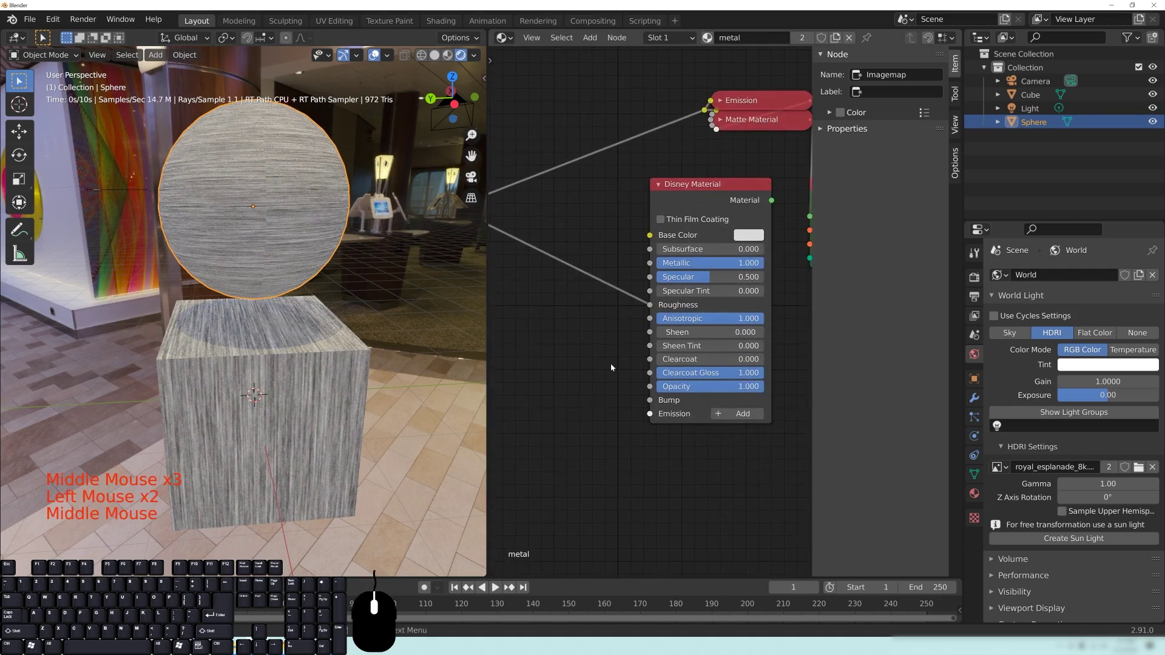
click(387, 176)
drag(395, 334, 337, 339)
drag(354, 438, 341, 422)
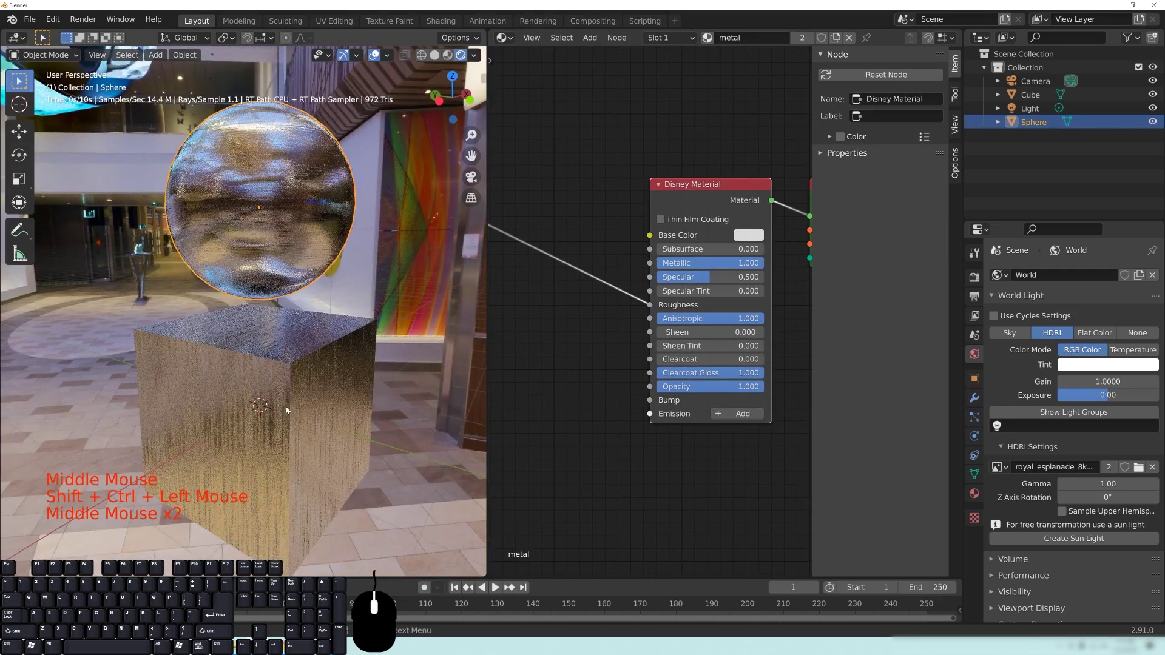
Set the Disney Material's Anisotropic to 0.0 to compare the sphere's reflections
middle_click(270, 314)
drag(333, 235, 341, 281)
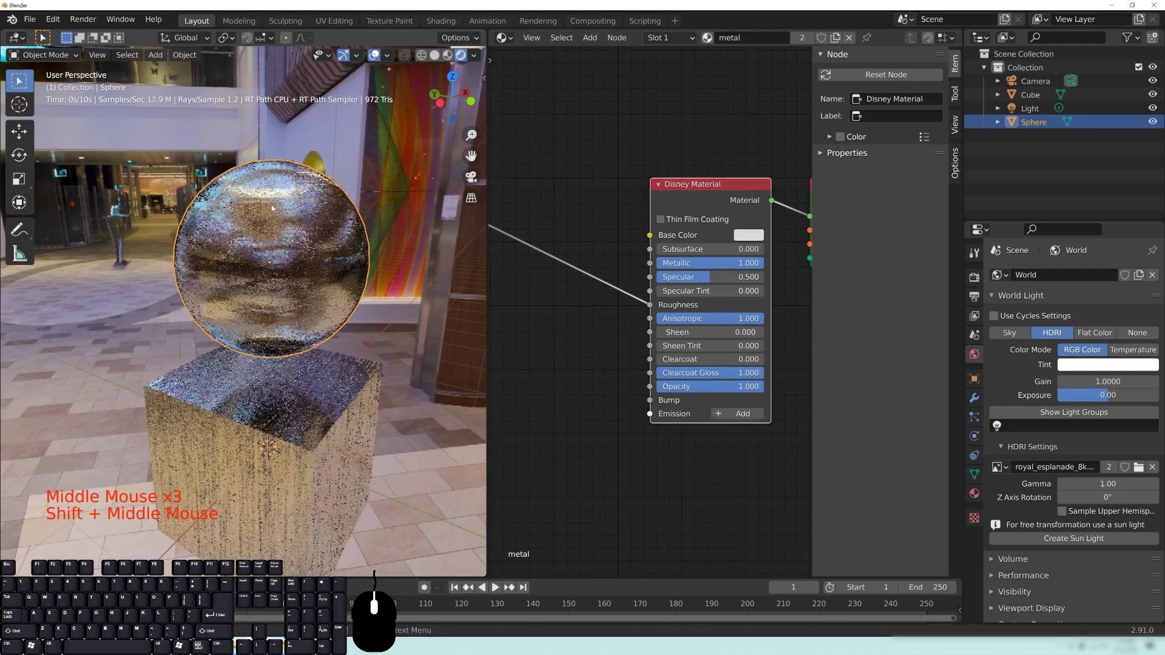
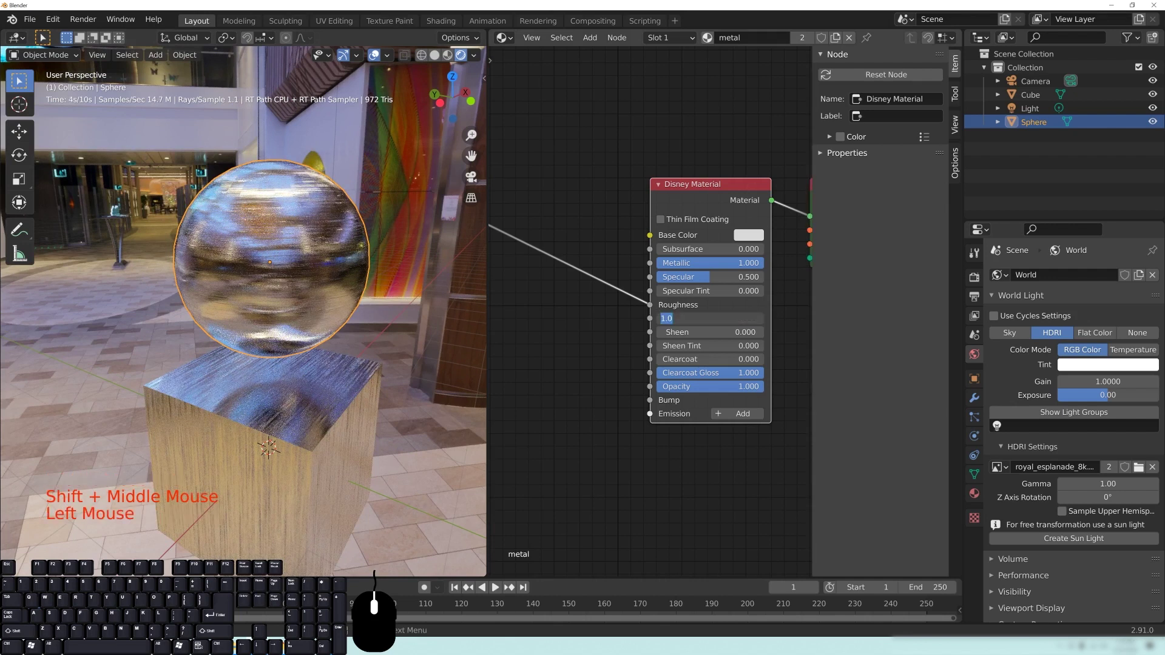
drag(378, 383, 365, 372)
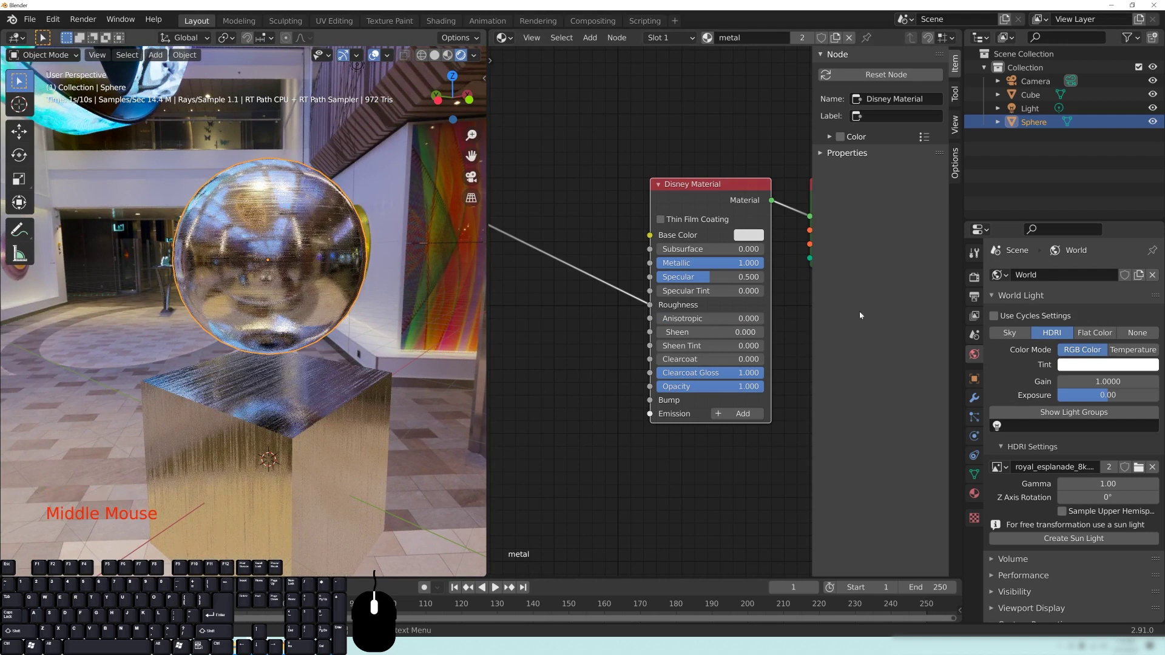
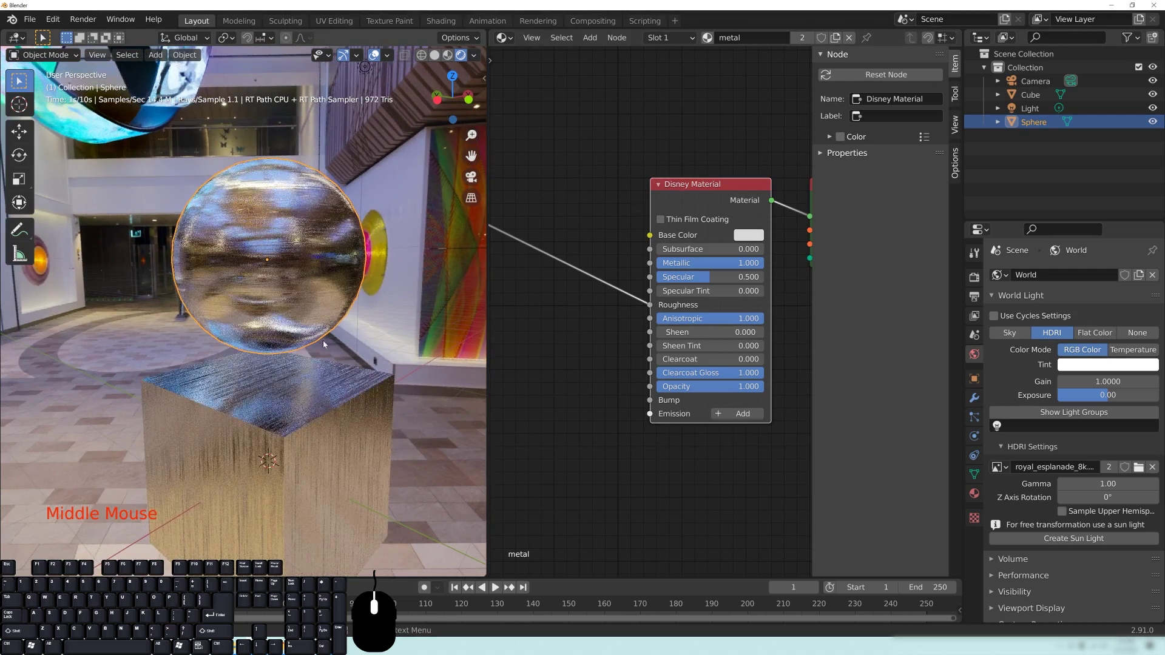
Lower the Disney Material's roughness to 0.2 for blurred, streaked reflections
drag(654, 309, 621, 295)
click(695, 304)
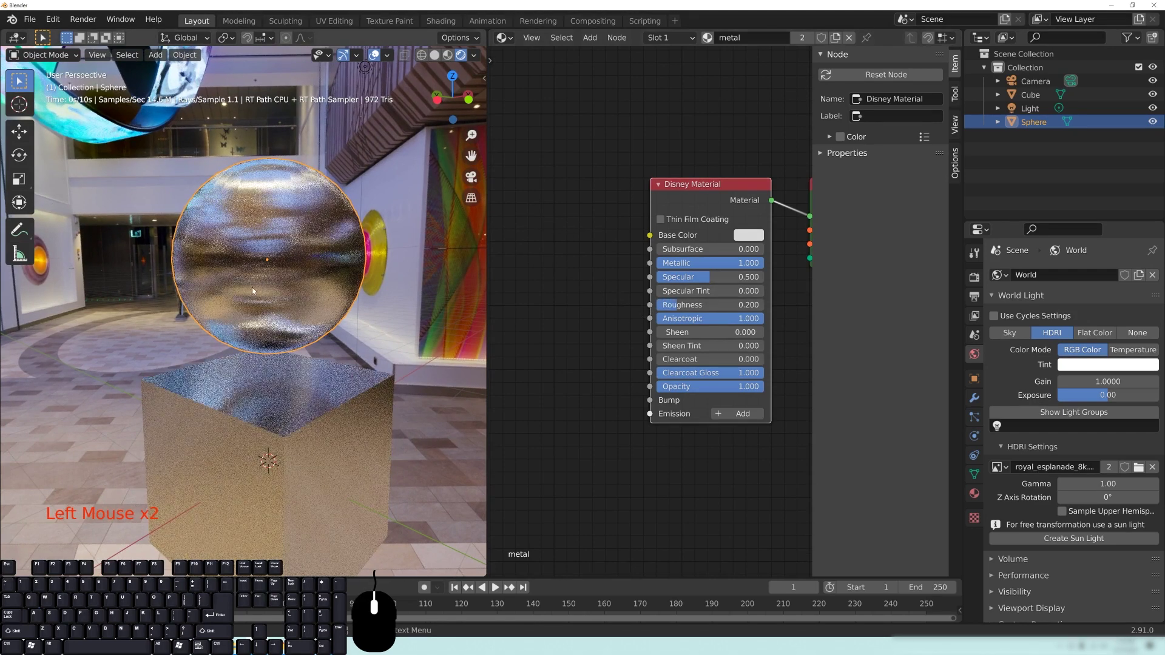
drag(334, 362, 313, 353)
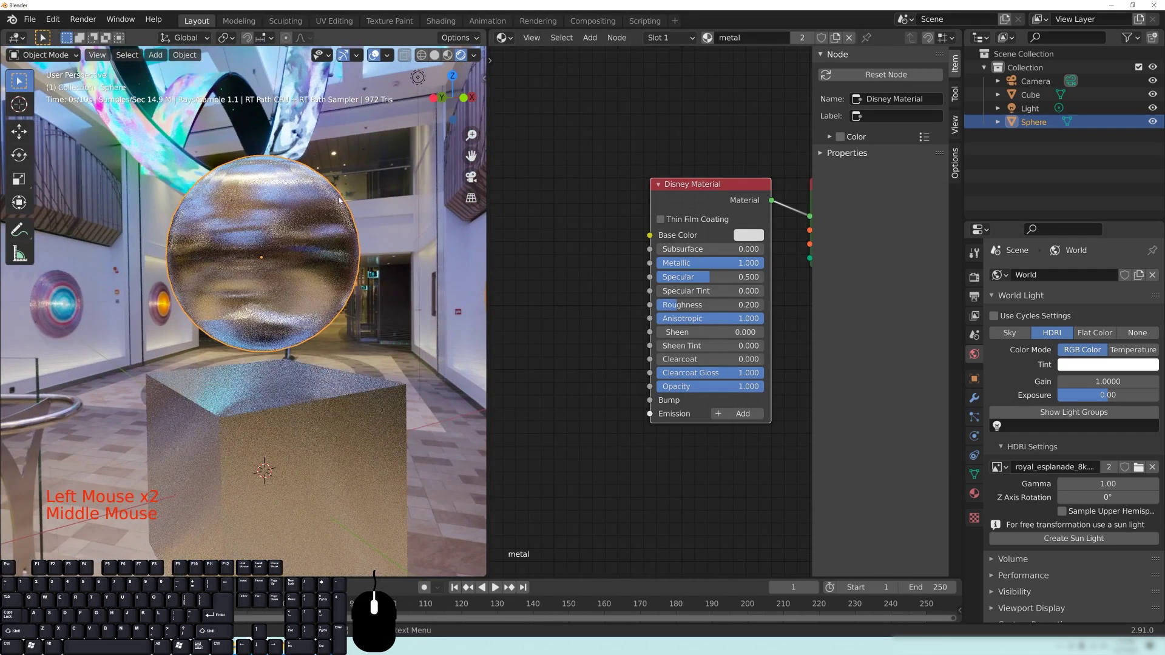
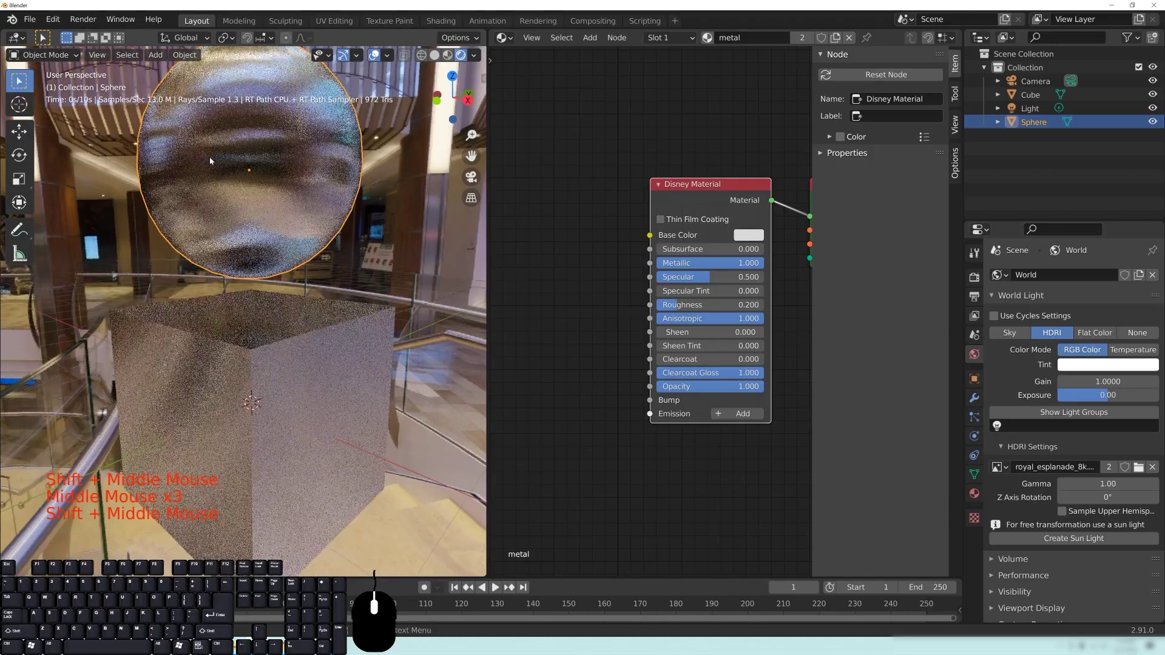
Orbit around the sphere to inspect the reflections from several sides
drag(246, 270, 225, 289)
drag(356, 282, 249, 286)
drag(255, 300, 305, 329)
drag(353, 340, 302, 312)
drag(323, 314, 224, 320)
drag(283, 307, 339, 316)
drag(376, 326, 332, 322)
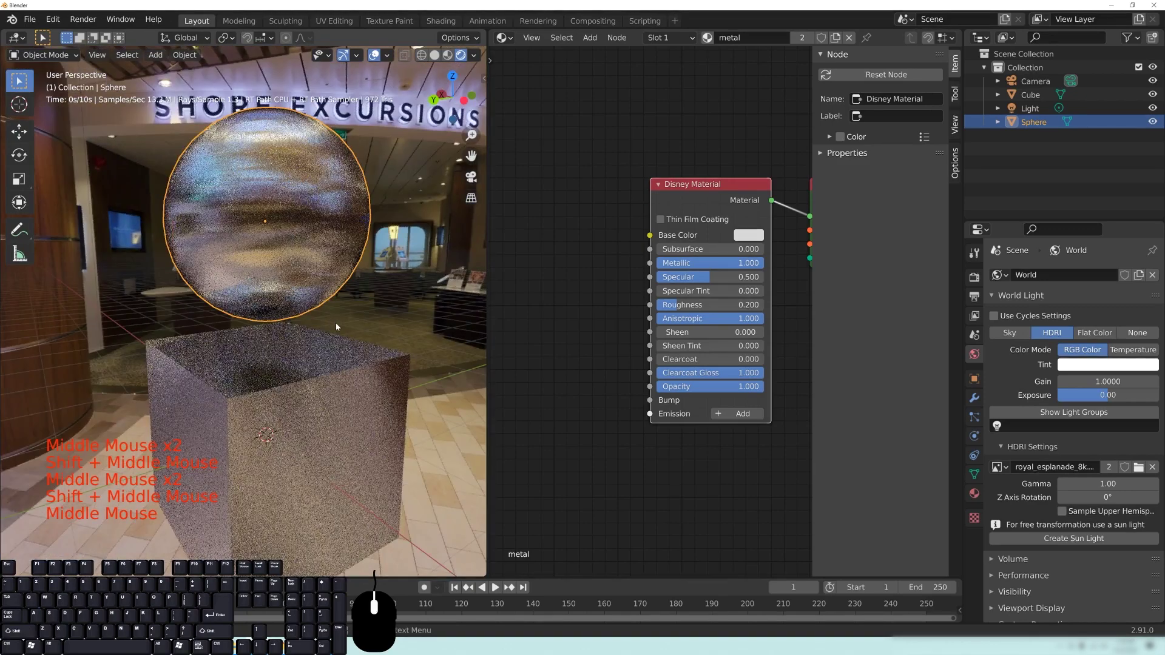
drag(352, 313, 271, 309)
drag(385, 326, 341, 327)
drag(292, 304, 332, 305)
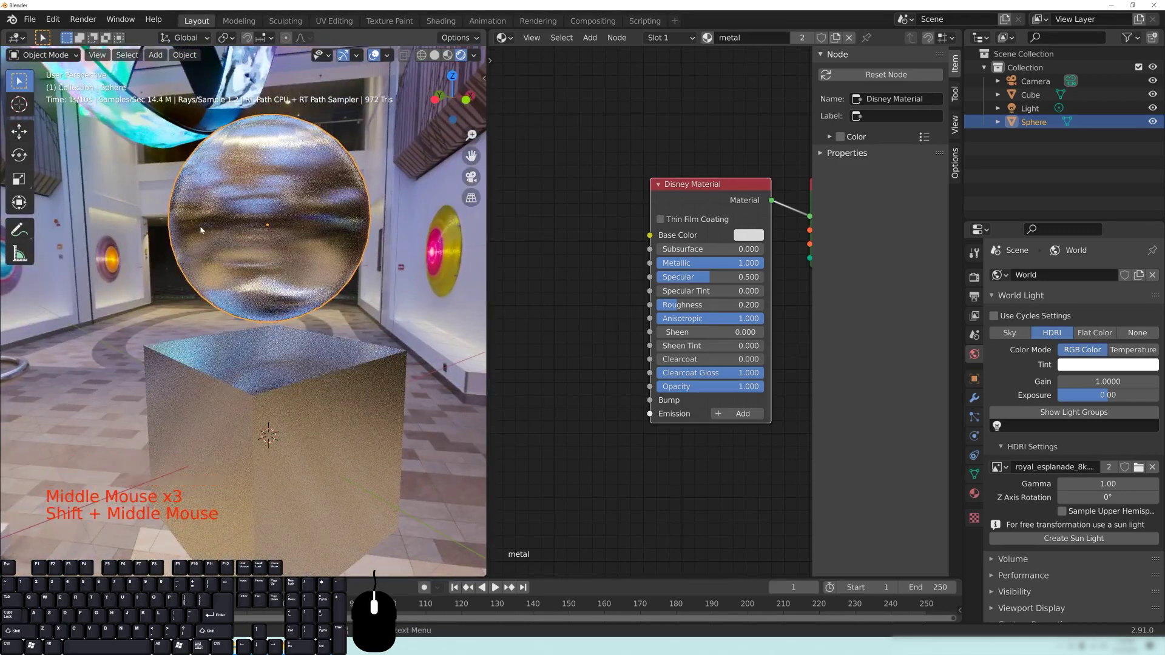
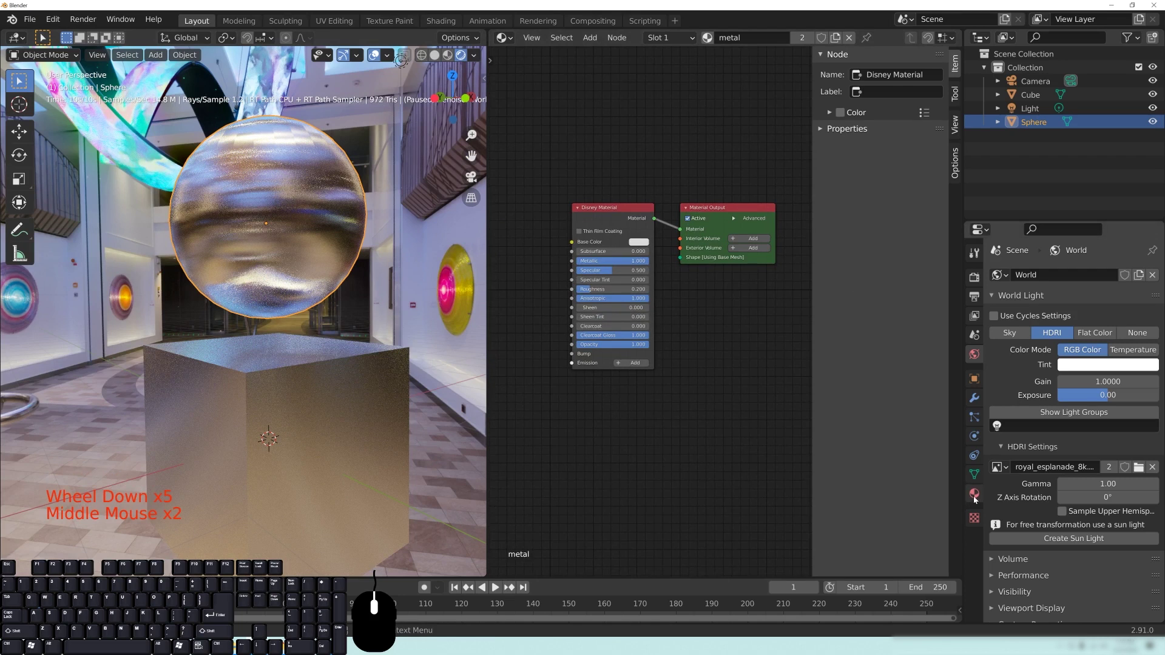
Show the sphere's material settings and bring up the LuxCore node add list
click(976, 499)
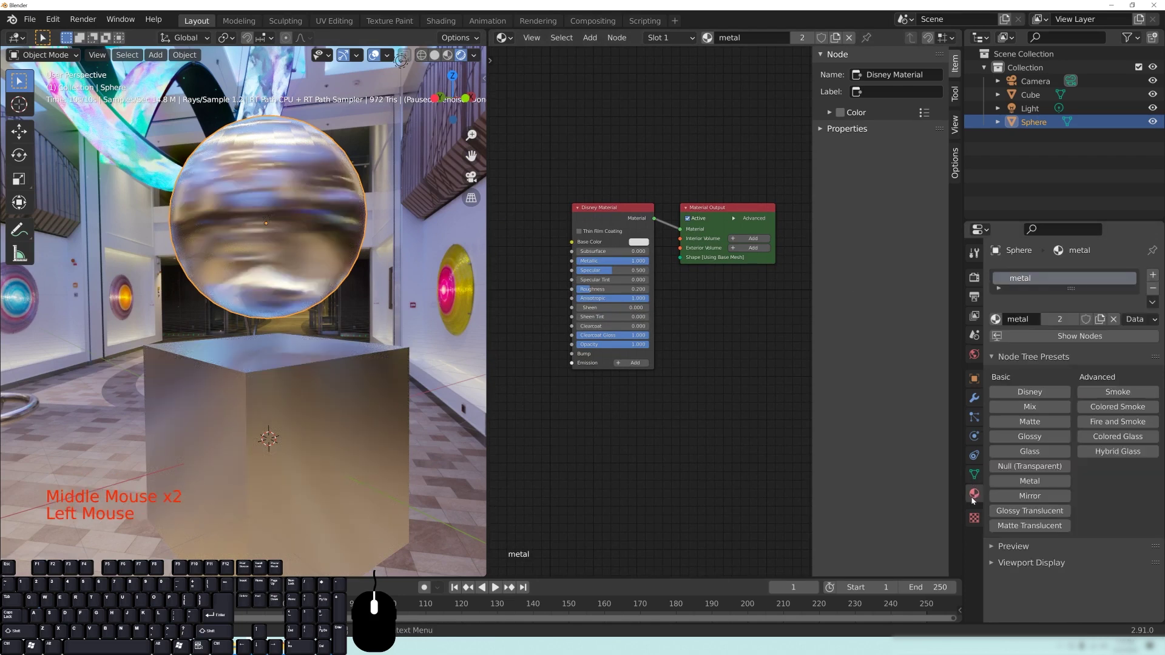
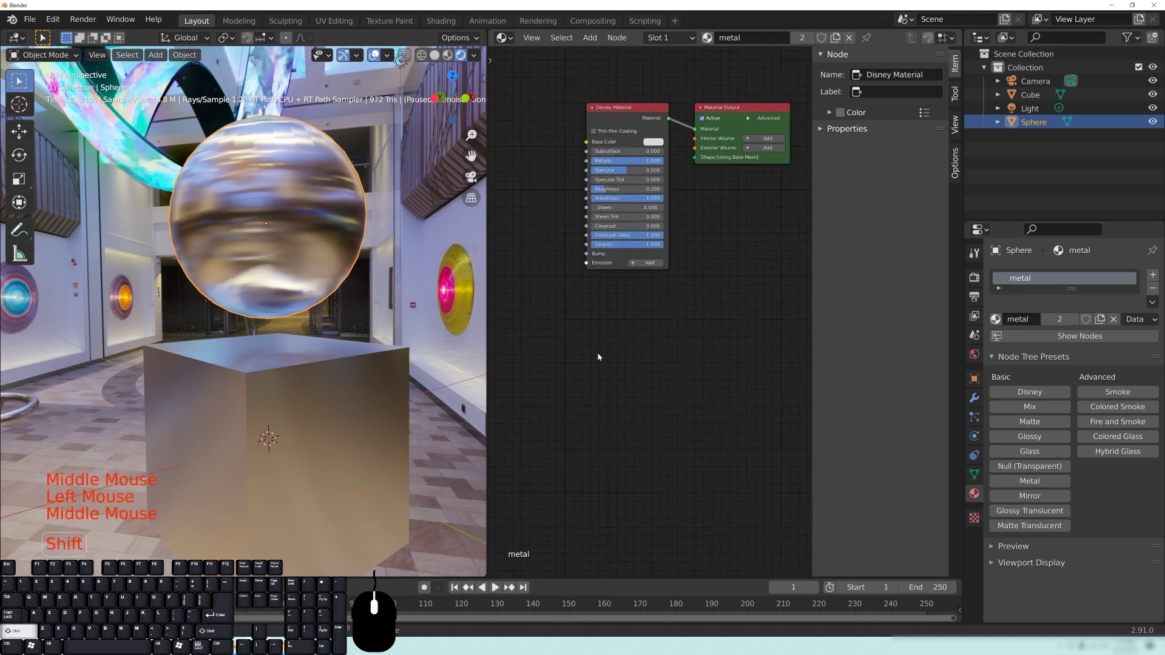
key(shift+a)
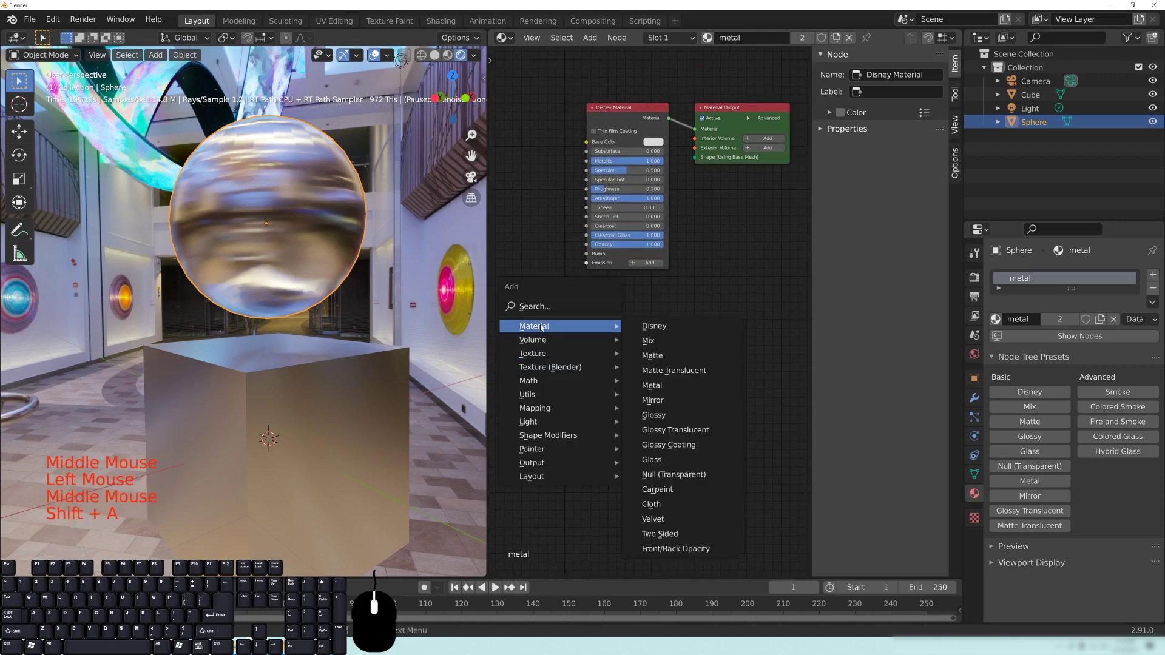
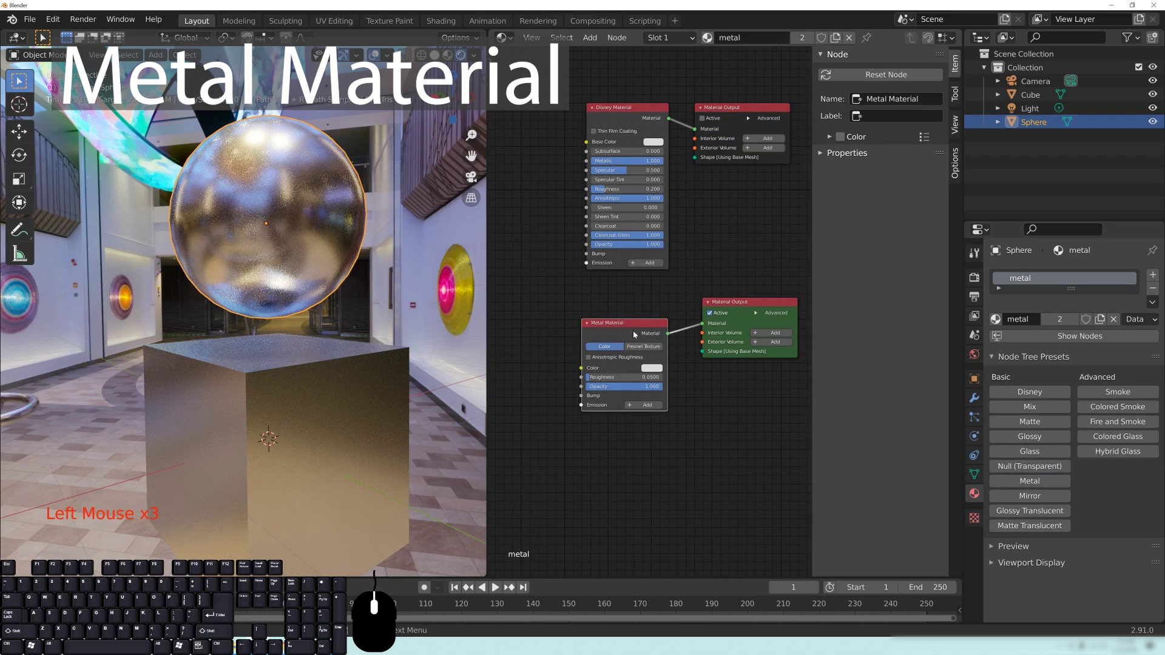
Toggle the active output between the Disney and Metal Material setups, leaving the Metal Material active
middle_click(751, 204)
scroll(up, 3)
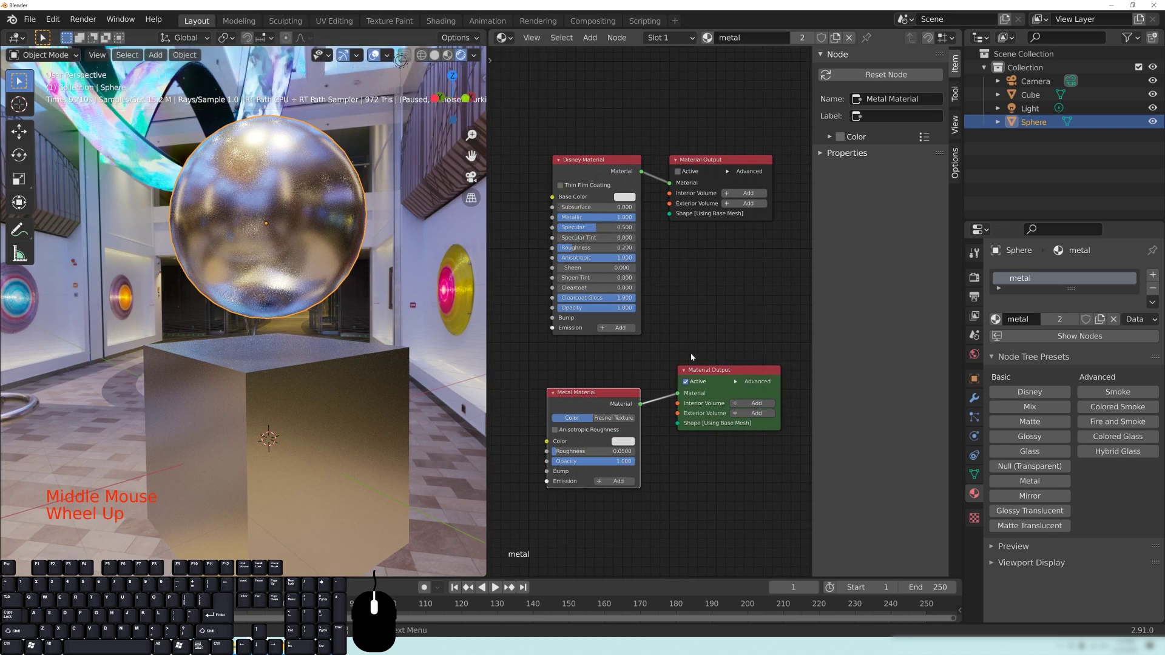
click(682, 173)
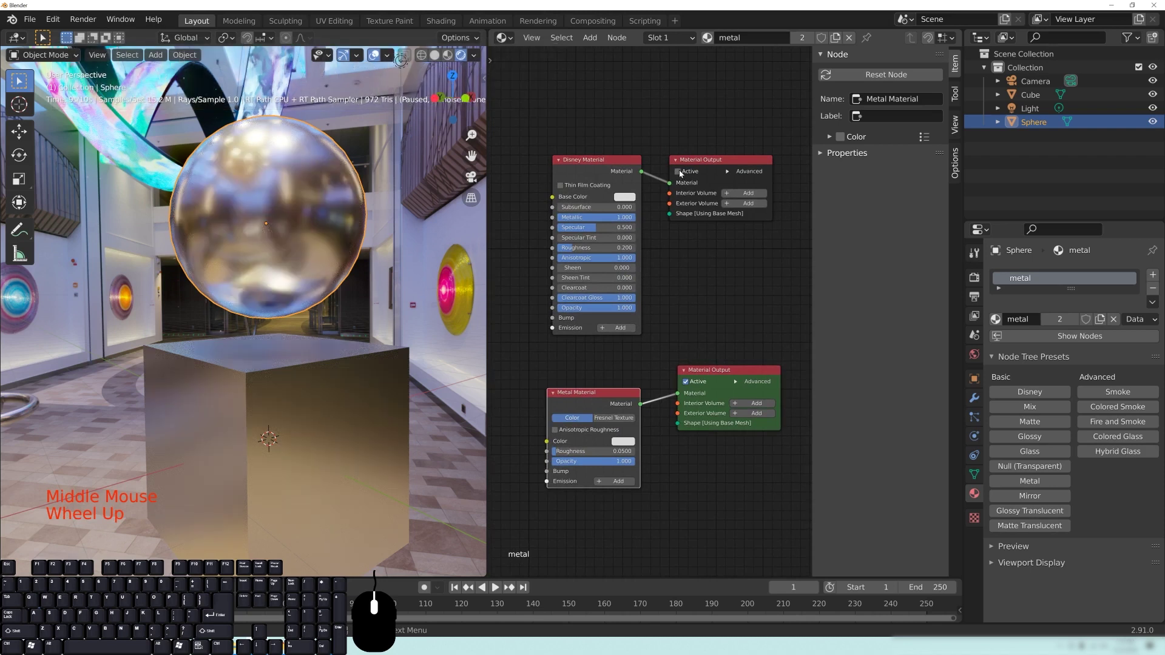
click(682, 172)
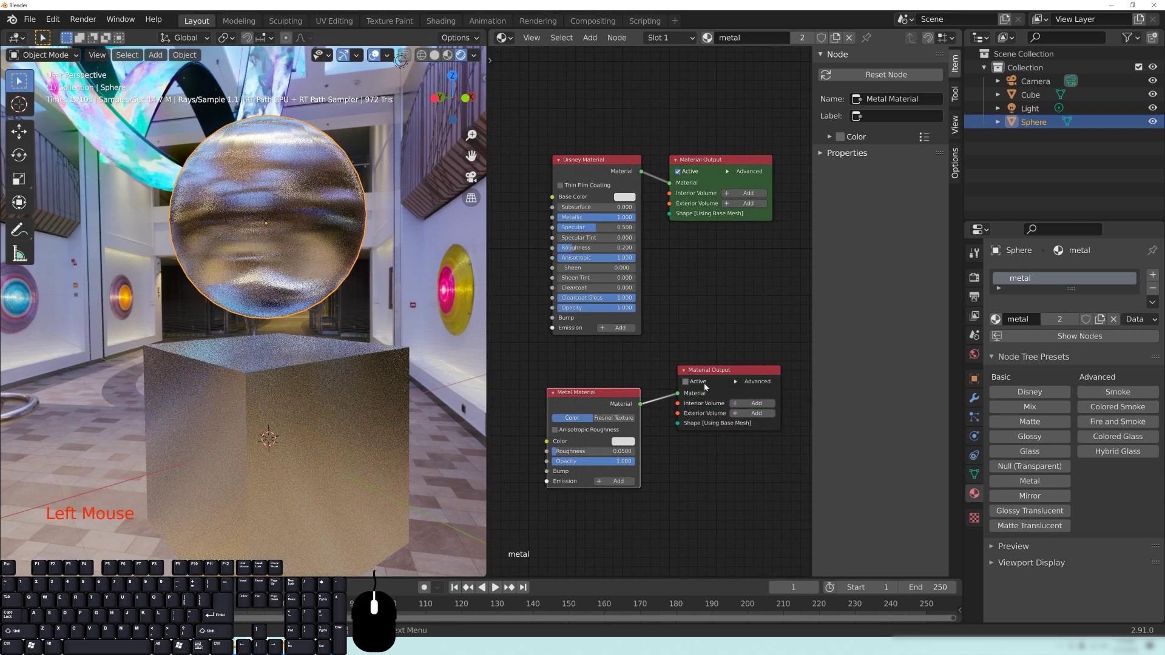
click(688, 384)
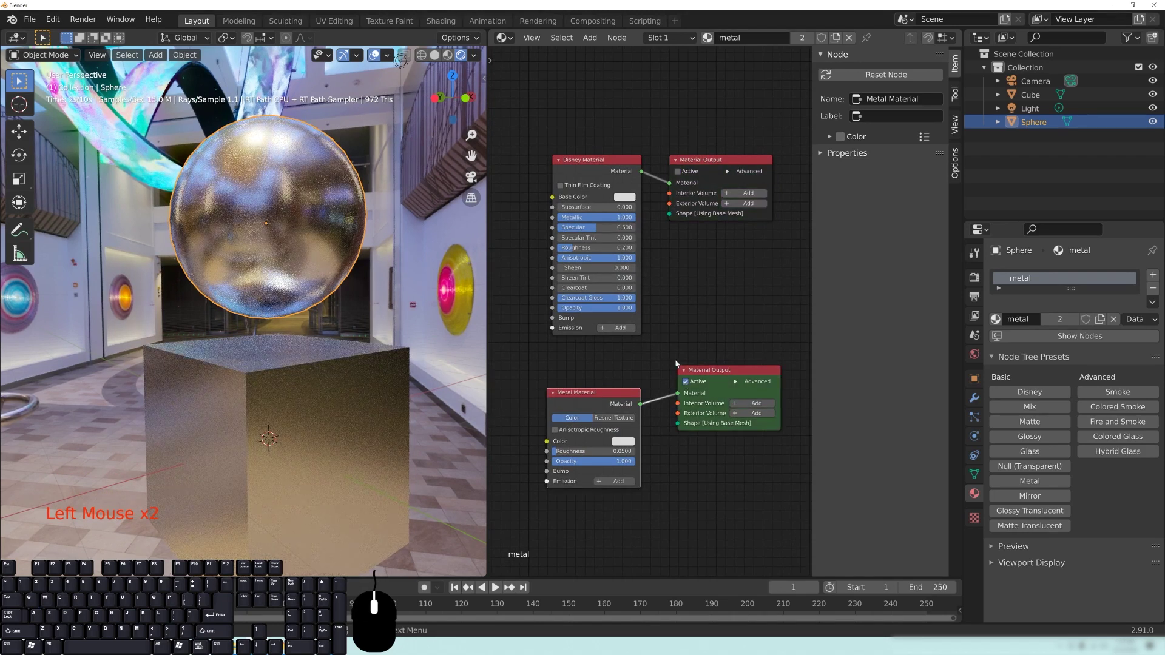
click(613, 168)
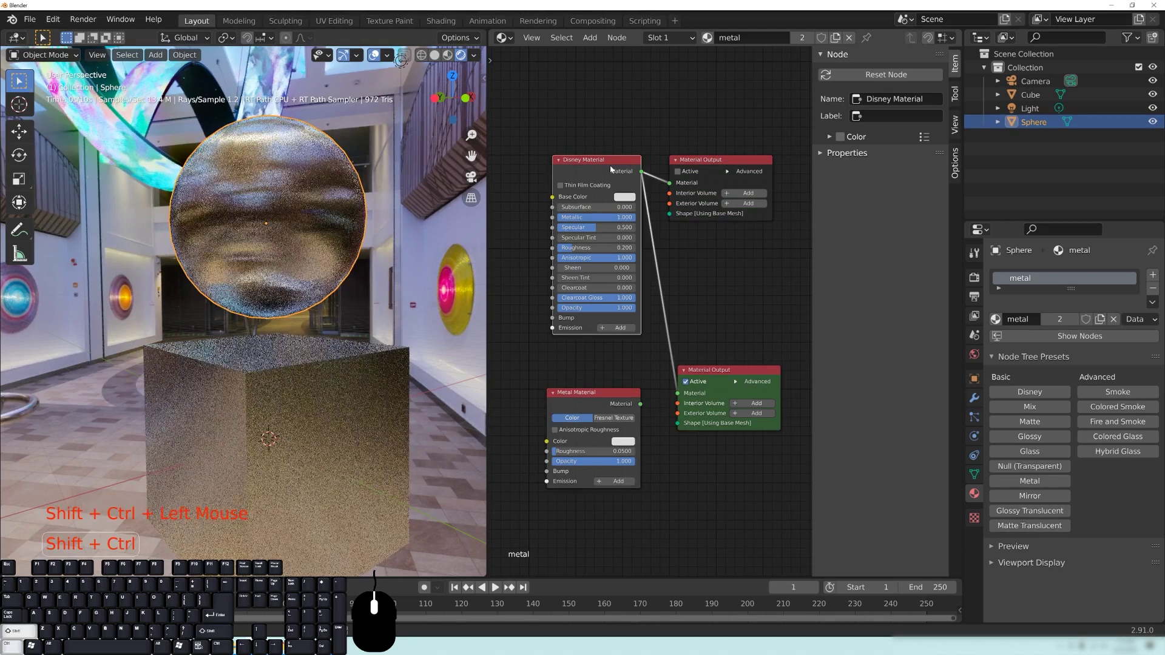
click(619, 406)
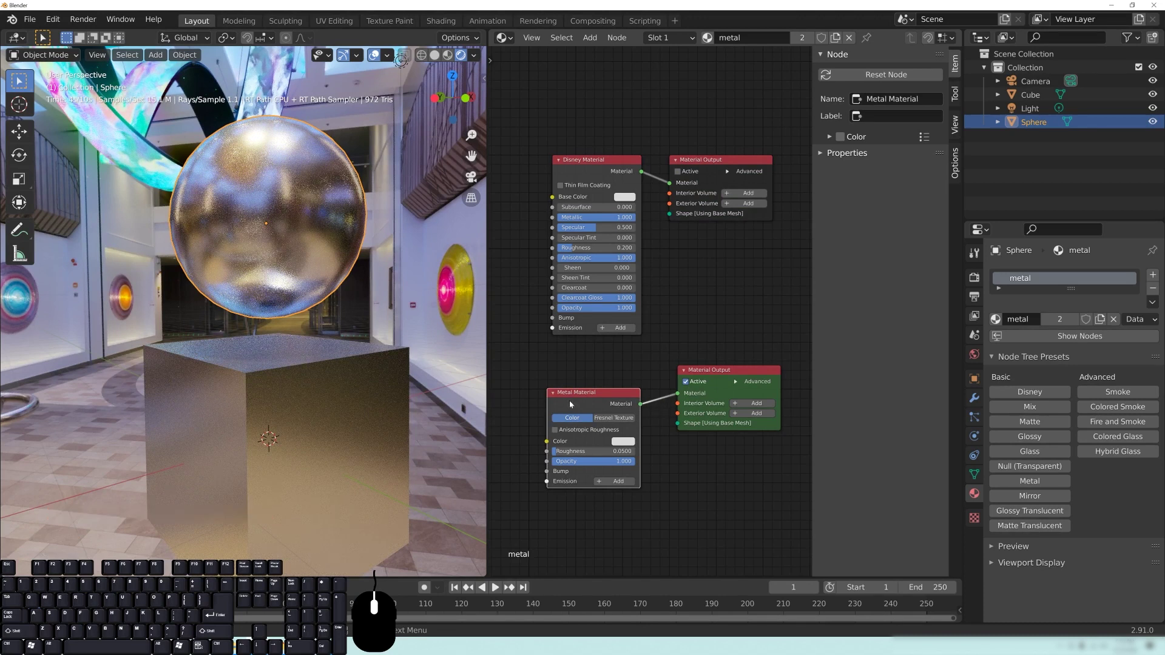
Centre the Metal Material node and its settings in the node editor
middle_click(588, 490)
scroll(up, 3)
middle_click(615, 445)
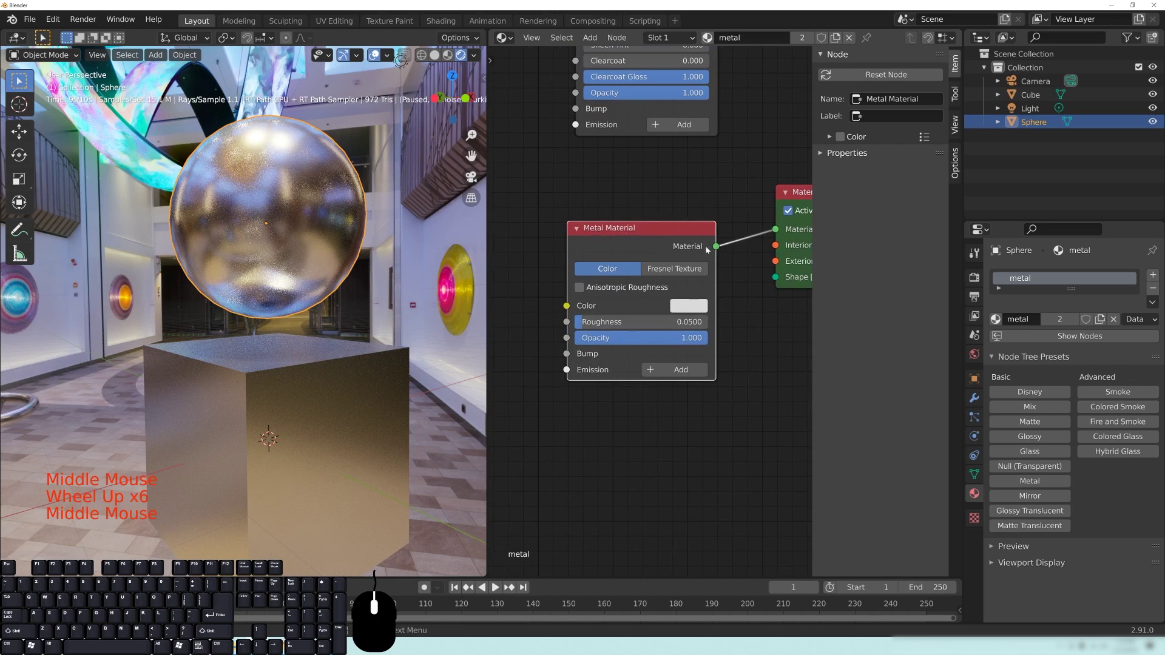
Drive the Metal Material's colour with a Fresnel texture set to the Gold preset
middle_click(687, 178)
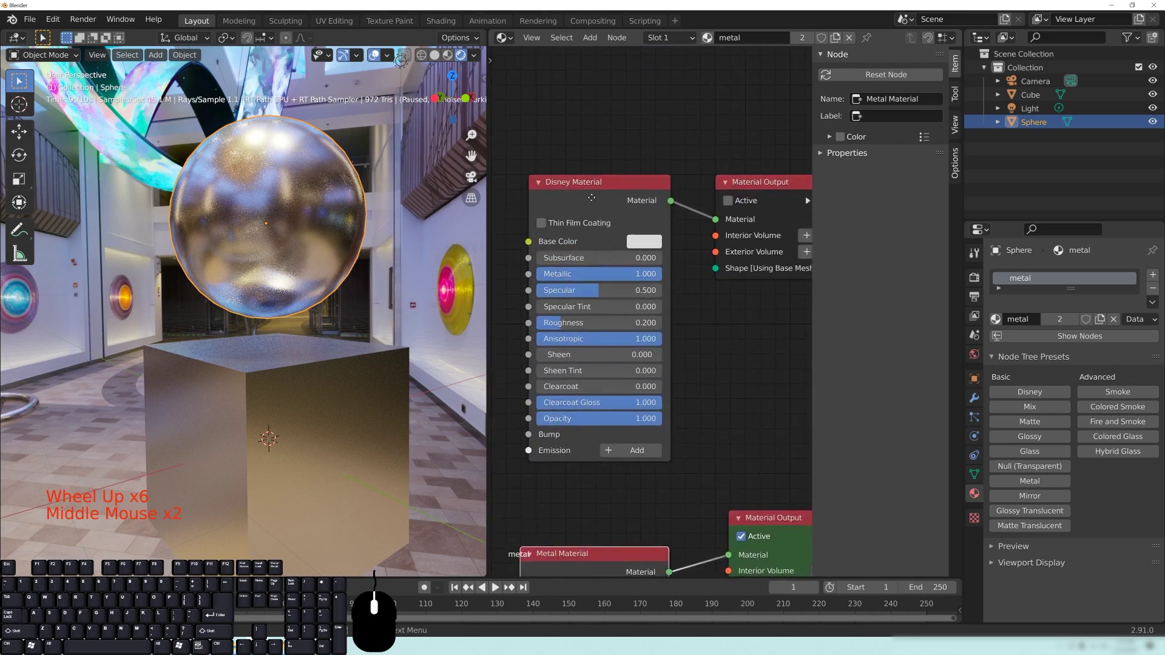
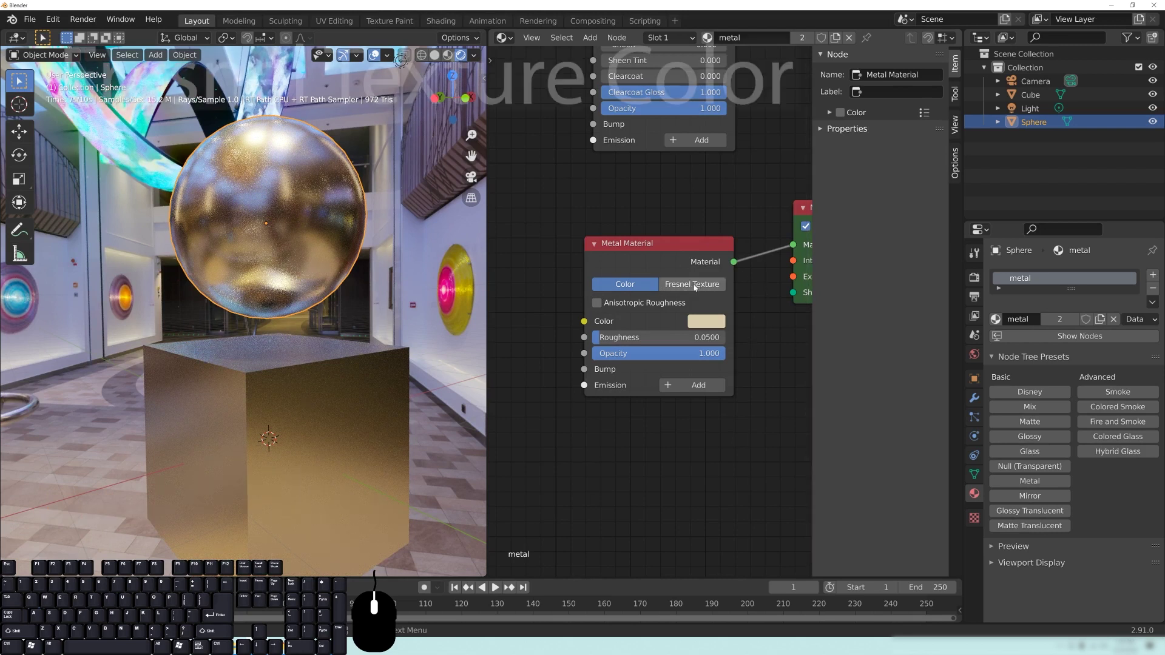
click(702, 290)
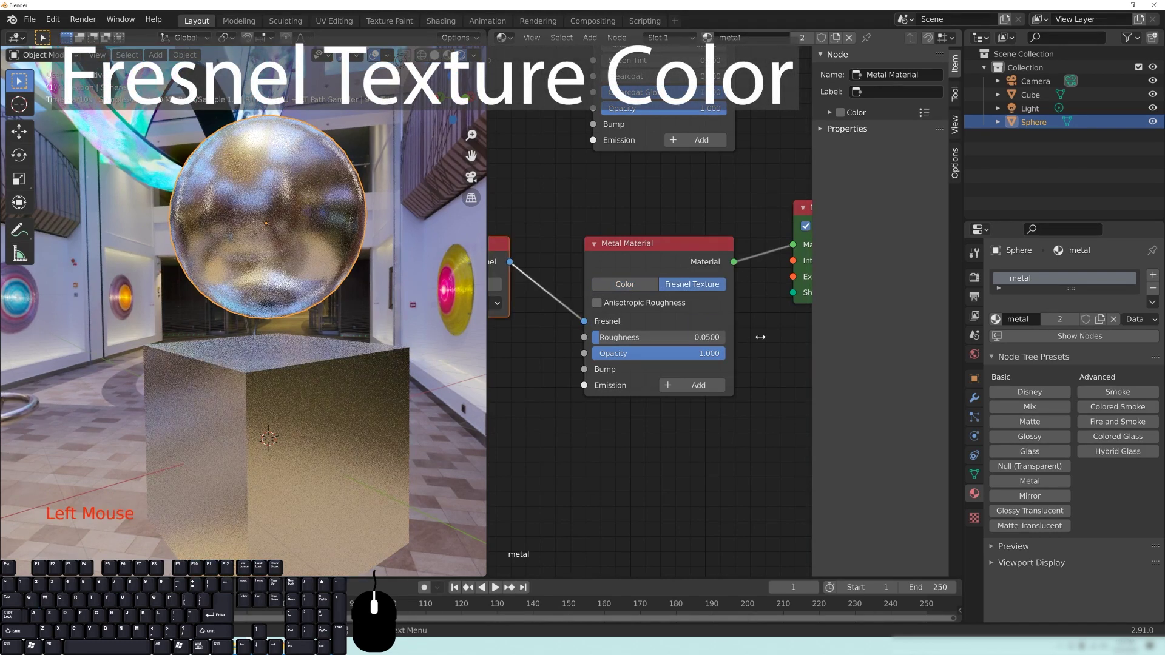
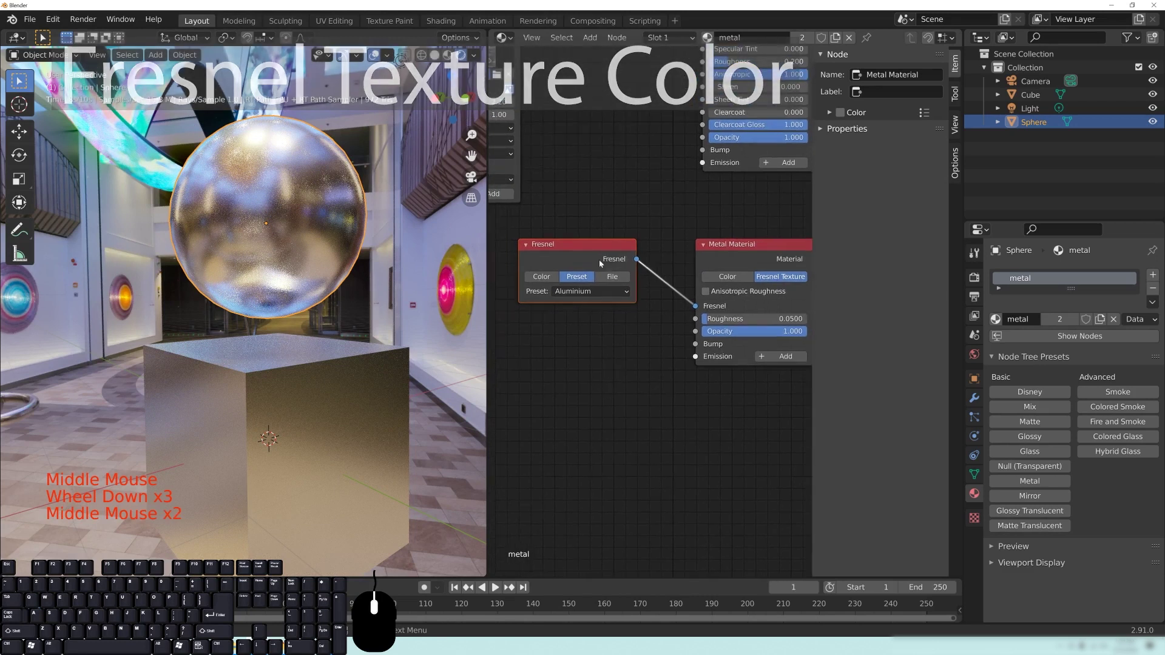
click(576, 294)
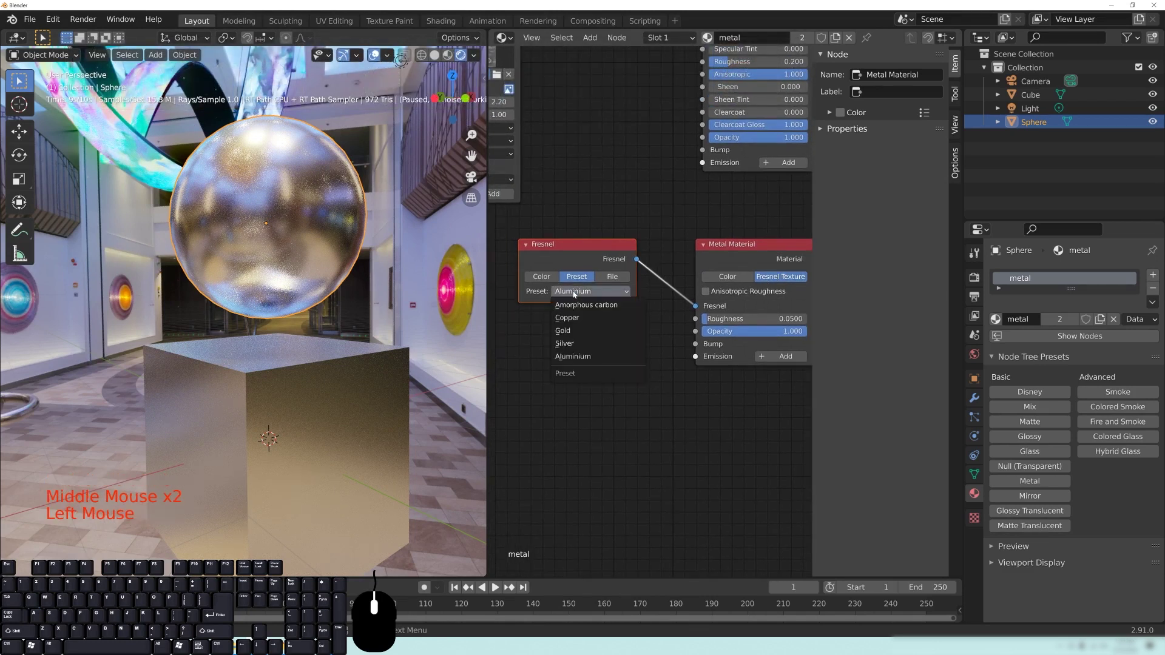
click(579, 333)
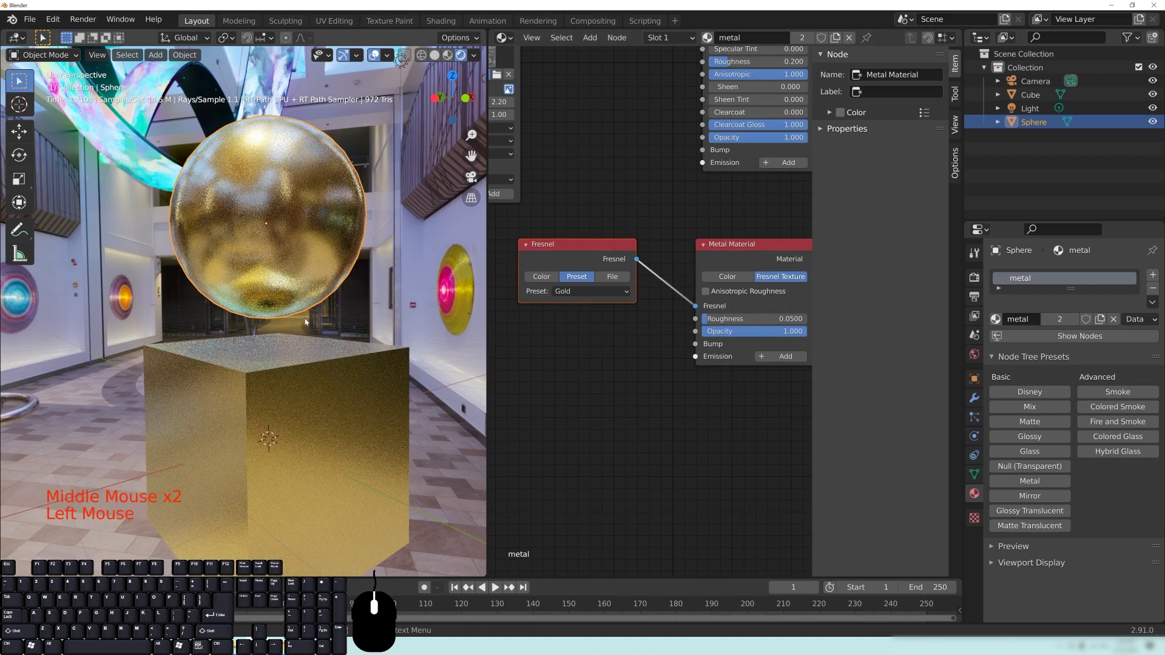
middle_click(322, 348)
drag(360, 356, 331, 357)
middle_click(227, 351)
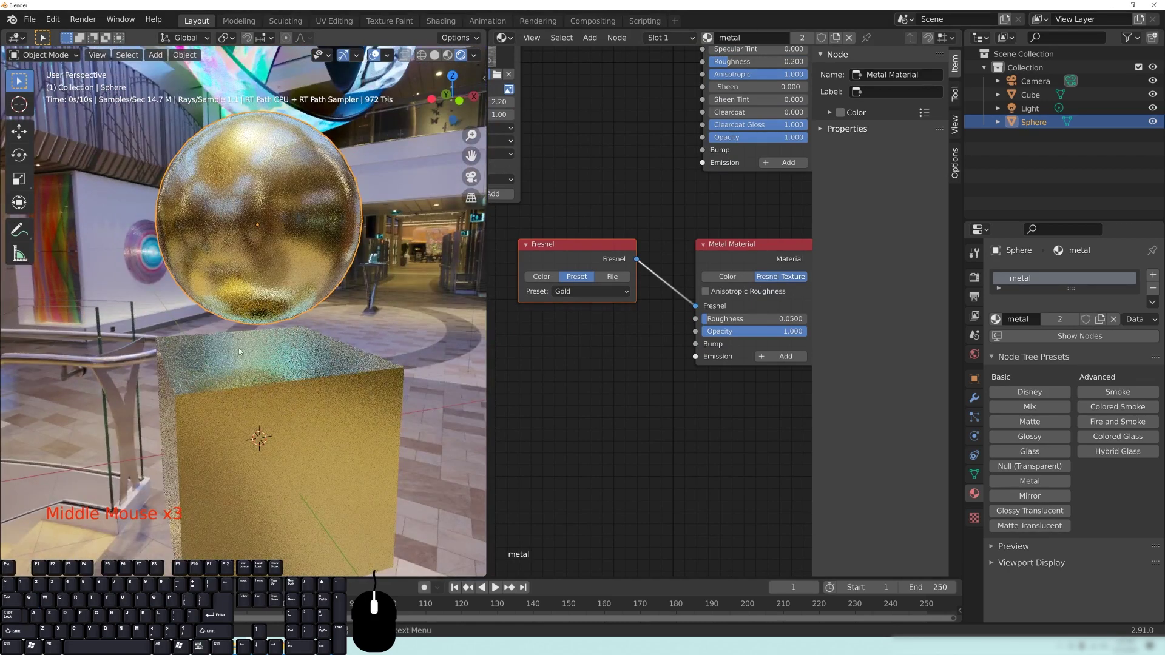
Switch the Fresnel preset to Amorphous carbon, darkening the sphere
click(597, 297)
click(596, 307)
drag(351, 362, 369, 364)
drag(228, 308, 258, 303)
middle_click(359, 352)
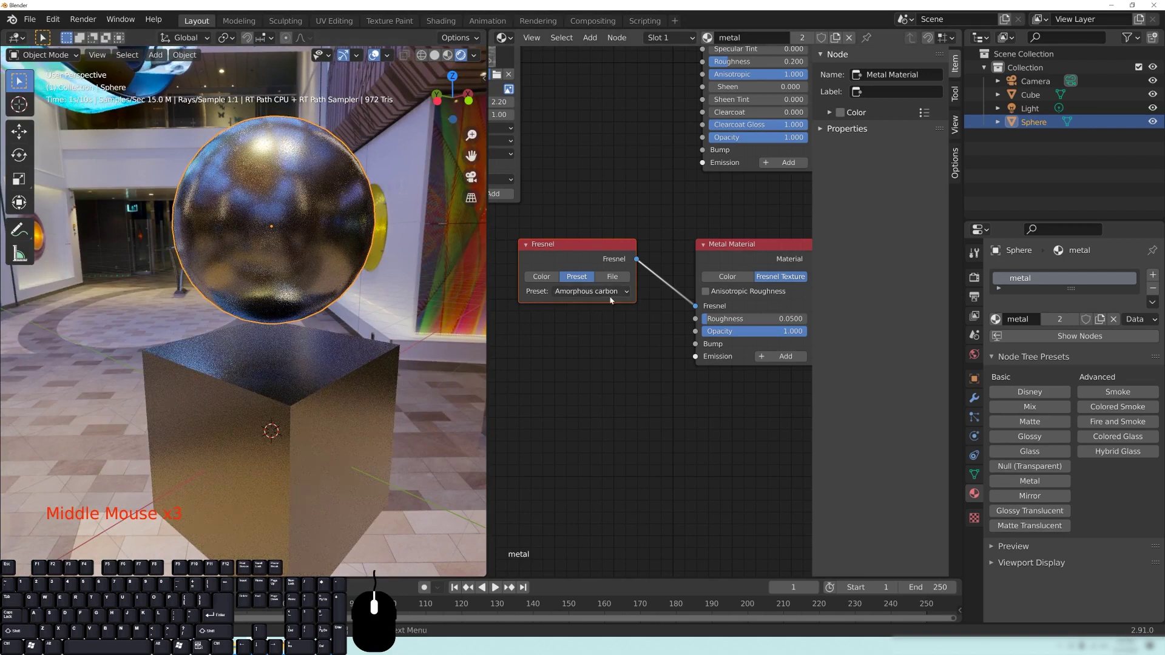
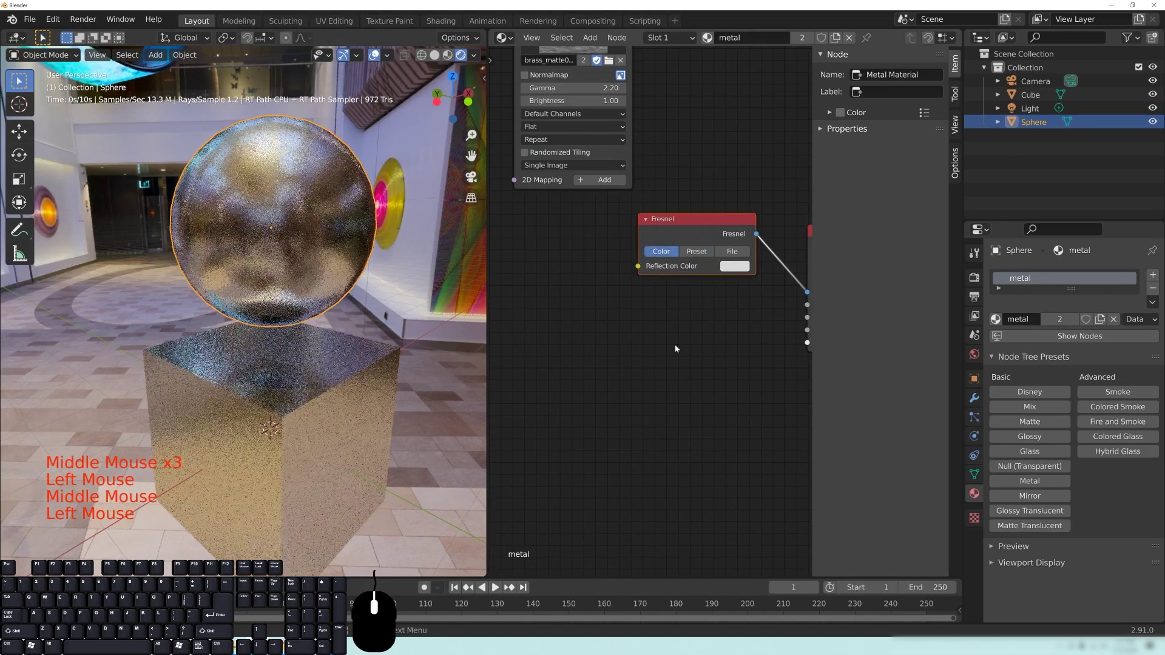
Feed the brass_matte0002 image into the Fresnel node's Reflection Color and inspect the streaky brushed sphere
click(739, 268)
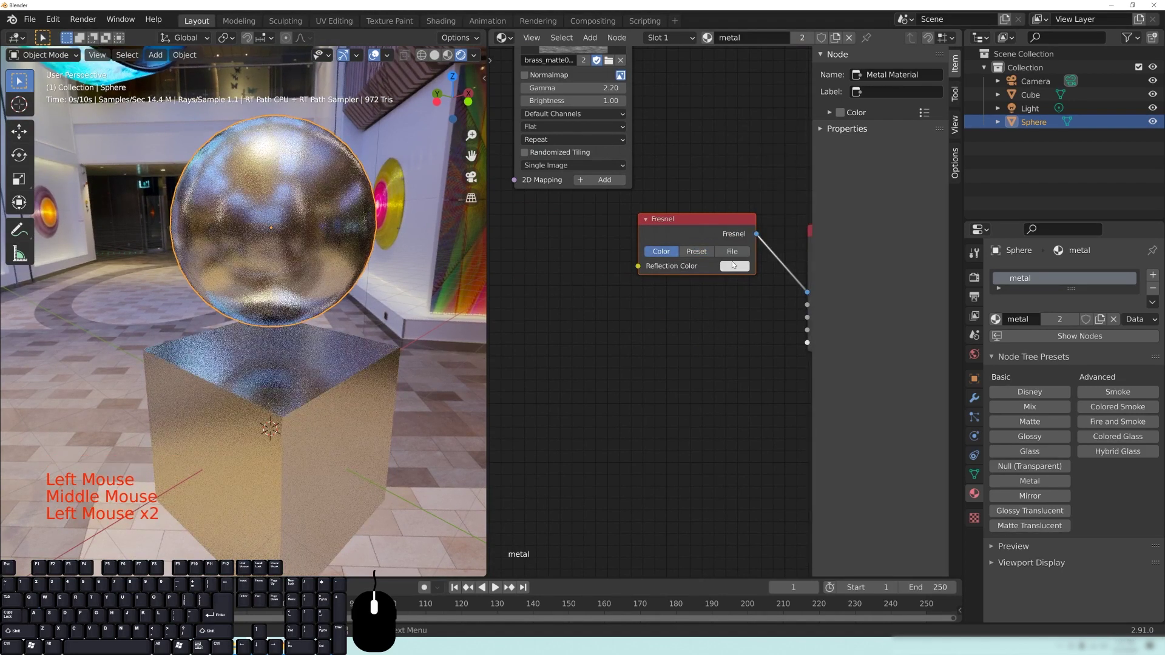
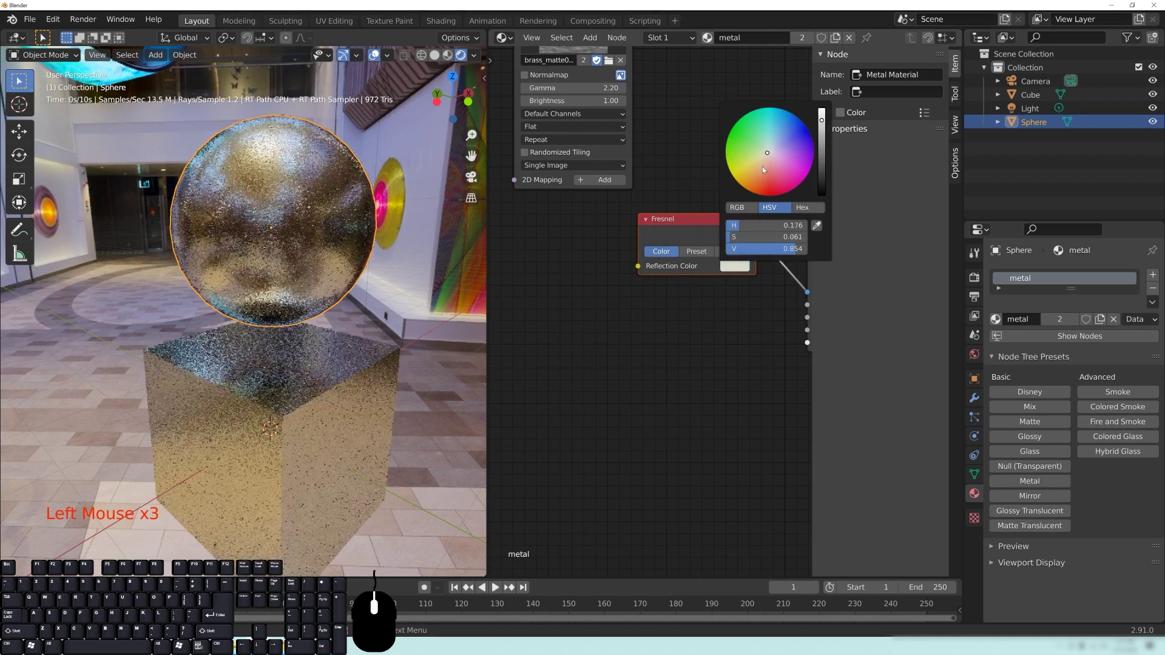
middle_click(729, 358)
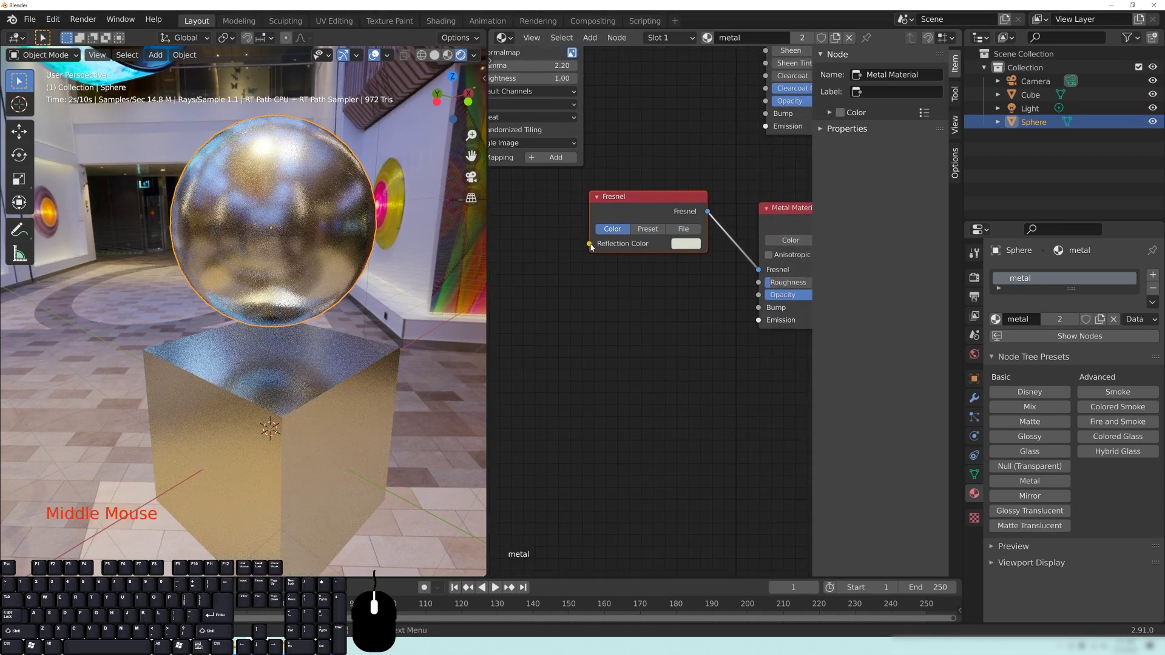
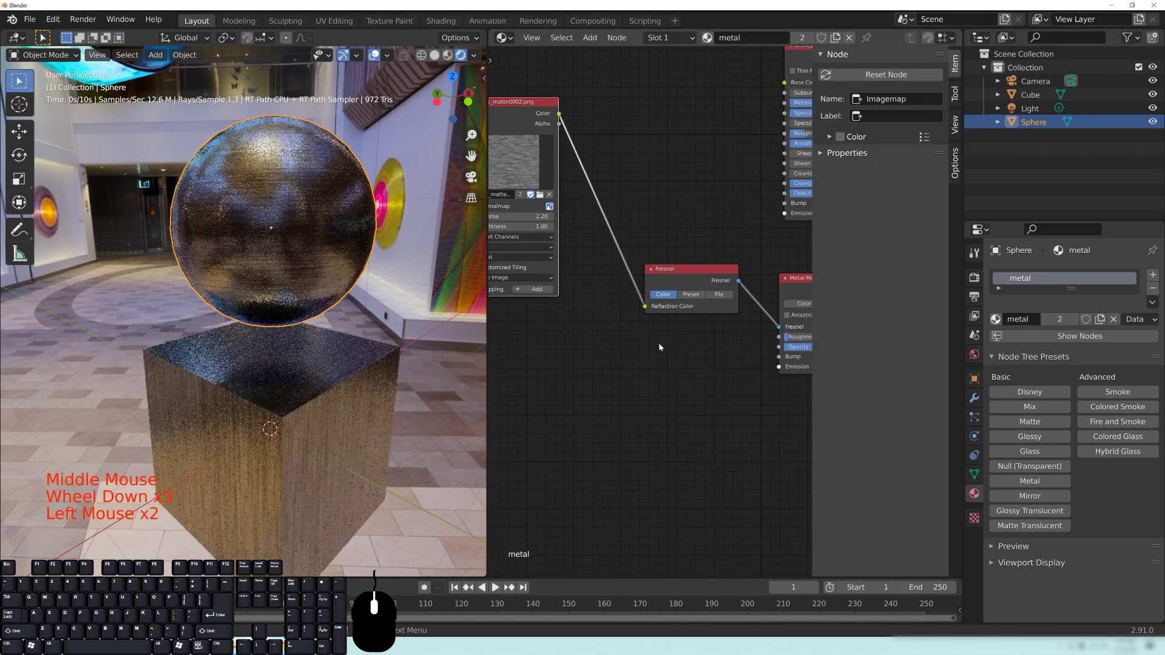
drag(400, 331, 353, 300)
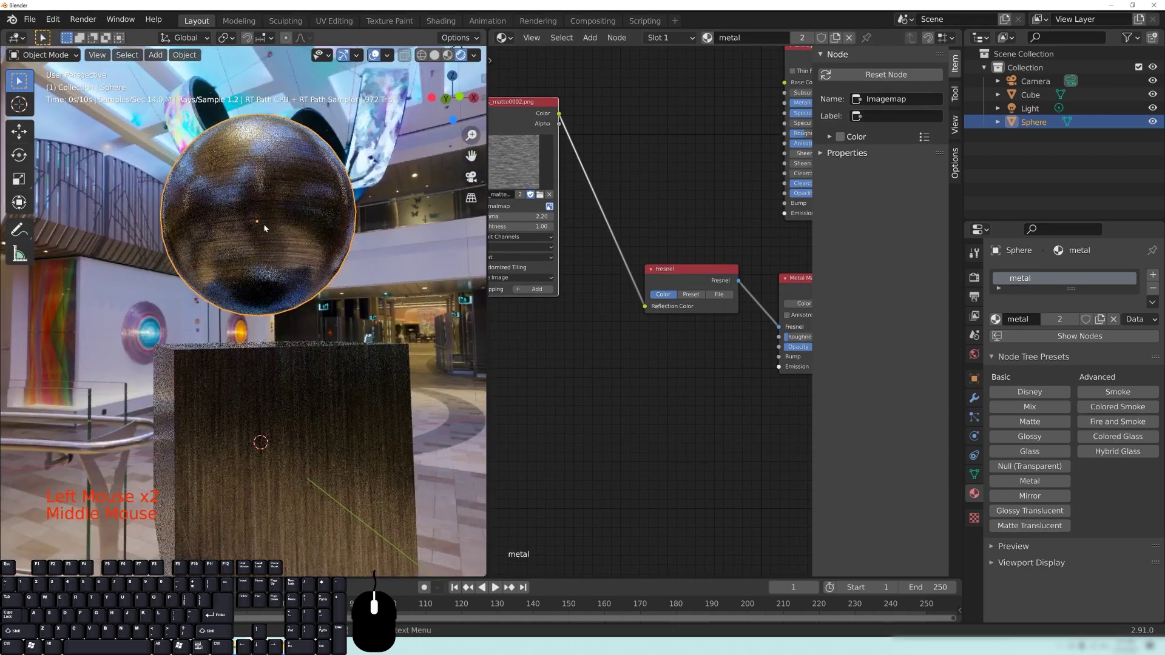
drag(252, 216, 317, 273)
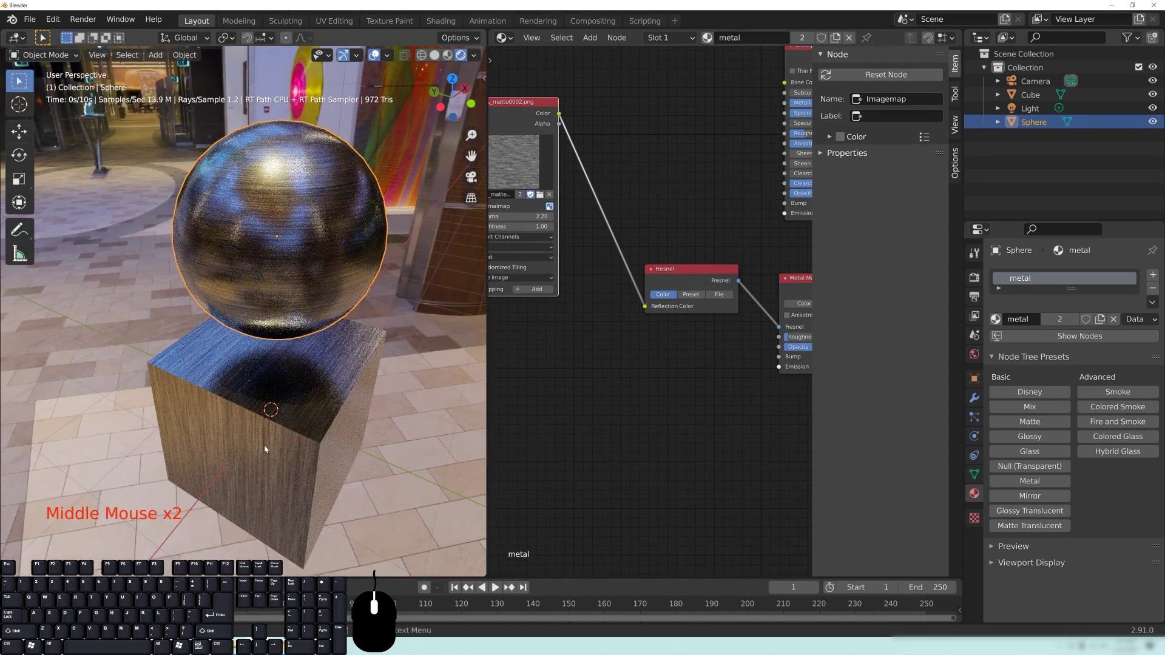
drag(356, 414, 343, 397)
drag(342, 375, 306, 351)
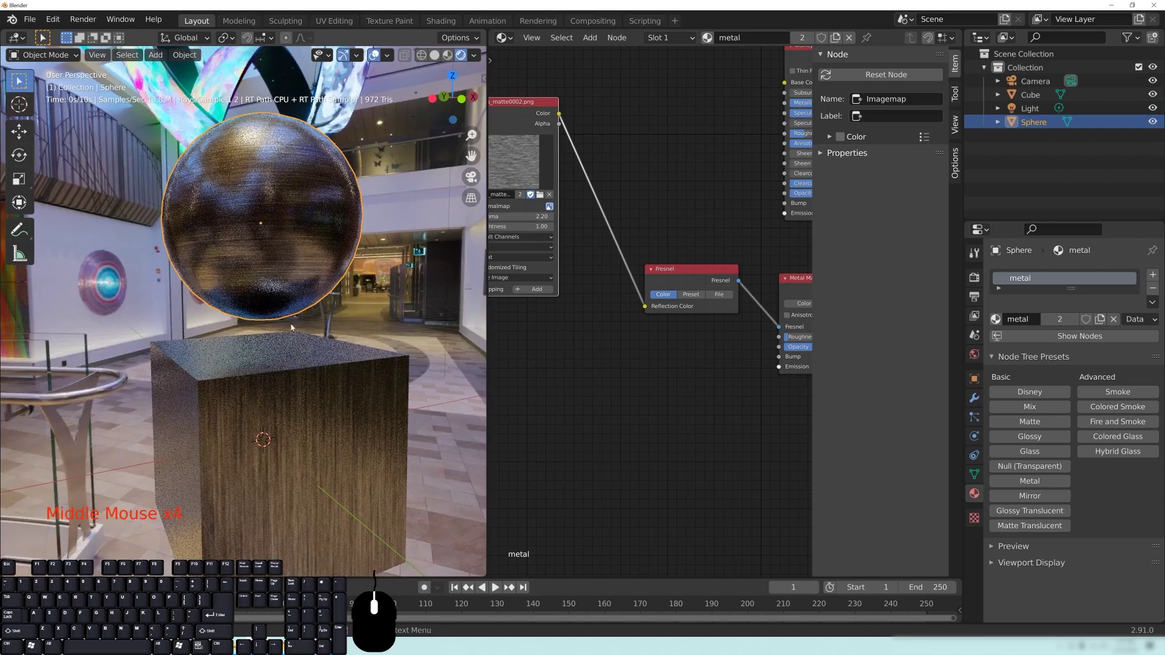
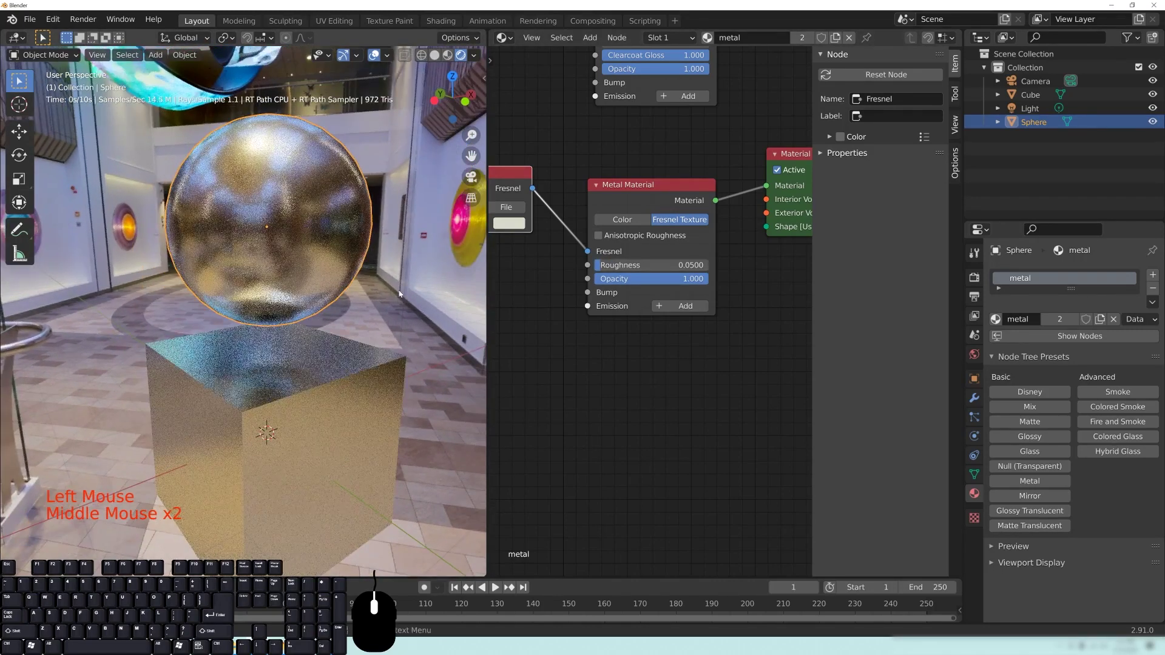
Pan the node editor back to the Metal Material node
middle_click(607, 397)
Enable Anisotropic Roughness on the Metal Material with U 0.5 and V 0.01
click(625, 237)
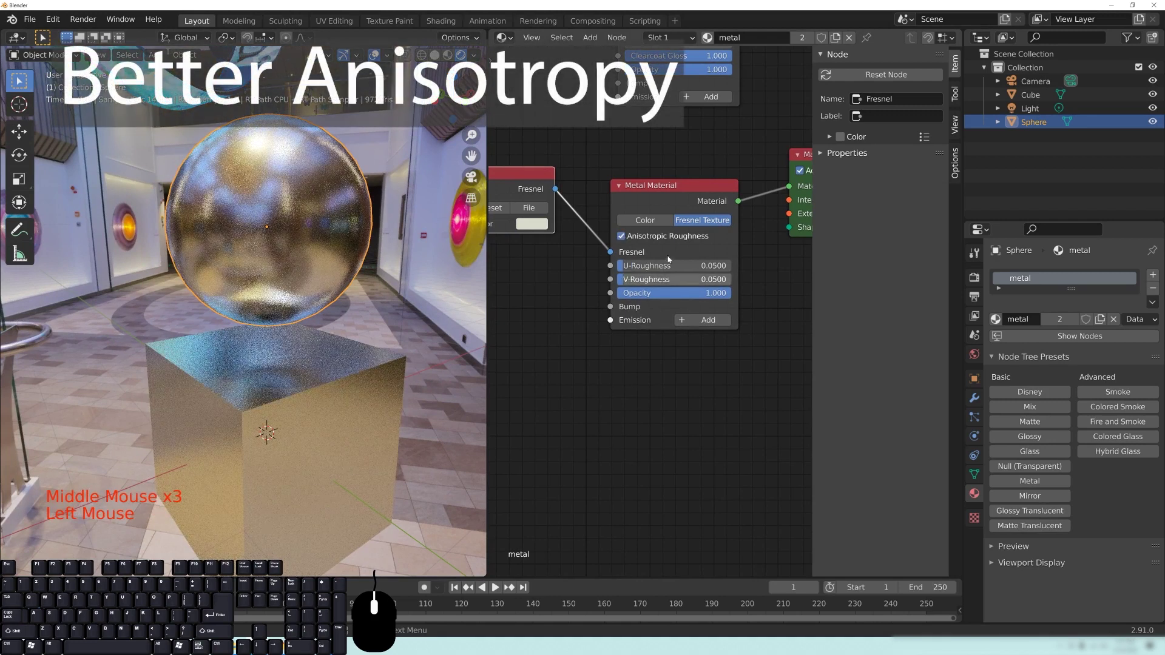
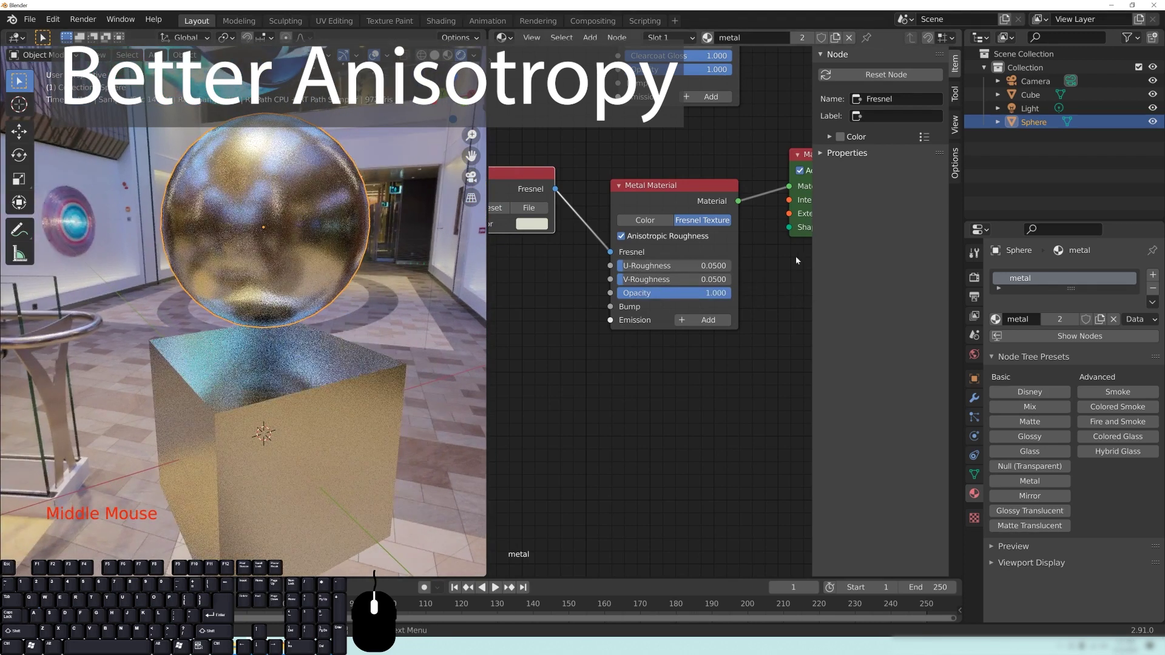
click(656, 267)
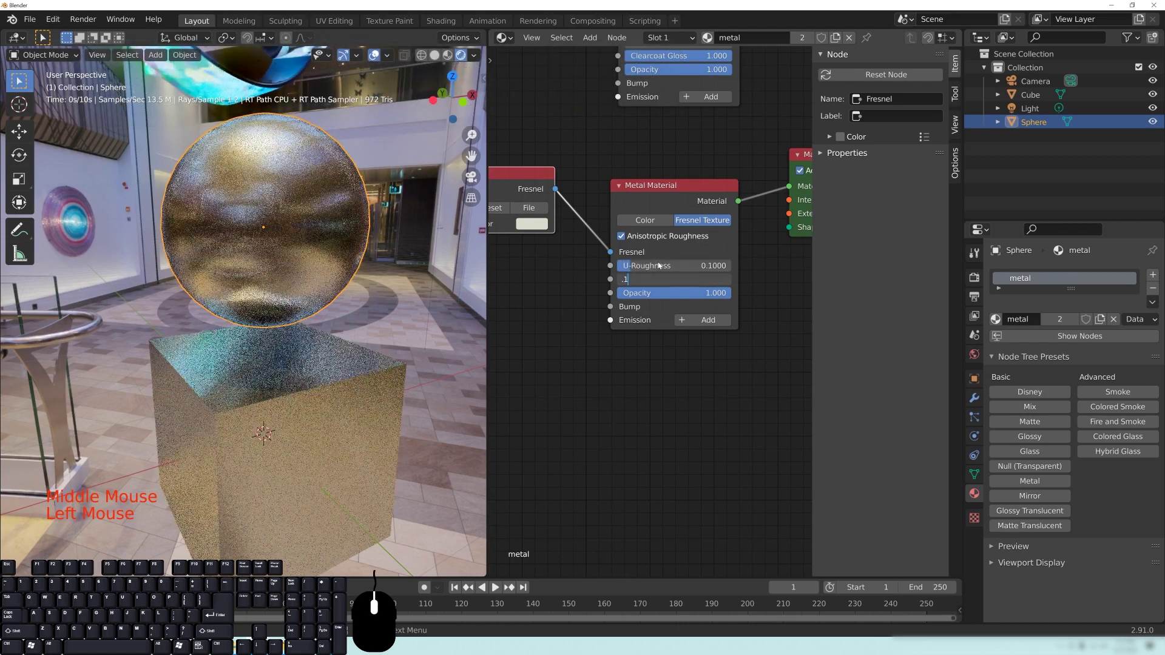
drag(363, 333, 344, 325)
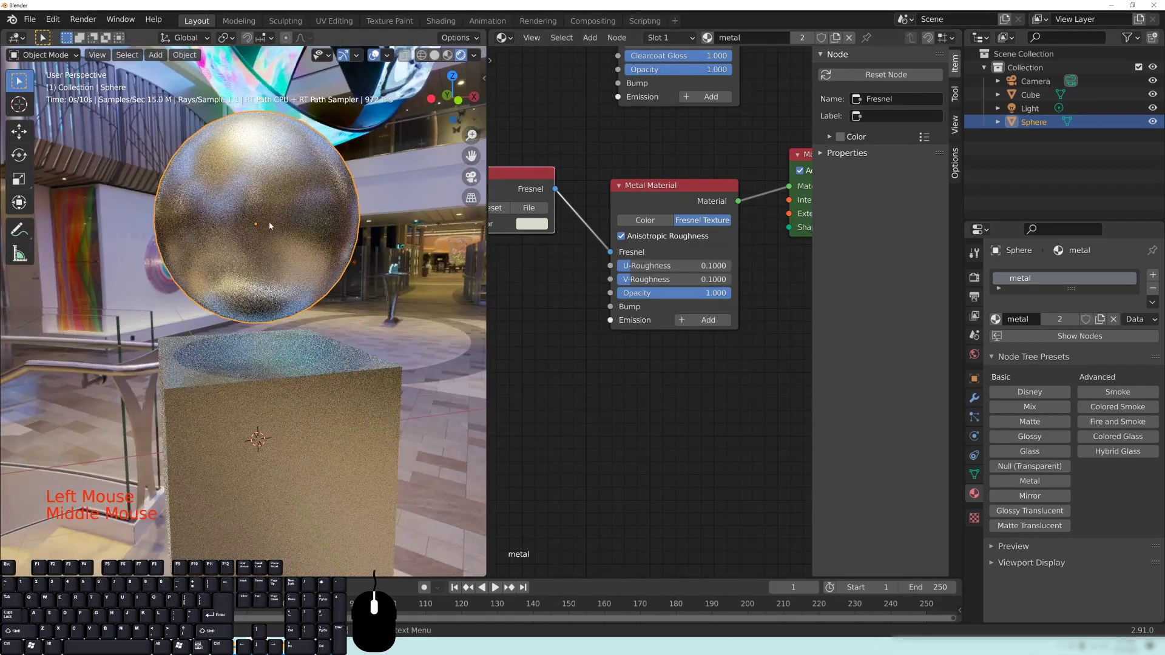
middle_click(231, 350)
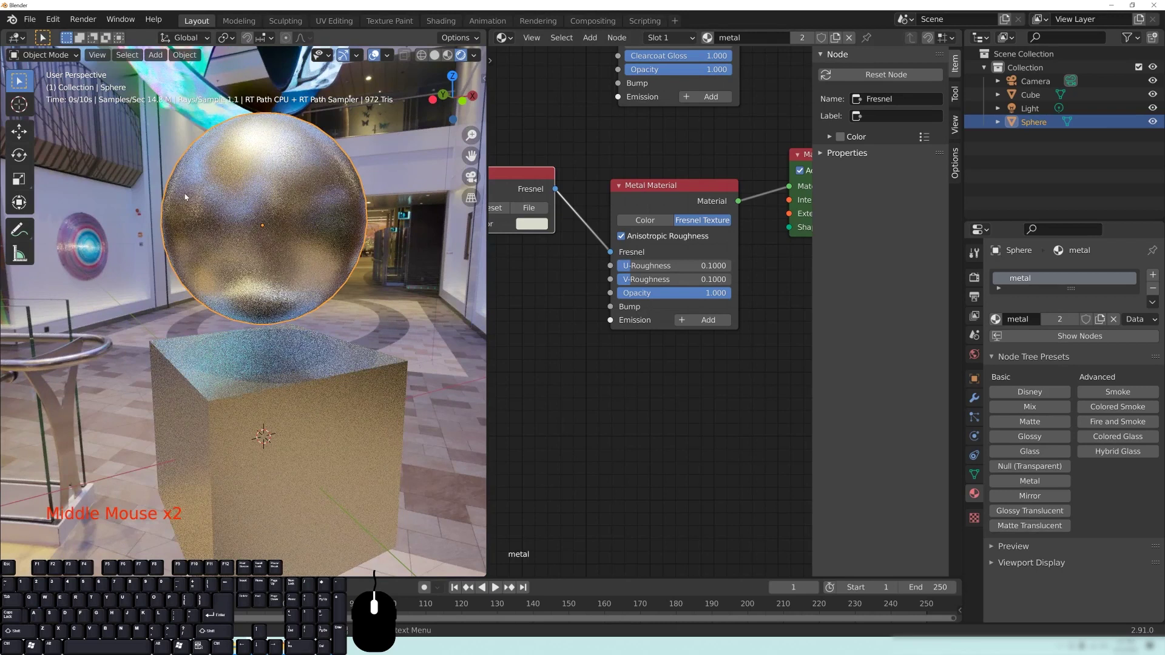
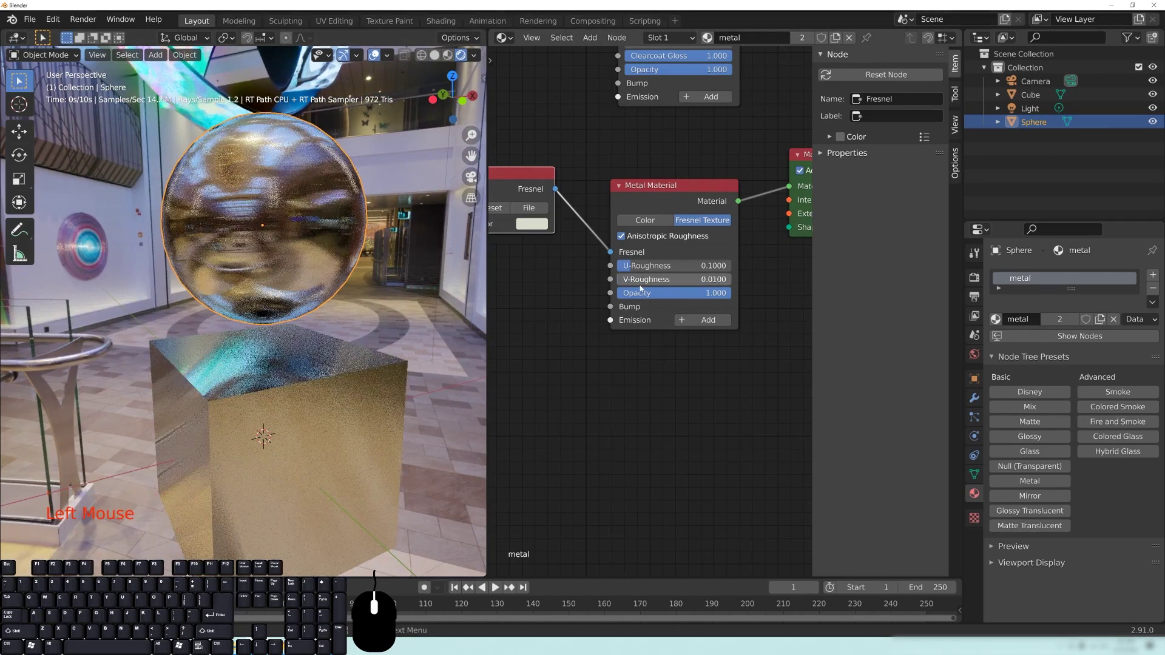
Change U-Roughness to 0.01 and V-Roughness to 0.2 for vertical brushed streaks
click(648, 268)
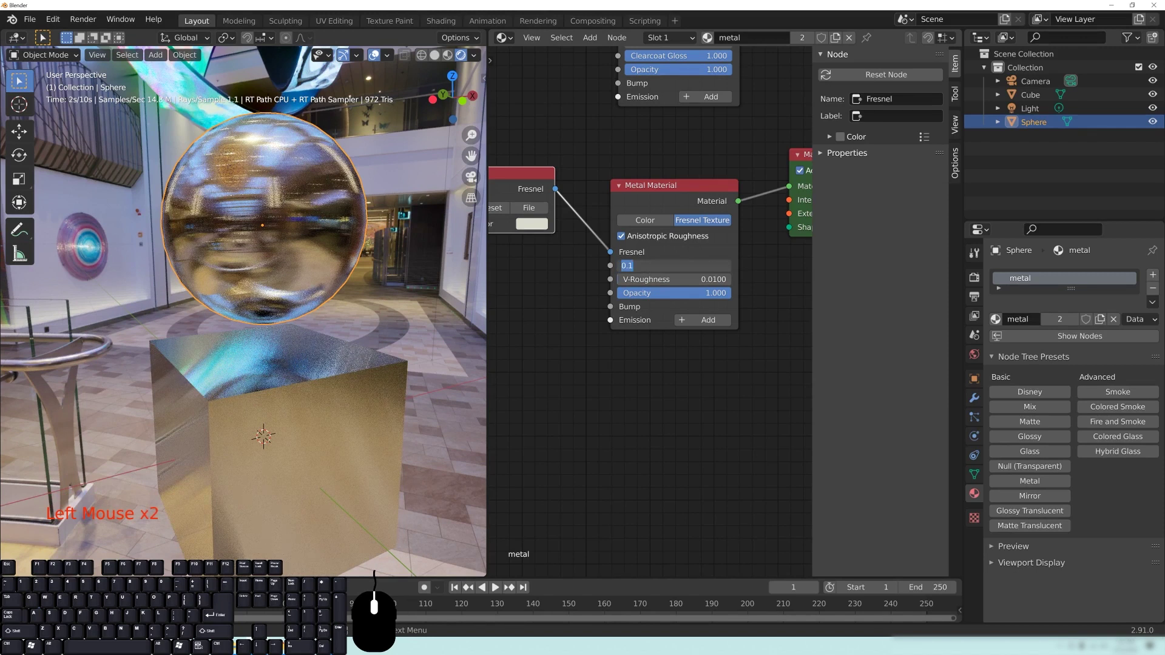
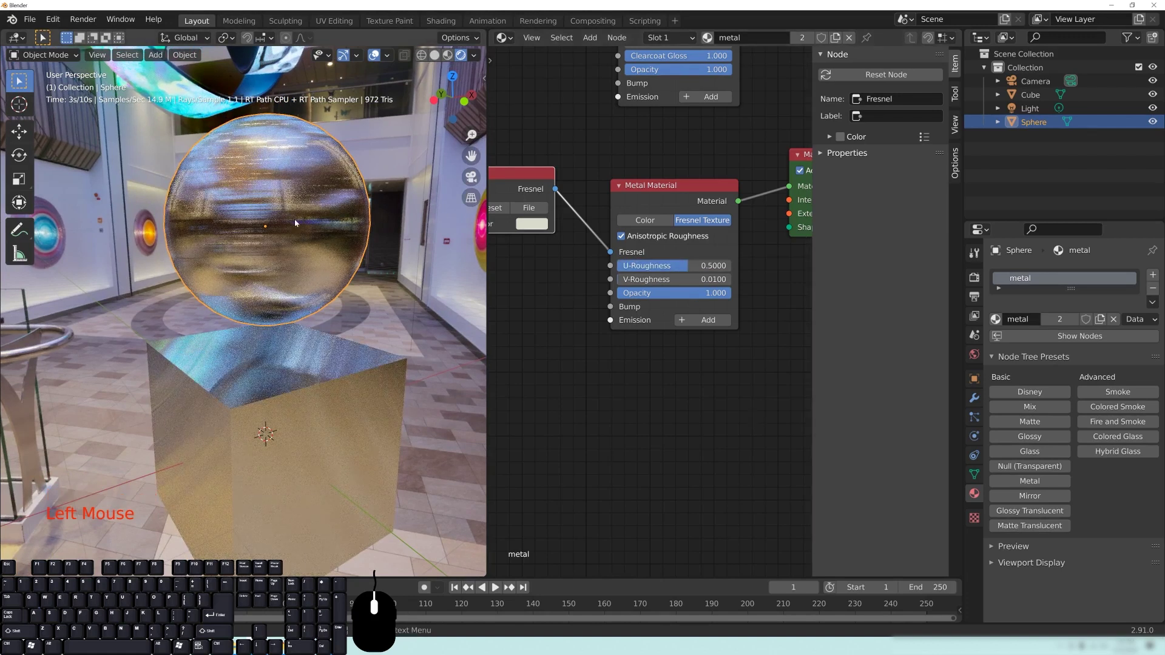
drag(270, 234, 332, 228)
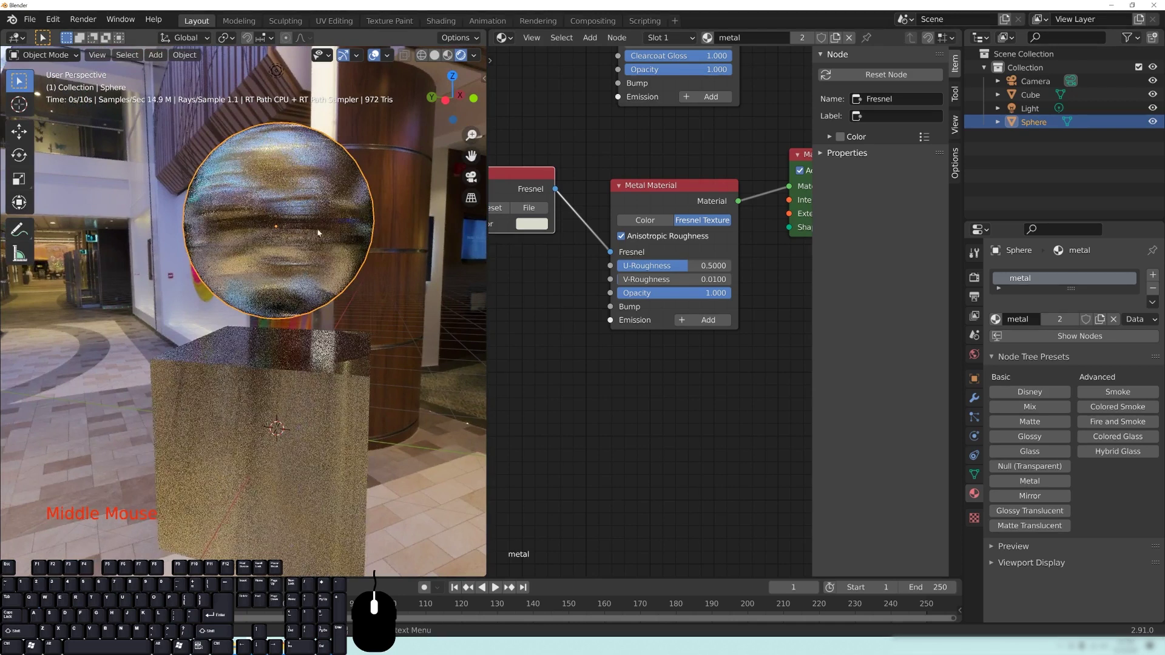
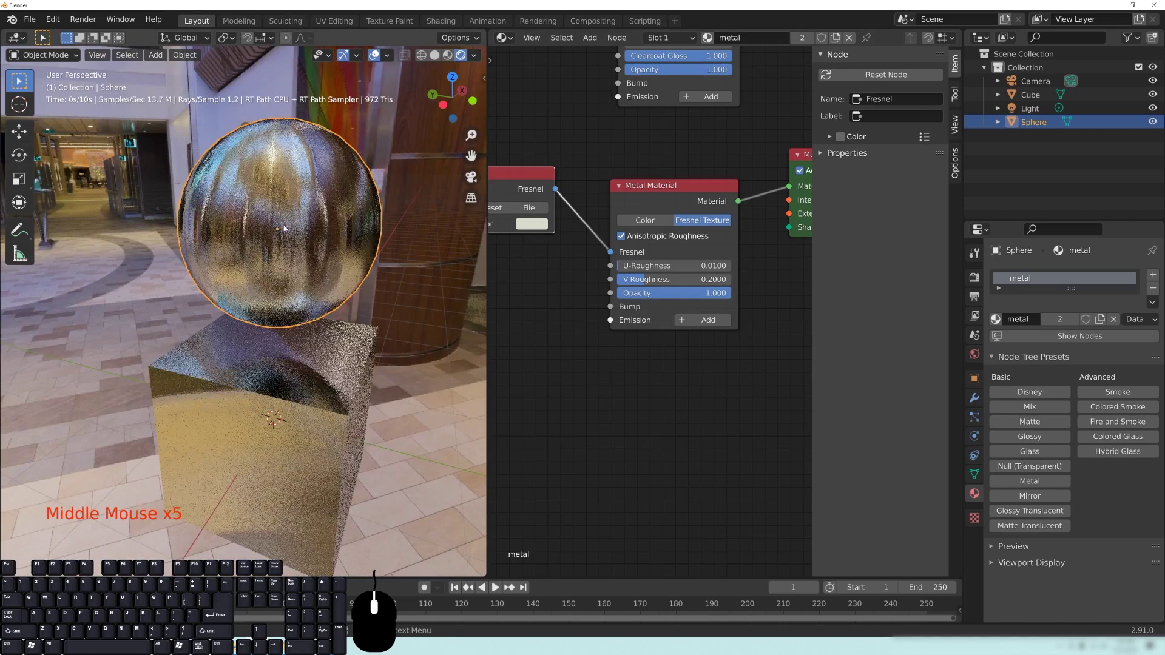
middle_click(360, 262)
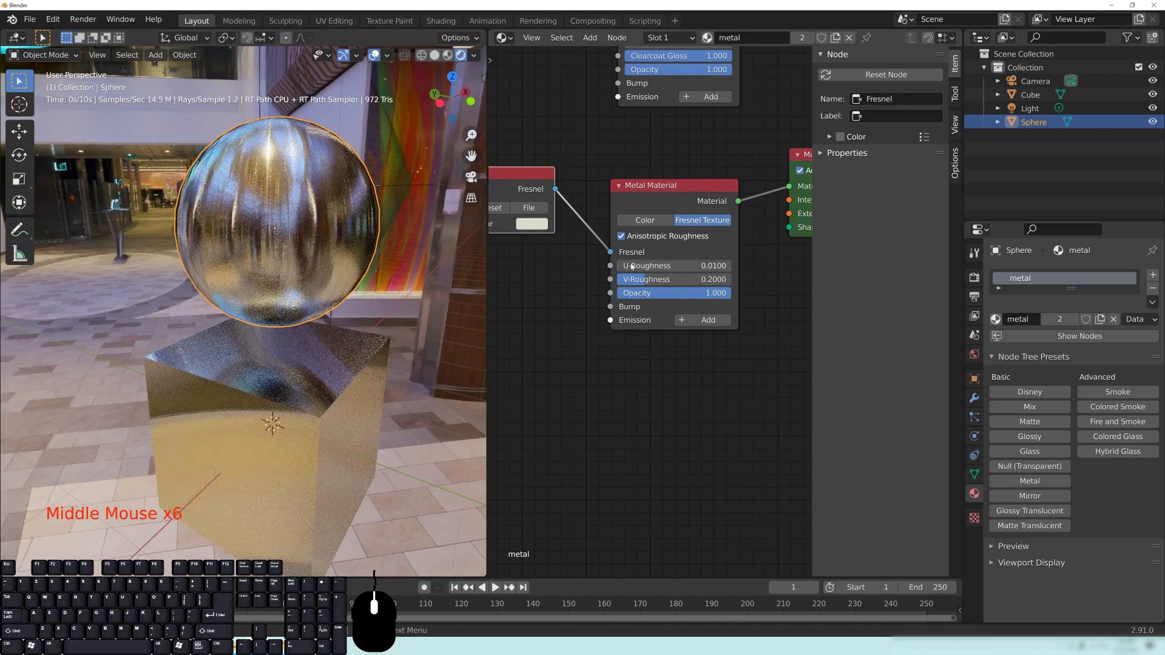
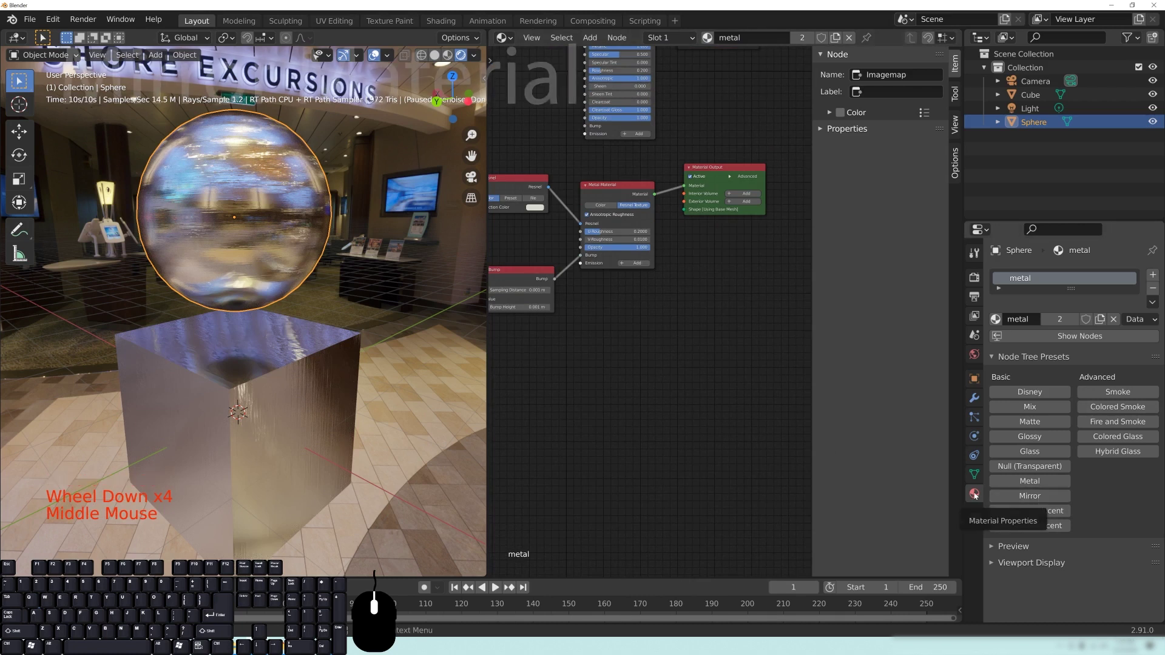
Create a Mirror Material node setup from the Node Tree Presets and inspect the mirror sphere
click(1050, 503)
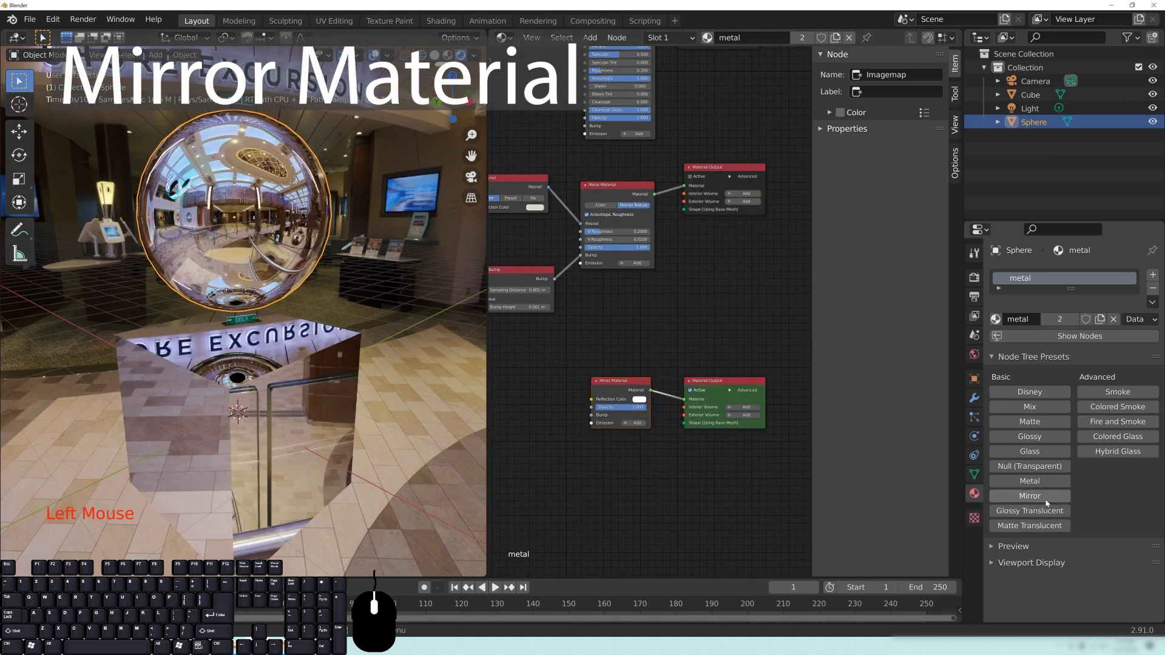
scroll(up, 3)
middle_click(663, 478)
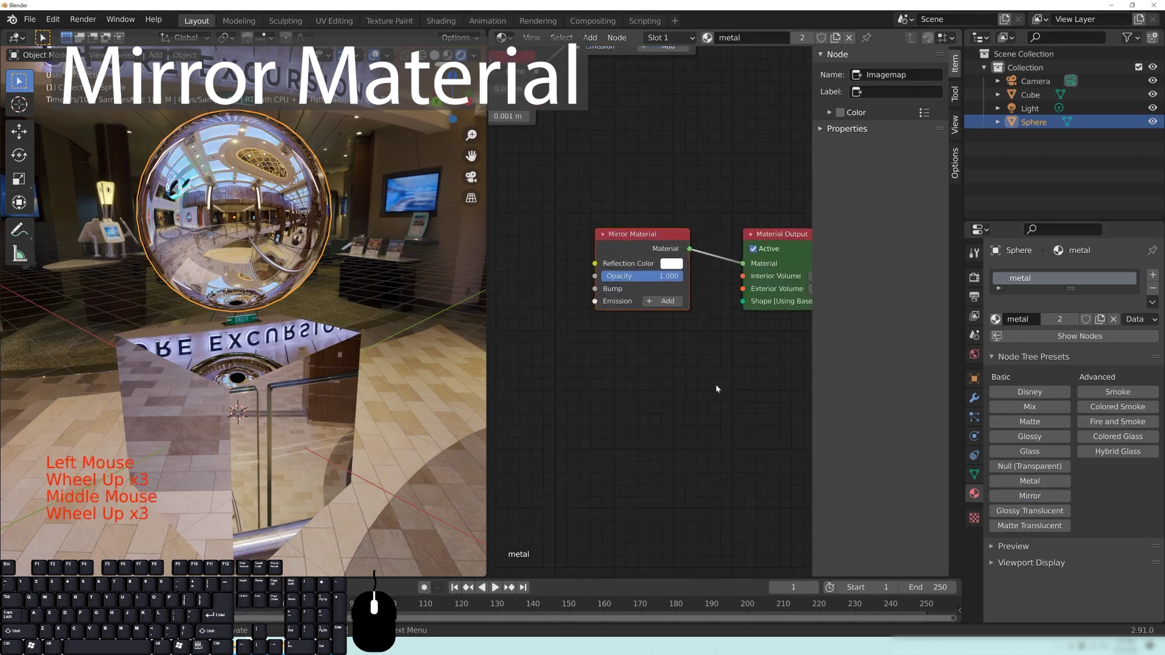
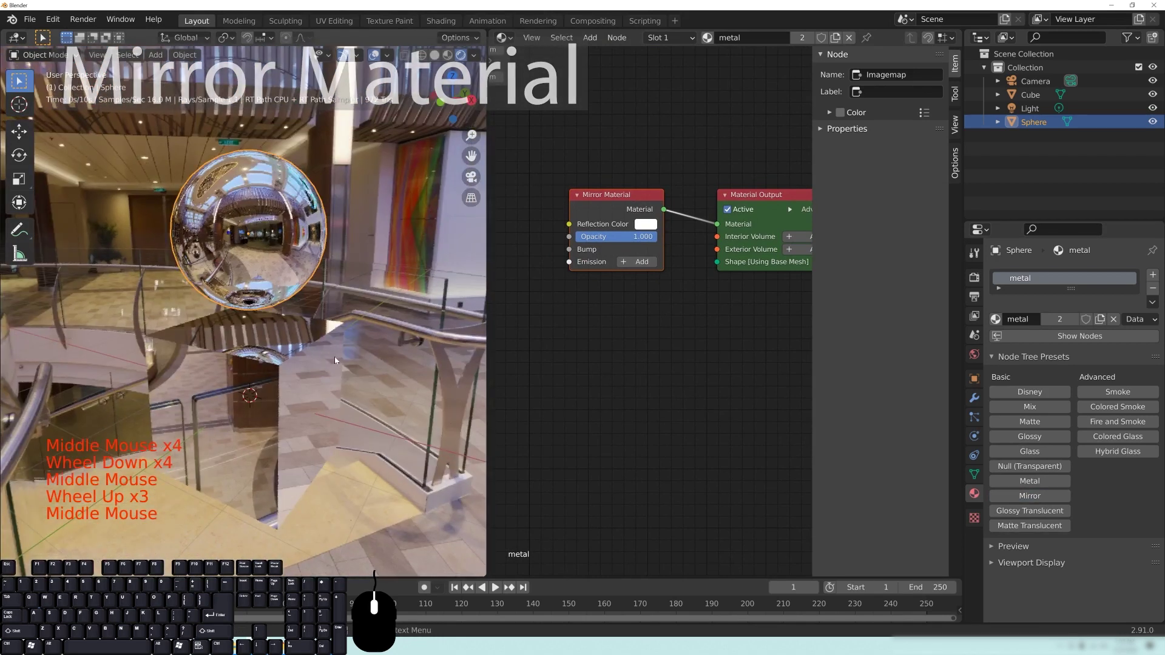
drag(207, 265, 342, 261)
scroll(up, 3)
drag(259, 342, 372, 335)
drag(287, 306, 124, 301)
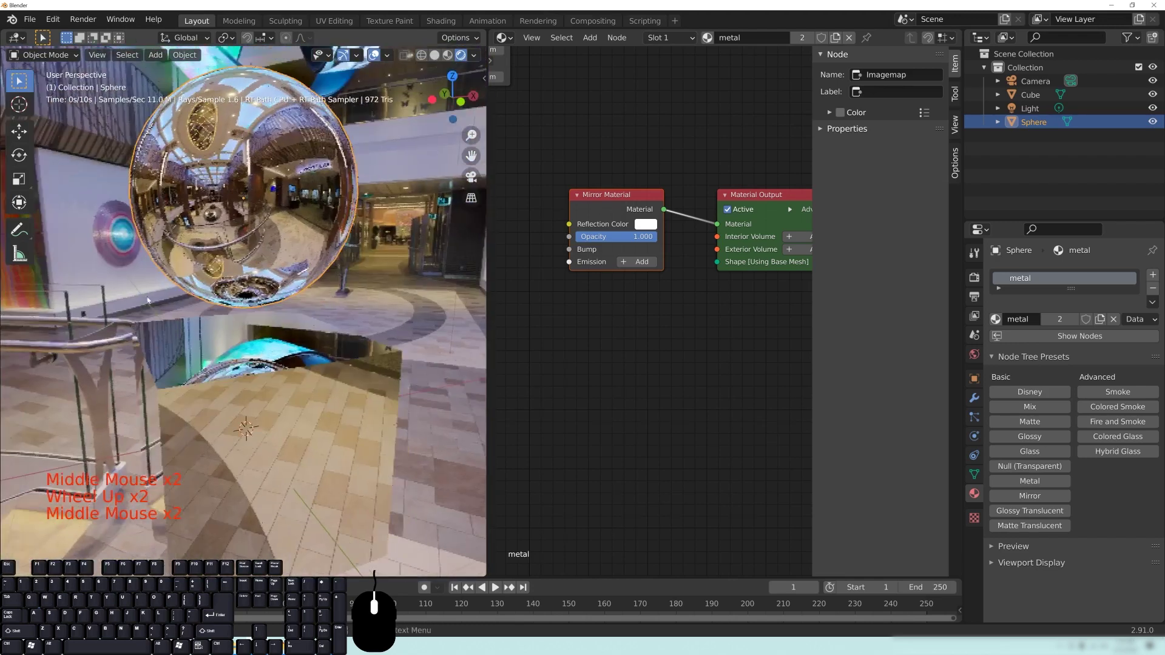
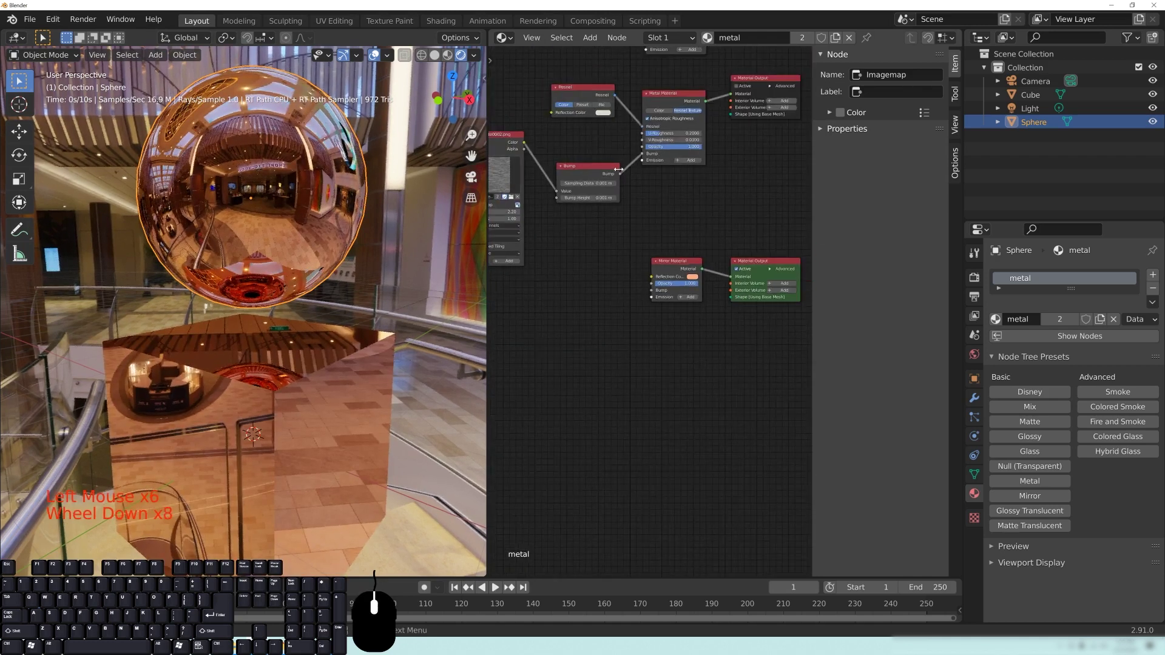
scroll(down, 3)
drag(621, 176, 655, 293)
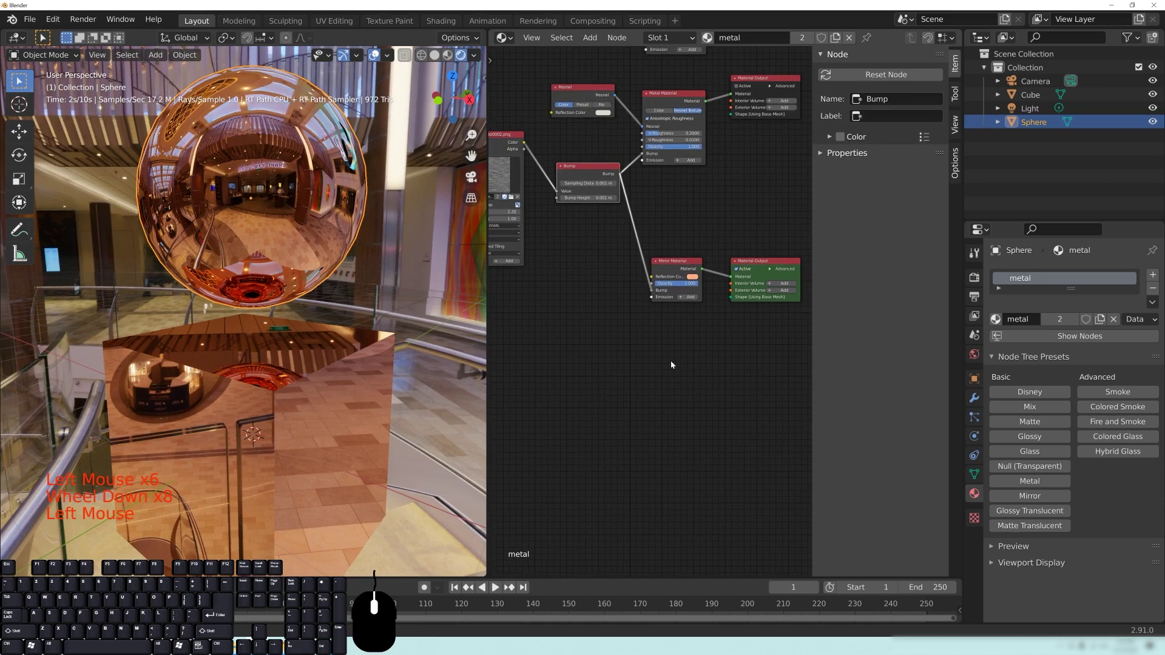
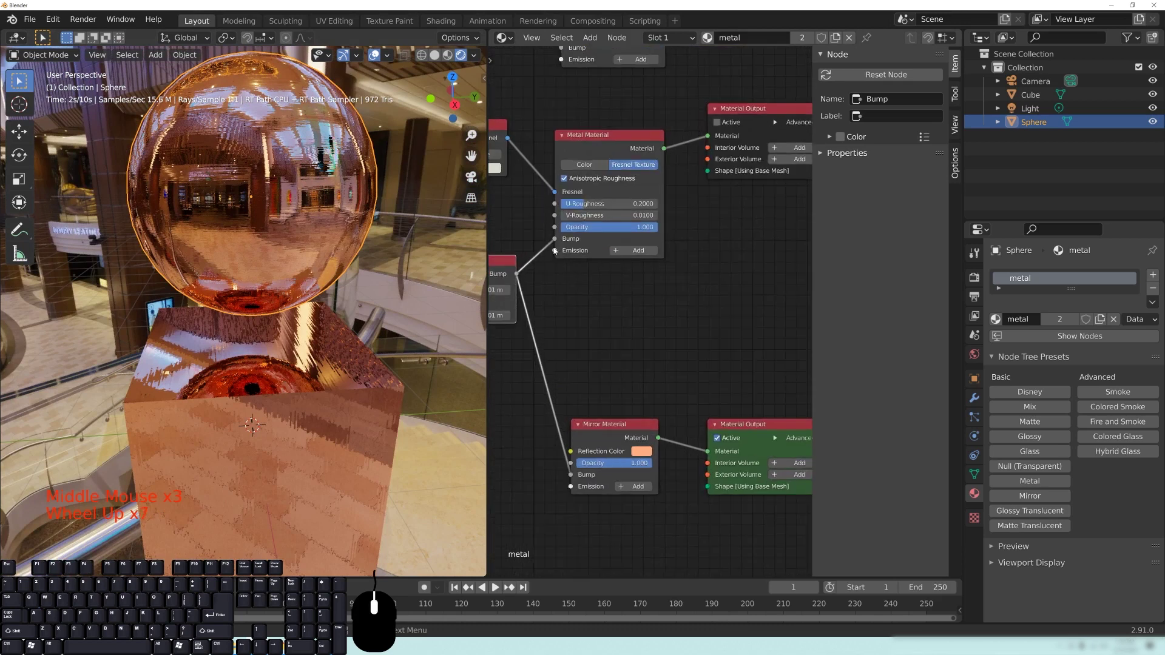
scroll(up, 3)
drag(557, 254, 573, 275)
middle_click(606, 283)
drag(664, 310, 658, 308)
drag(692, 347, 711, 349)
drag(668, 383, 747, 398)
scroll(up, 3)
drag(707, 402, 750, 448)
drag(710, 254, 701, 334)
middle_click(645, 250)
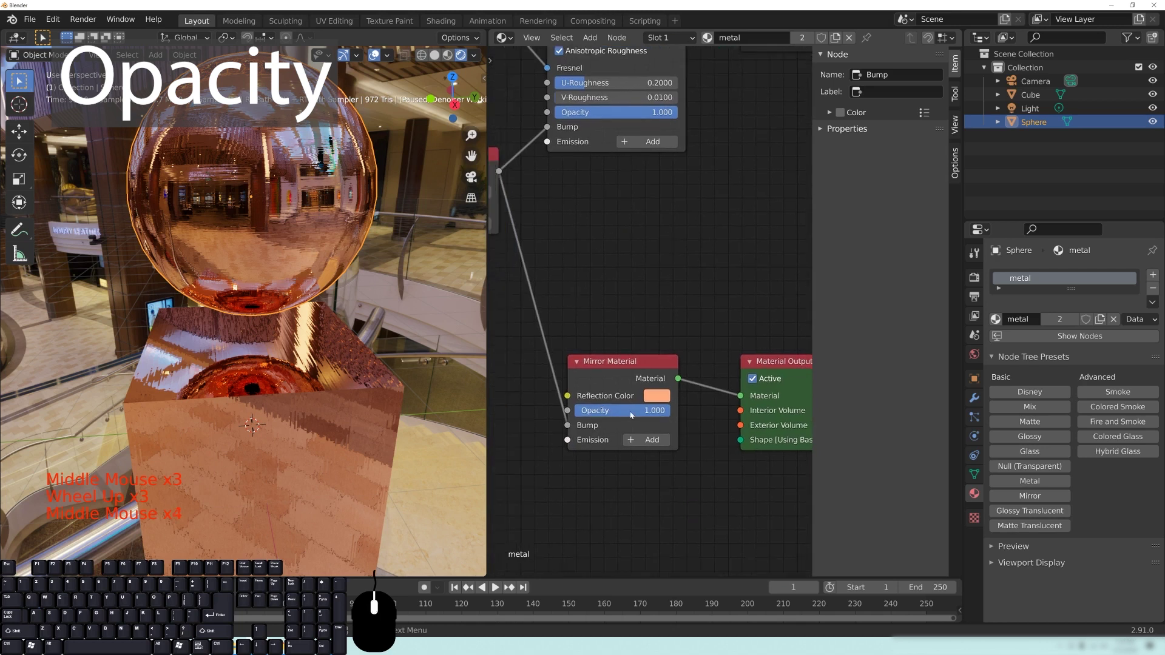
Lower the Mirror Material's Opacity to 0 and check the sphere renders fully transparent
click(611, 414)
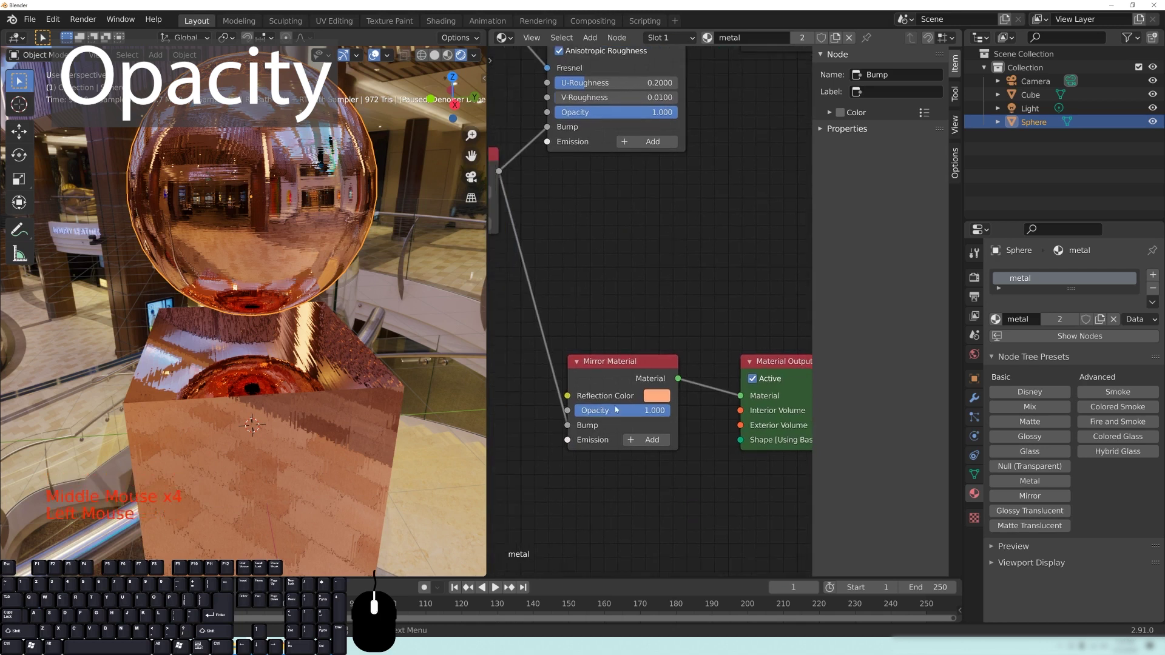
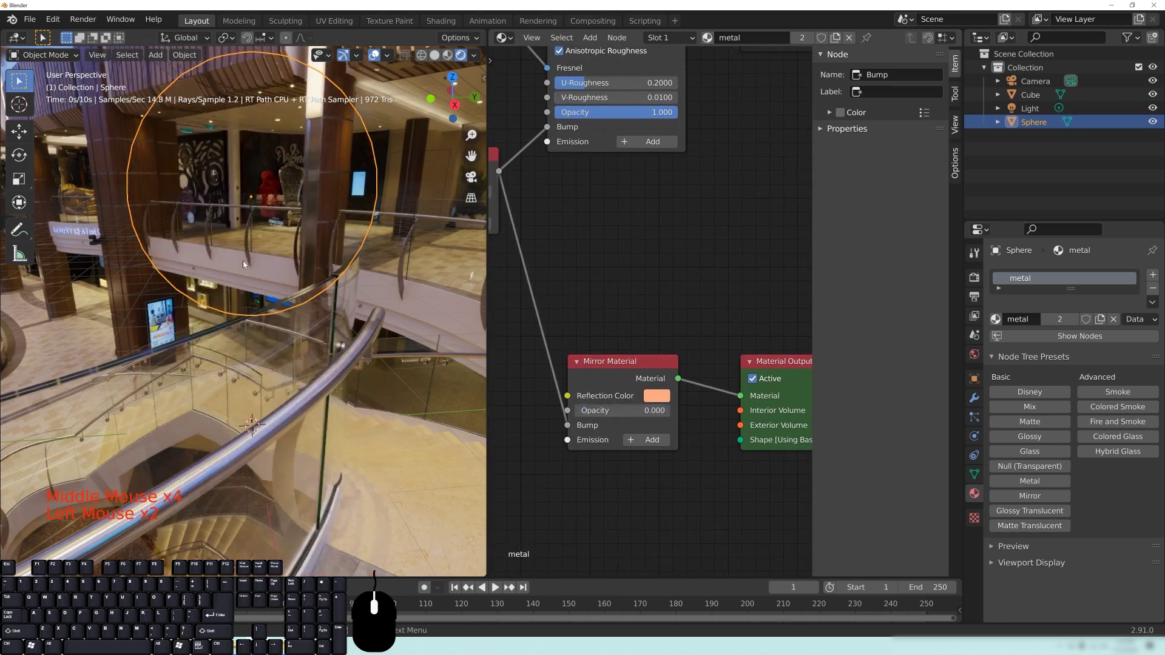
scroll(down, 3)
scroll(down, 3)
drag(319, 297, 268, 279)
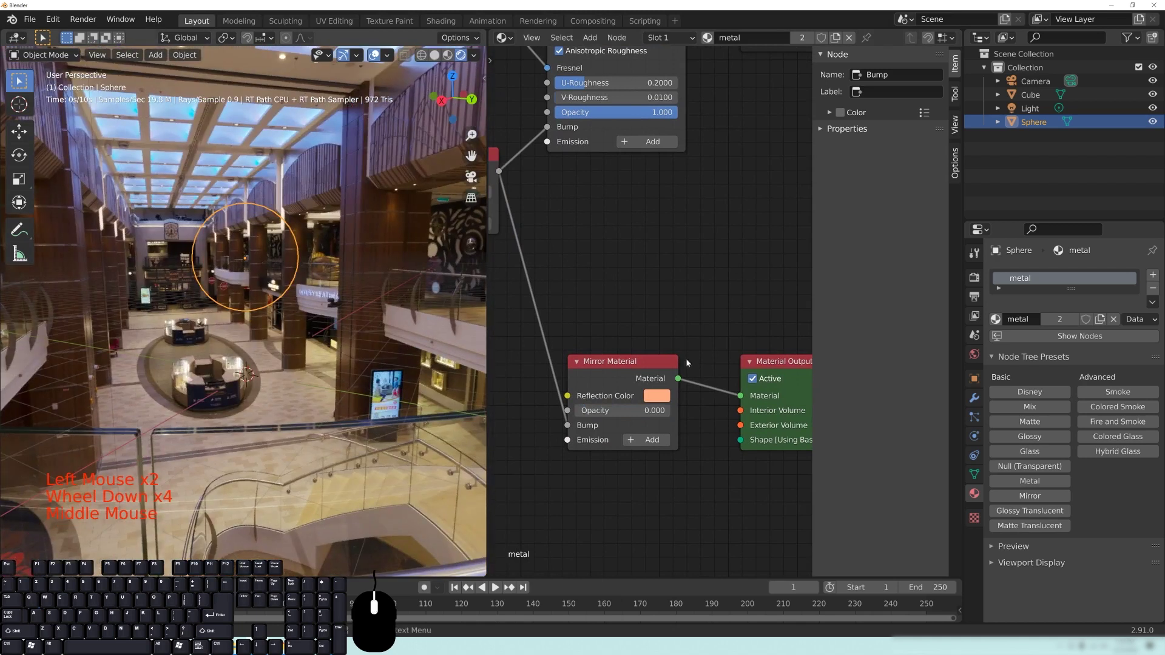
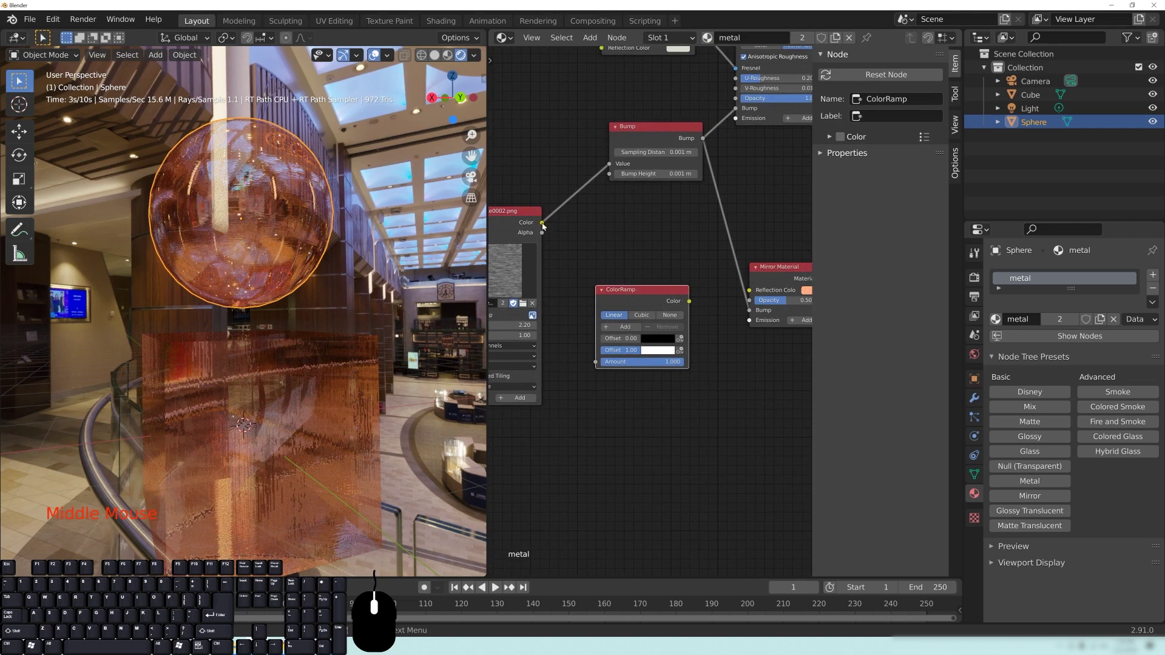
Feed the Imagemap colour into the ColorRamp's Fac and preview the ramp output on the sphere
drag(545, 226, 613, 371)
middle_click(716, 390)
drag(666, 362, 615, 289)
click(615, 289)
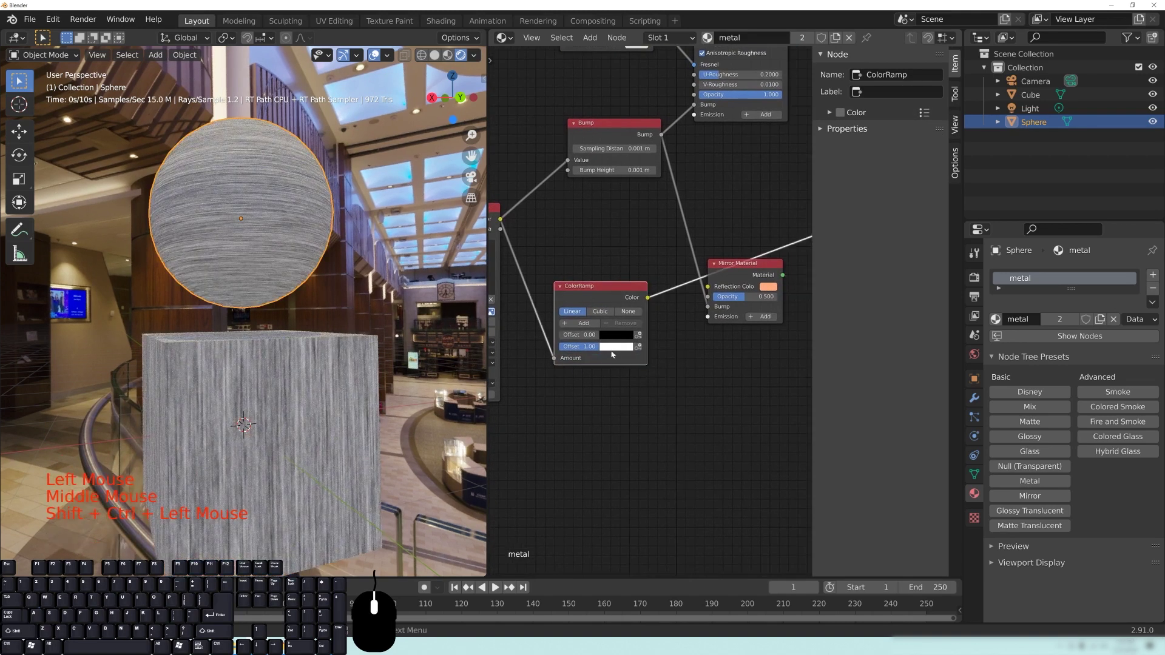
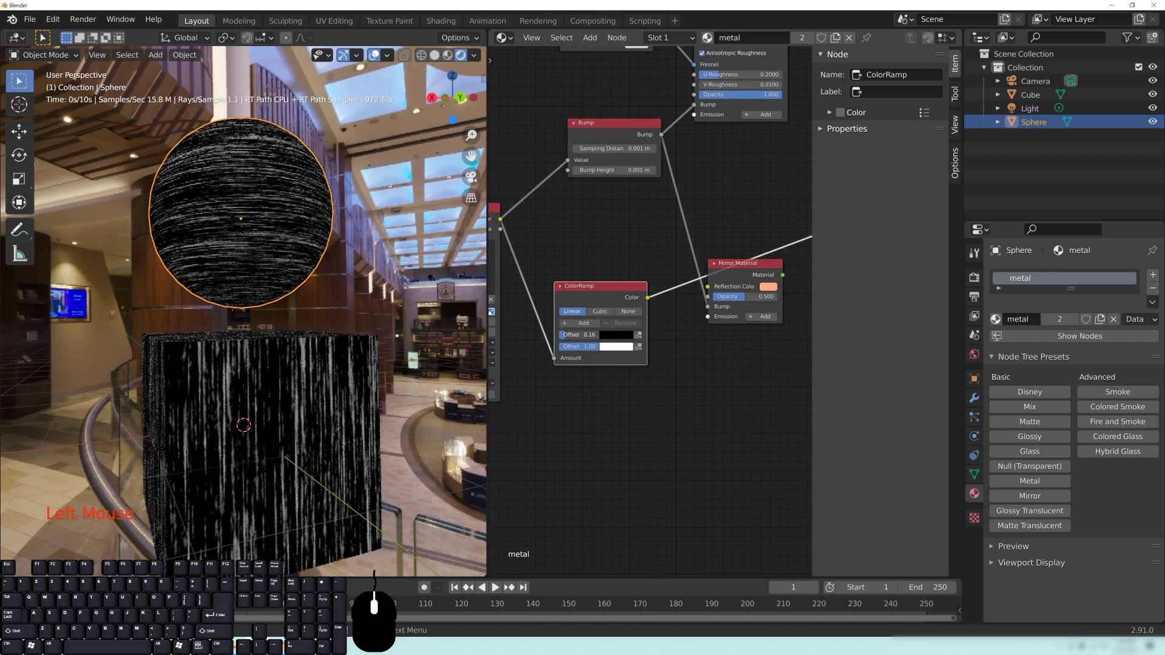
Wire the ColorRamp's Color into the Mirror Material's Opacity with the black stop at 0.16
drag(592, 350, 573, 350)
middle_click(671, 431)
scroll(up, 3)
middle_click(700, 405)
drag(592, 288, 671, 293)
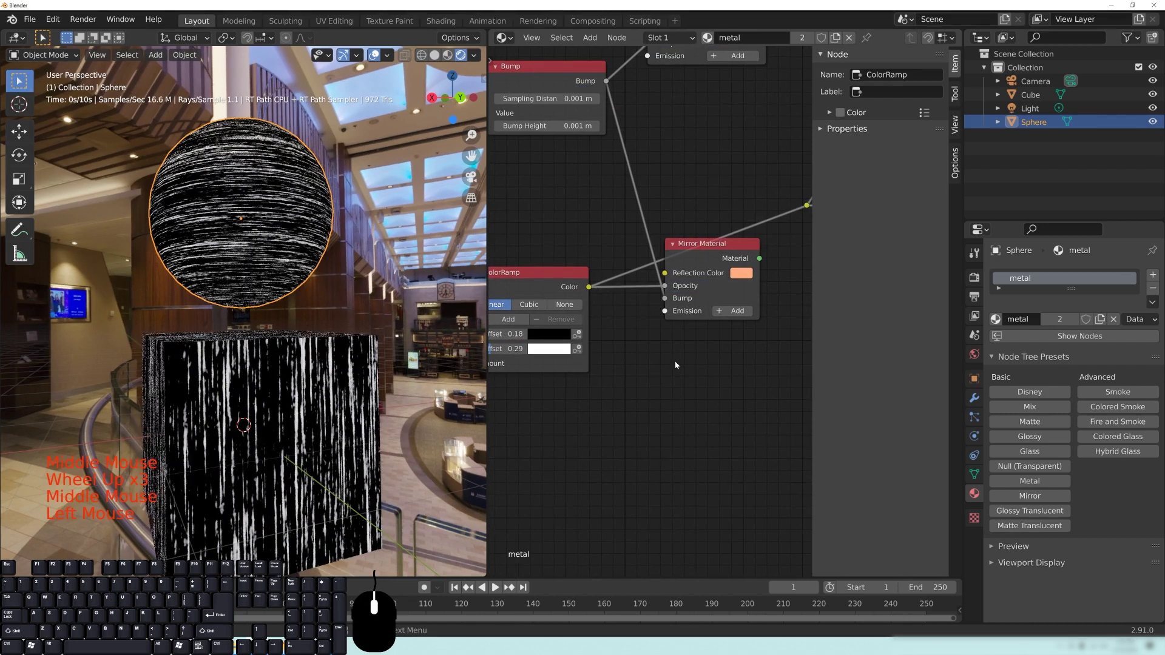
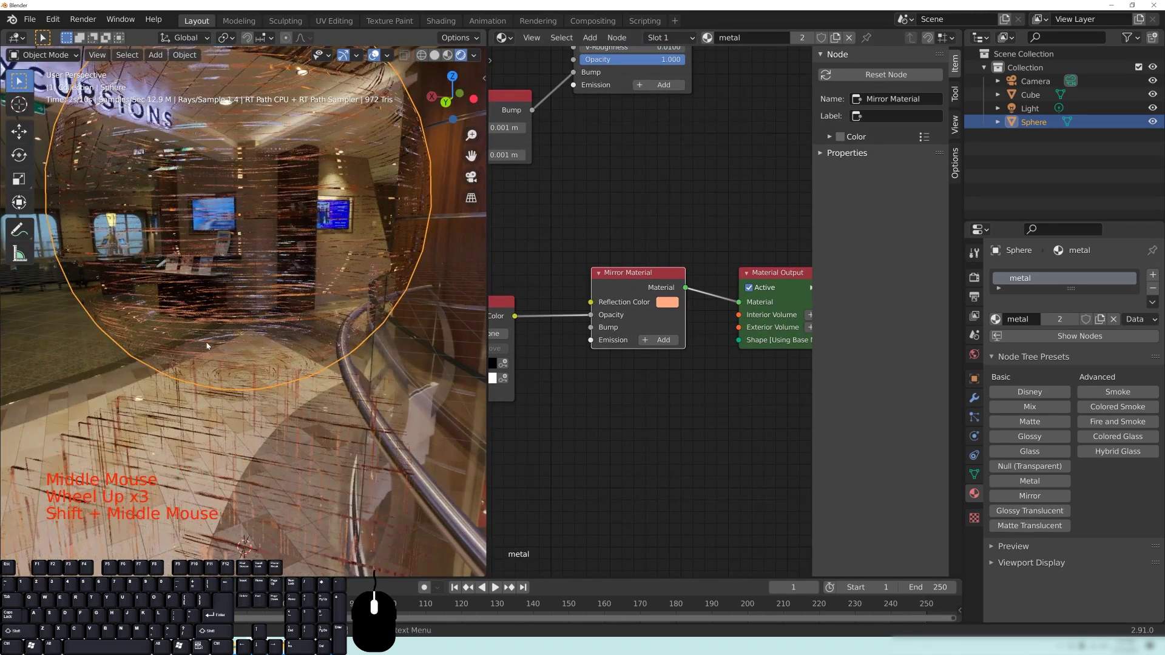
Orbit the viewport to inspect the streaky, partly transparent copper mirror sphere from all sides
drag(277, 461, 253, 385)
drag(341, 352, 313, 348)
scroll(down, 3)
middle_click(262, 241)
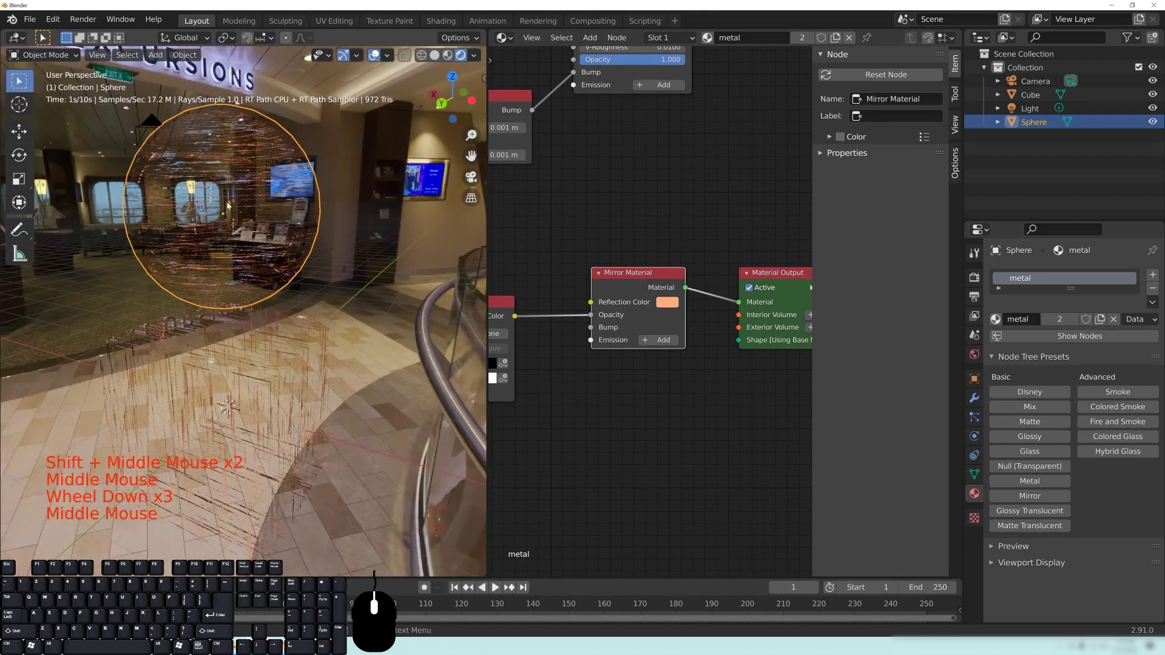
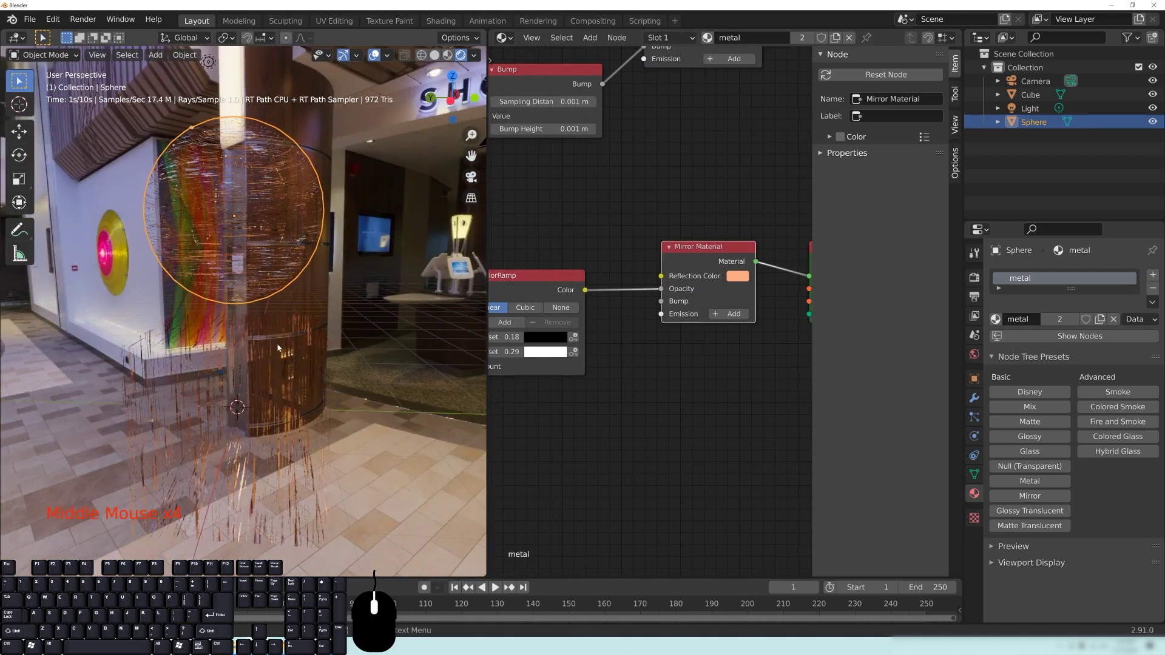
drag(199, 250, 259, 257)
drag(246, 321, 264, 333)
drag(231, 325, 270, 321)
middle_click(193, 266)
drag(313, 451, 297, 383)
middle_click(333, 407)
scroll(up, 3)
middle_click(322, 402)
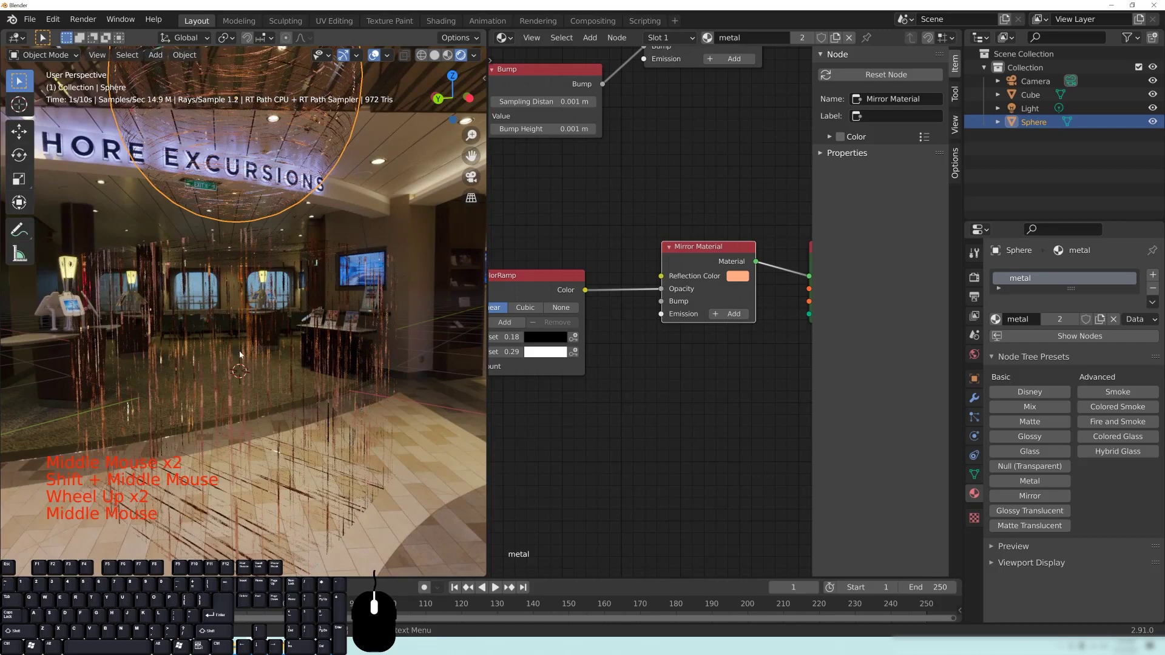